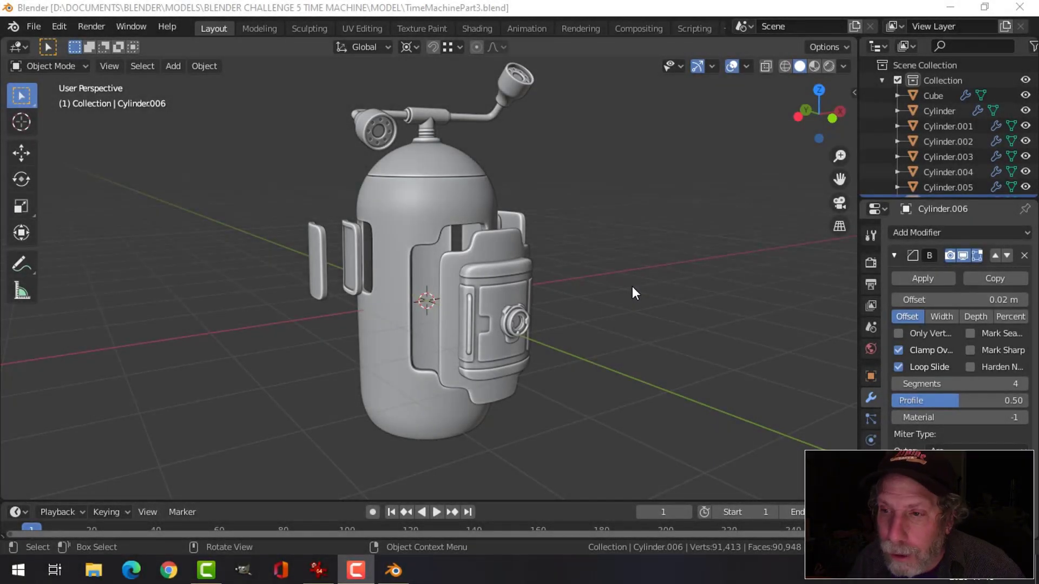
Orbit and zoom around the pod to look over the door and frame from several angles
middle_click(607, 246)
middle_click(612, 227)
scroll(up, 3)
middle_click(622, 262)
scroll(down, 3)
middle_click(618, 259)
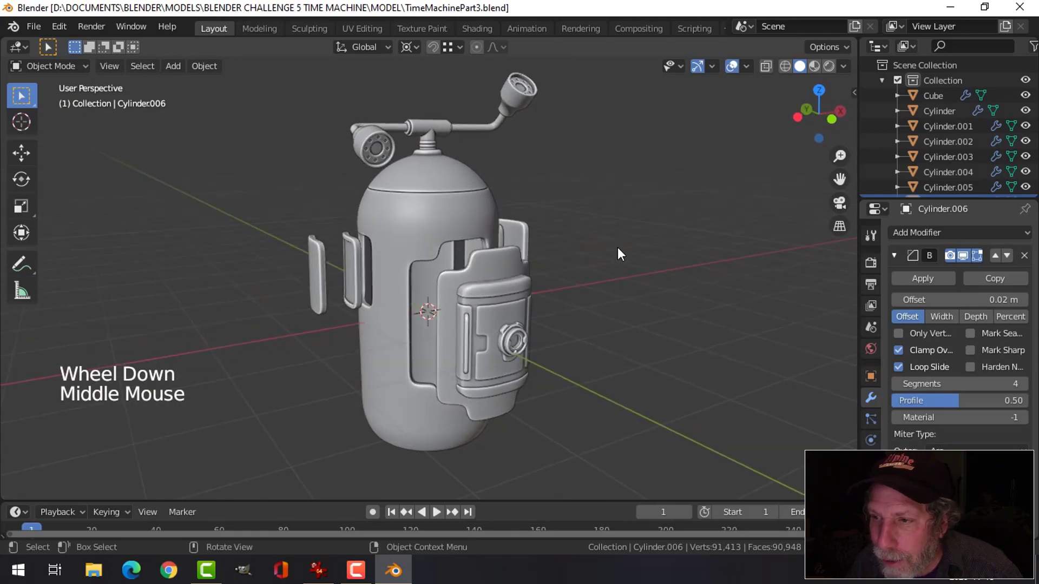
scroll(down, 3)
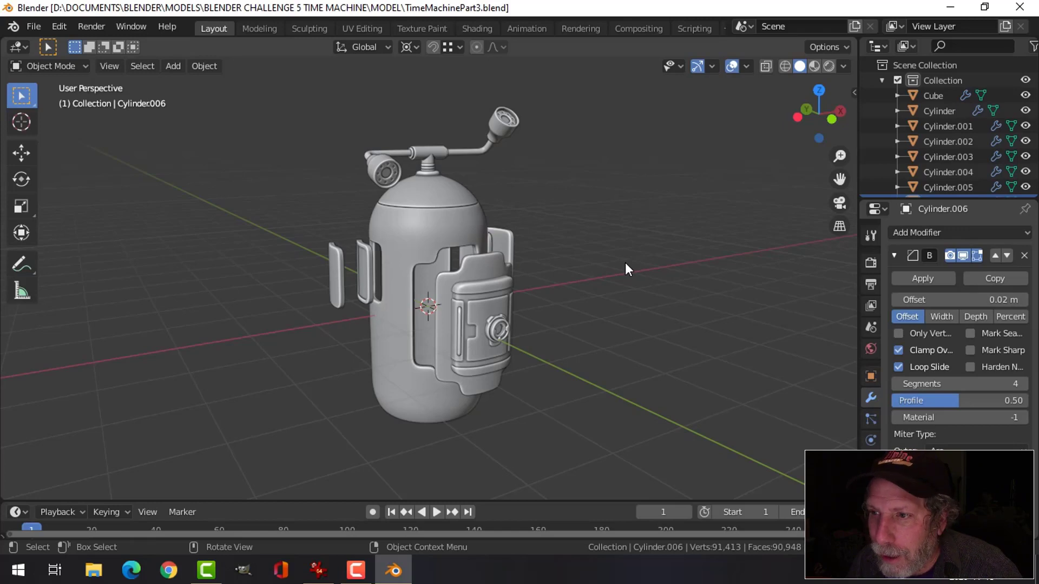
scroll(up, 3)
middle_click(643, 275)
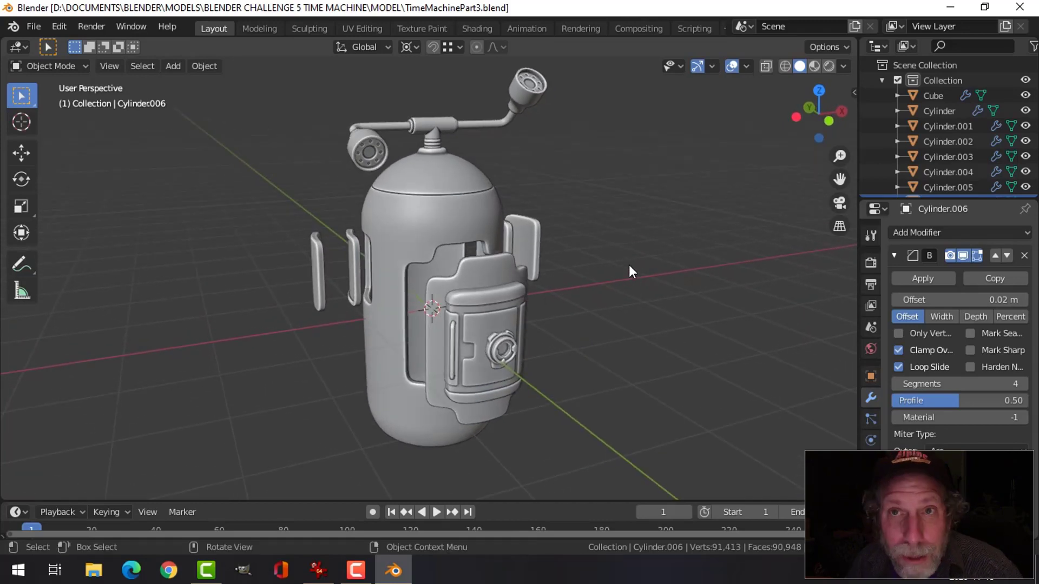
middle_click(622, 292)
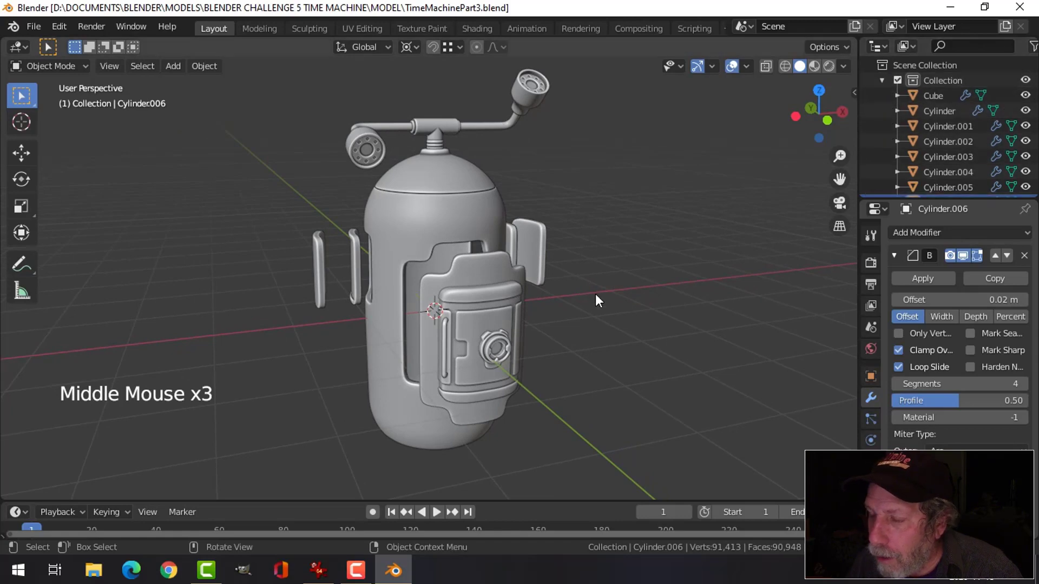
middle_click(576, 324)
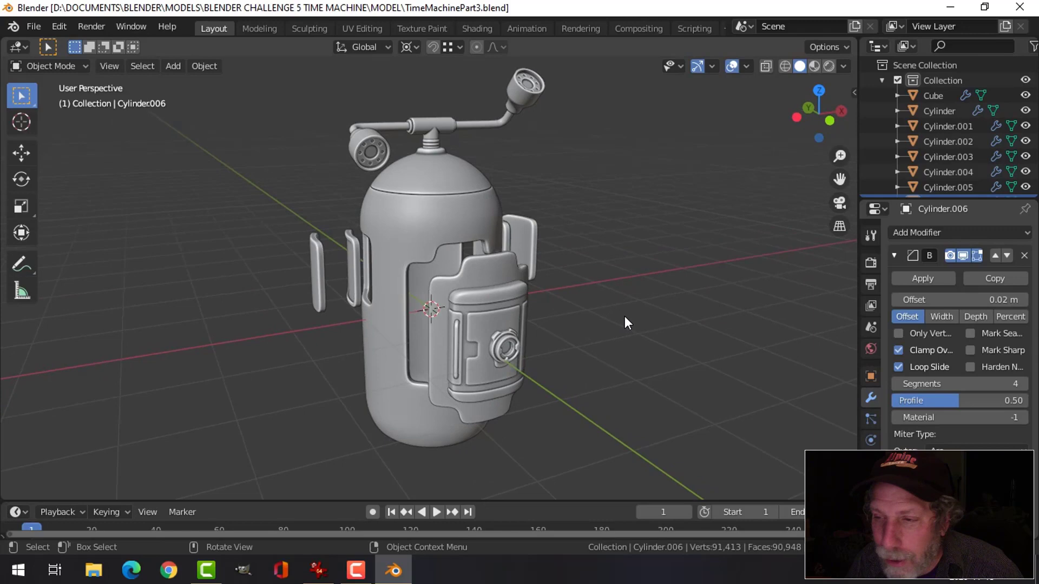
middle_click(628, 321)
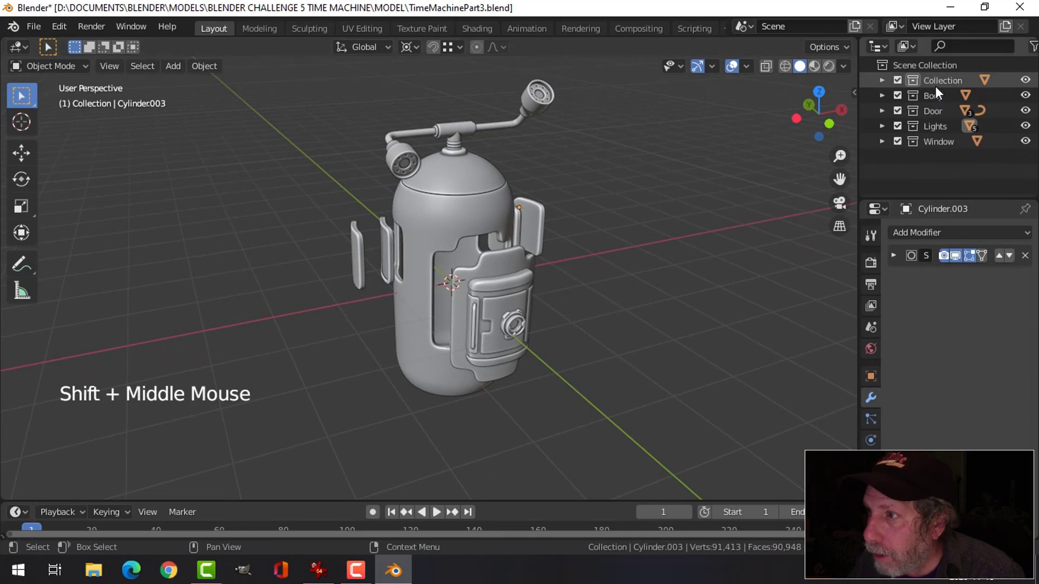
Hide the Window collection in the viewport and close in on the area above the door
click(899, 101)
click(903, 100)
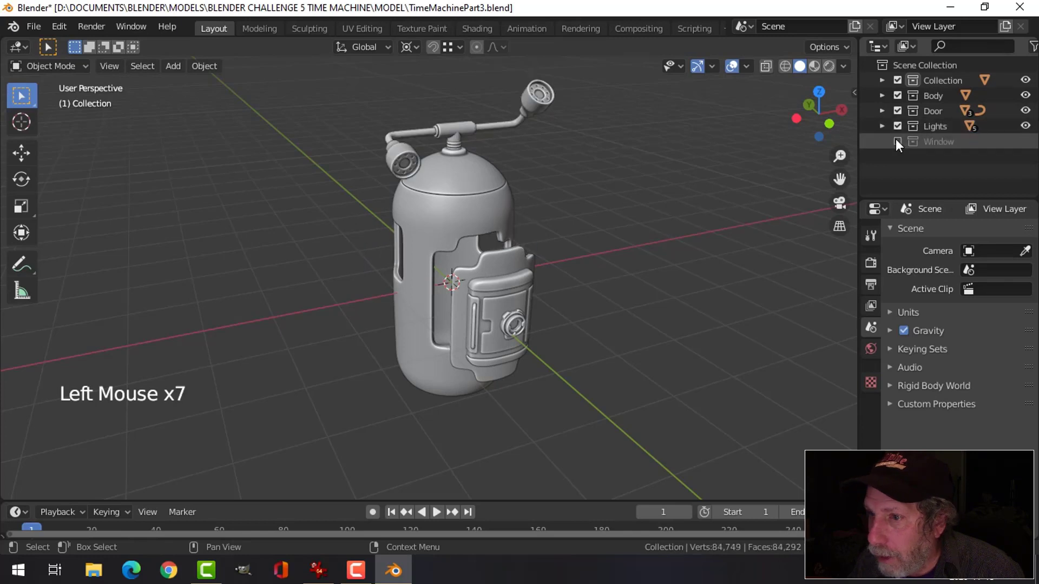
middle_click(600, 217)
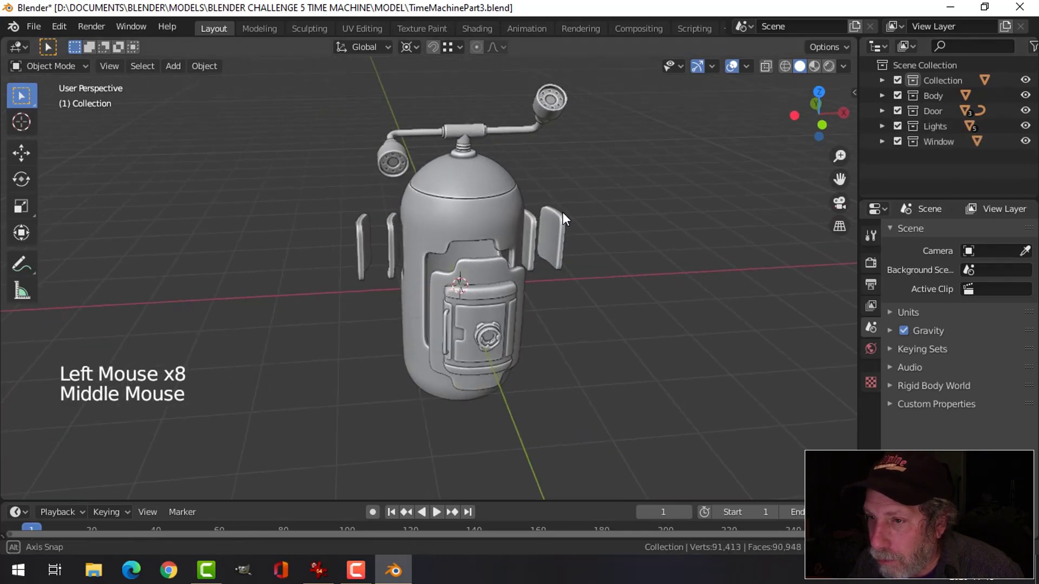
scroll(up, 3)
middle_click(596, 226)
middle_click(595, 241)
scroll(up, 3)
middle_click(559, 283)
middle_click(559, 278)
Check the window piece's top faces in Edit Mode, return to Object Mode, and bring up the Add > Mesh list
click(511, 206)
middle_click(541, 250)
key(Tab)
middle_click(497, 222)
key(alt+a)
key(3)
key(c)
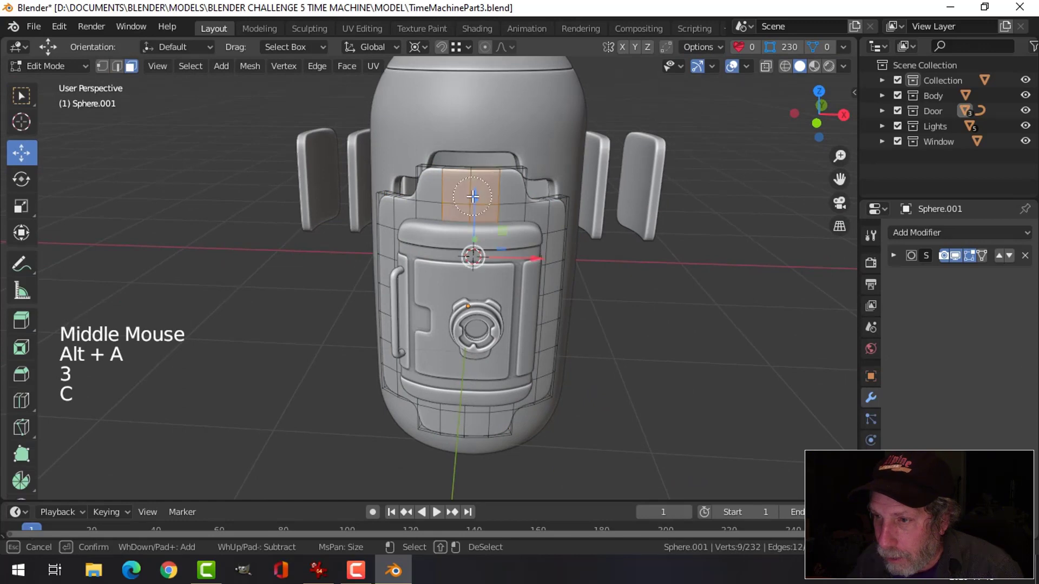
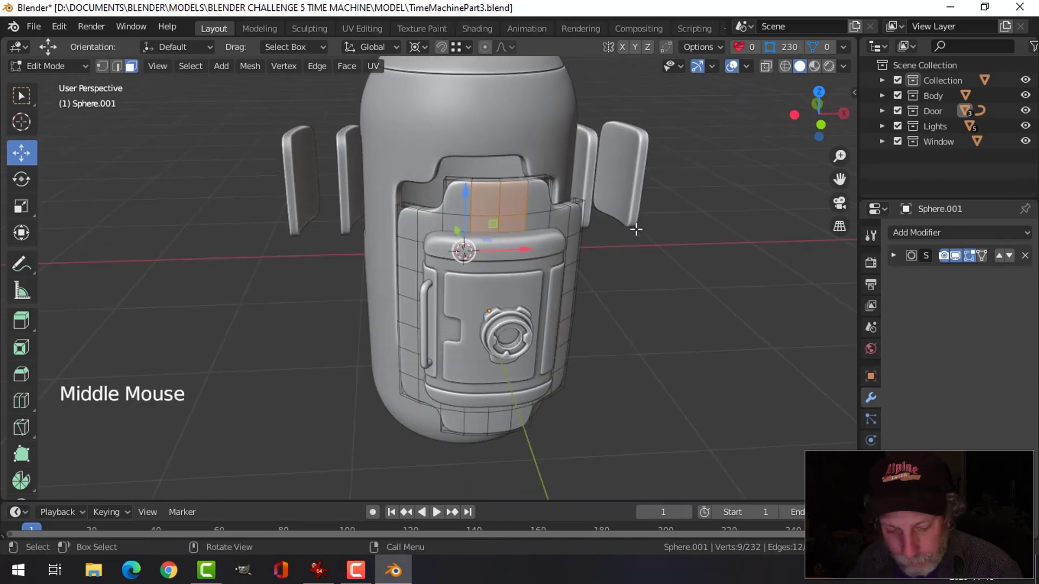
key(shift+s)
key(alt+a)
key(Tab)
key(shift+a)
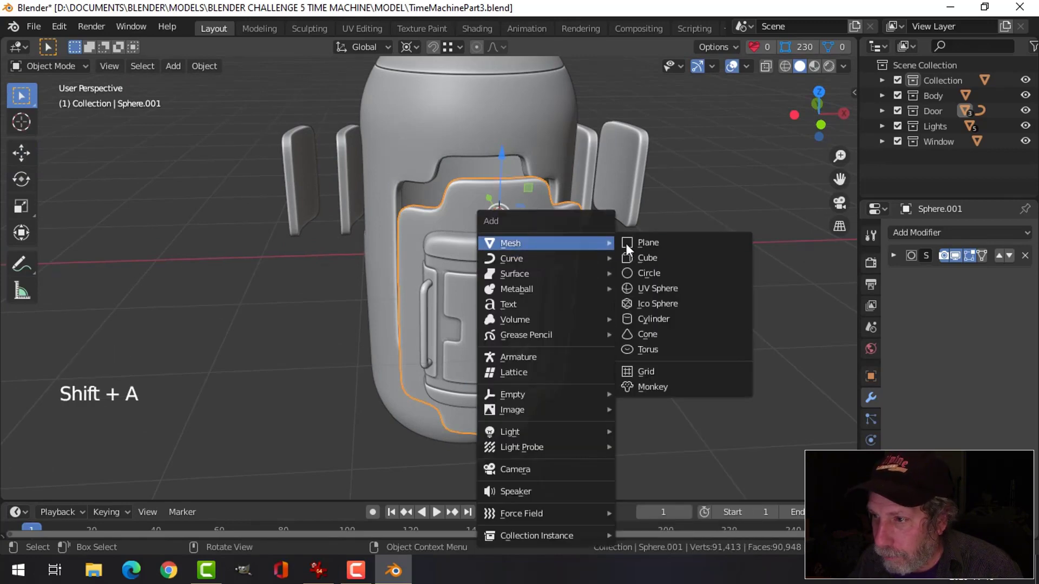
Add a plane, shrink it to about a quarter size and extrude it into a multi-section strip
middle_click(611, 254)
key(Tab)
middle_click(557, 258)
key(r)
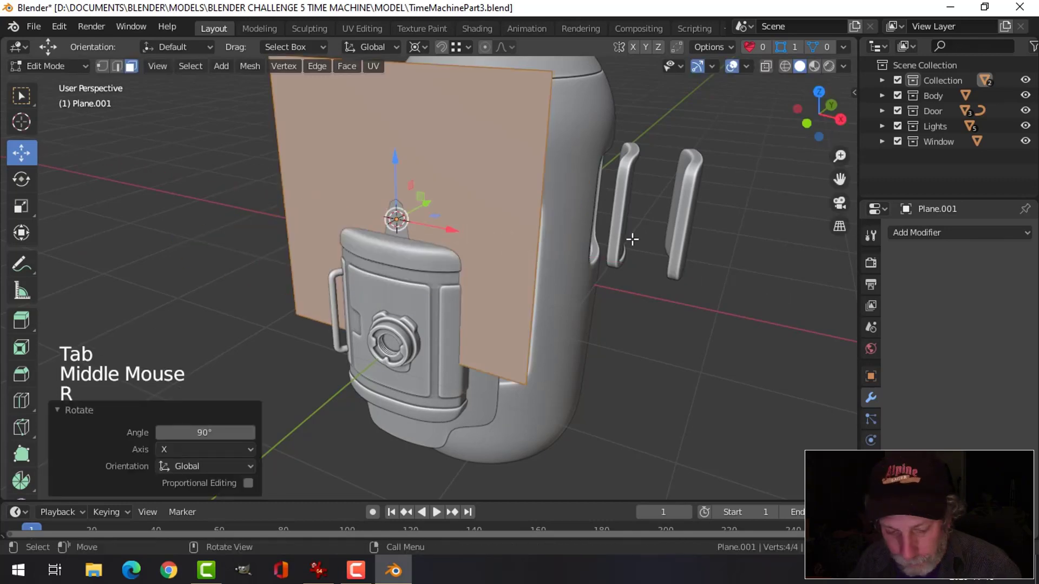
key(s)
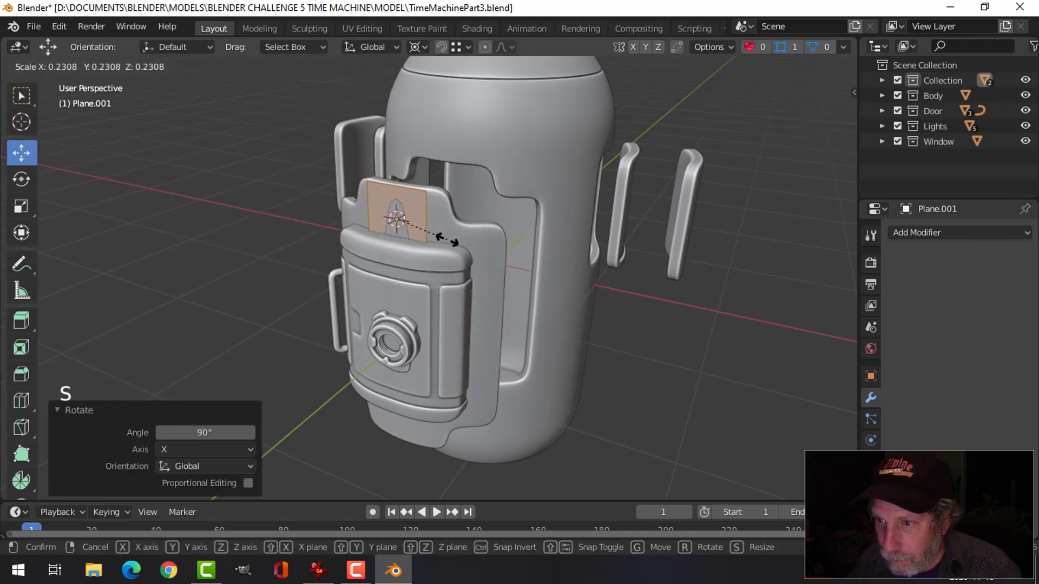
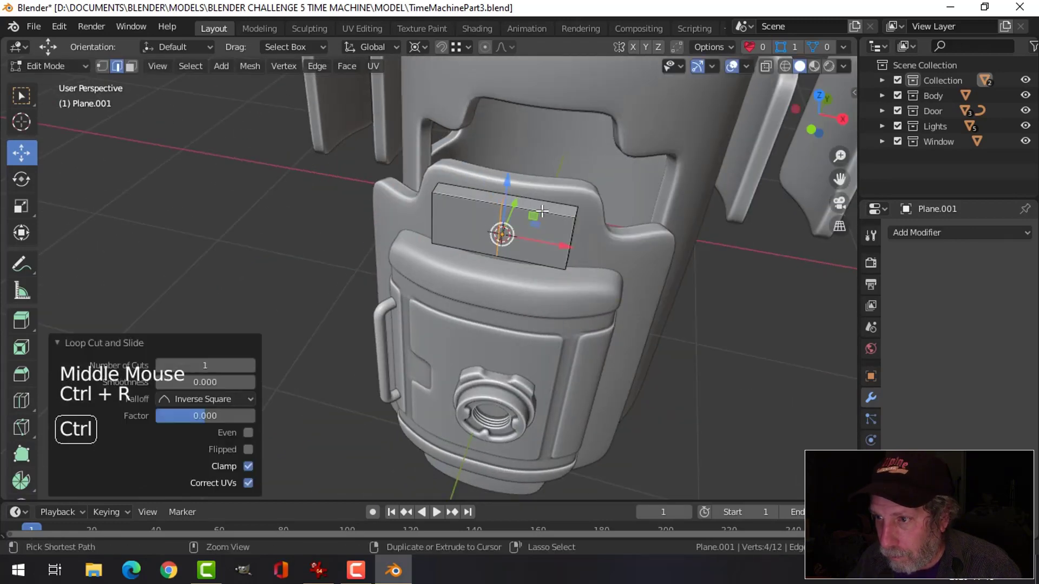
key(alt+a)
middle_click(591, 221)
key(2)
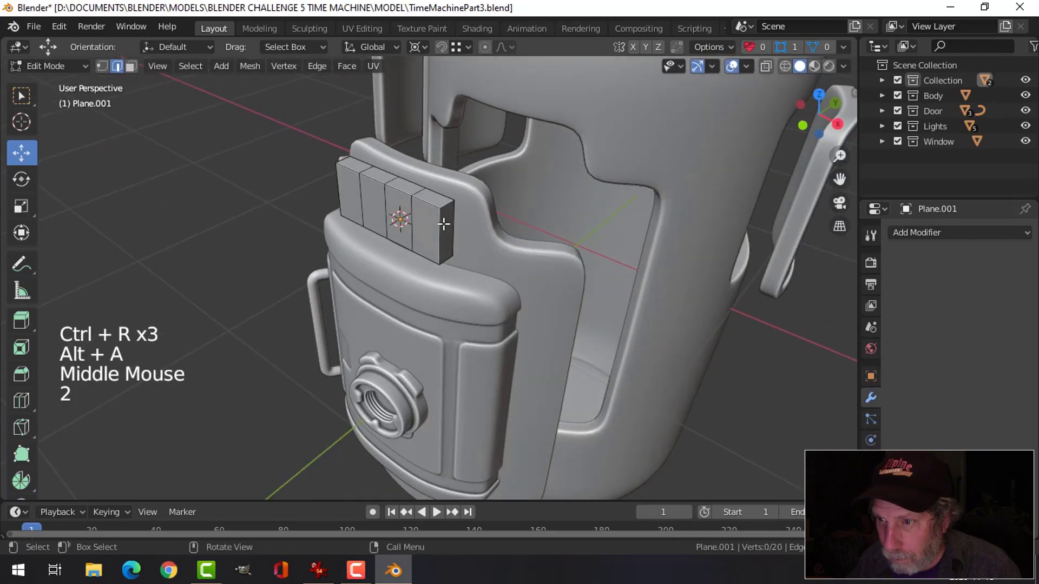
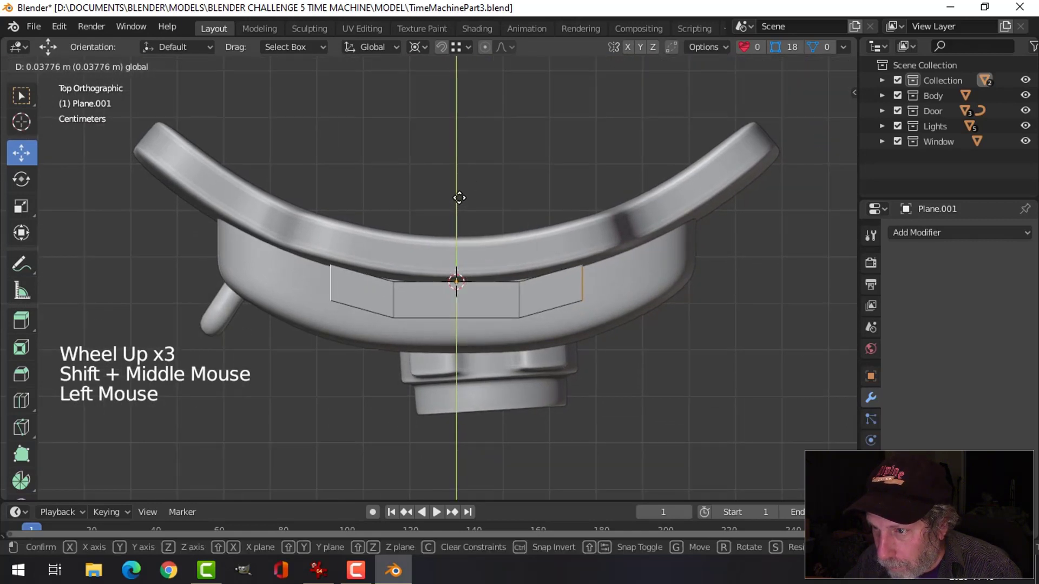
In top view, move the strip's vertices so it follows the curved frame above the door
key(alt+a)
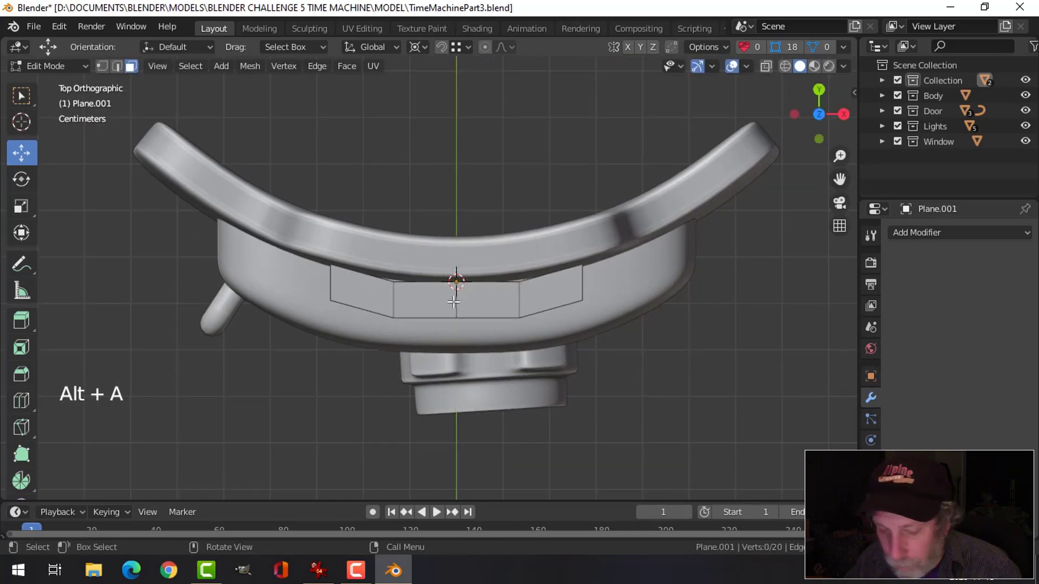
key(2)
click(457, 289)
click(455, 241)
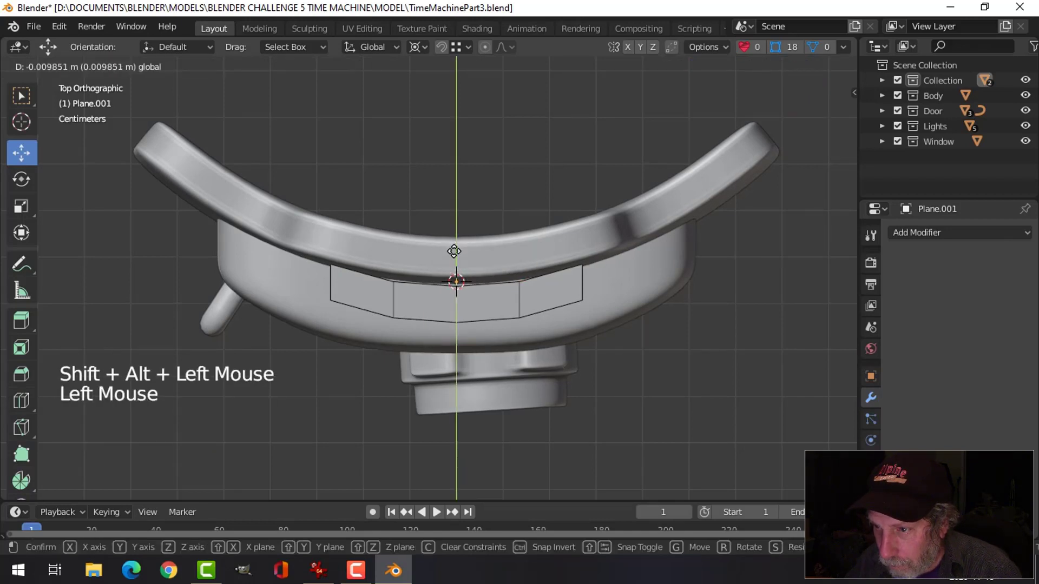
key(a)
click(459, 250)
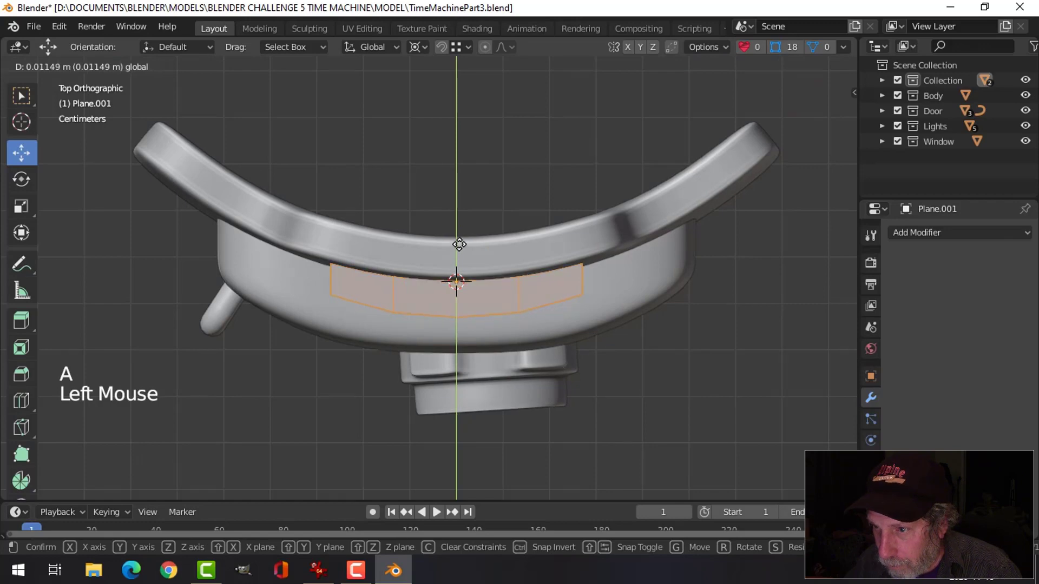
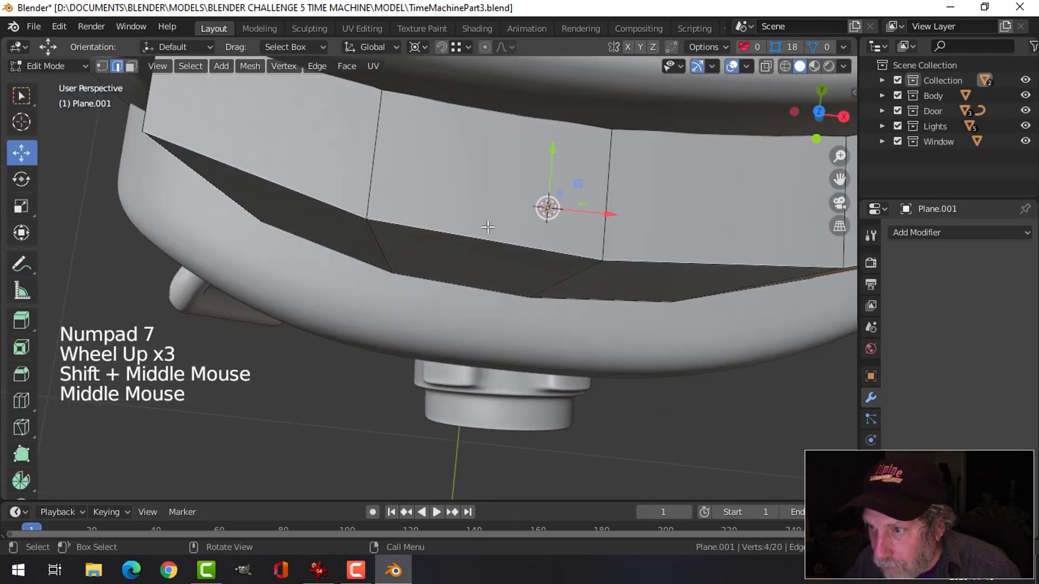
Smooth the curved strip with a Subdivision Surface modifier (Ctrl+2) and inspect the result
scroll(down, 3)
key(Tab)
middle_click(503, 245)
scroll(down, 3)
middle_click(490, 227)
middle_click(492, 225)
key(ctrl+2)
right_click(475, 188)
middle_click(536, 228)
key(Tab)
middle_click(485, 230)
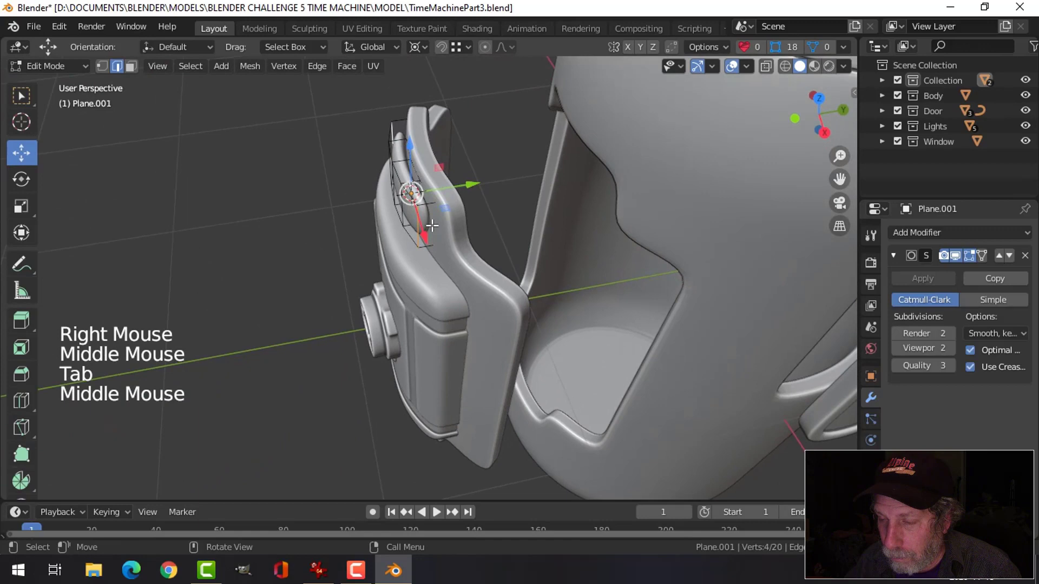
key(Tab)
click(467, 190)
middle_click(437, 207)
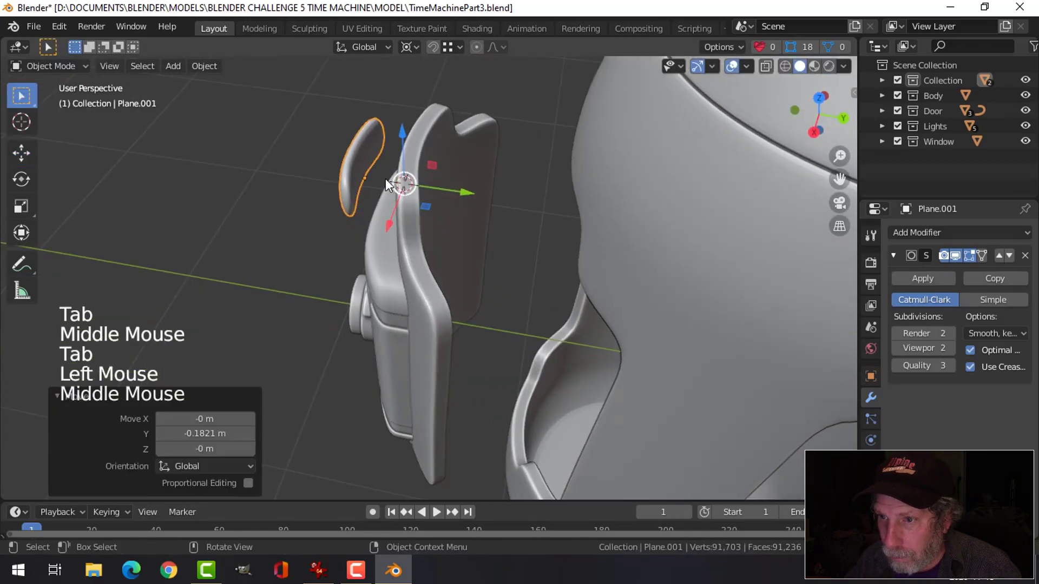
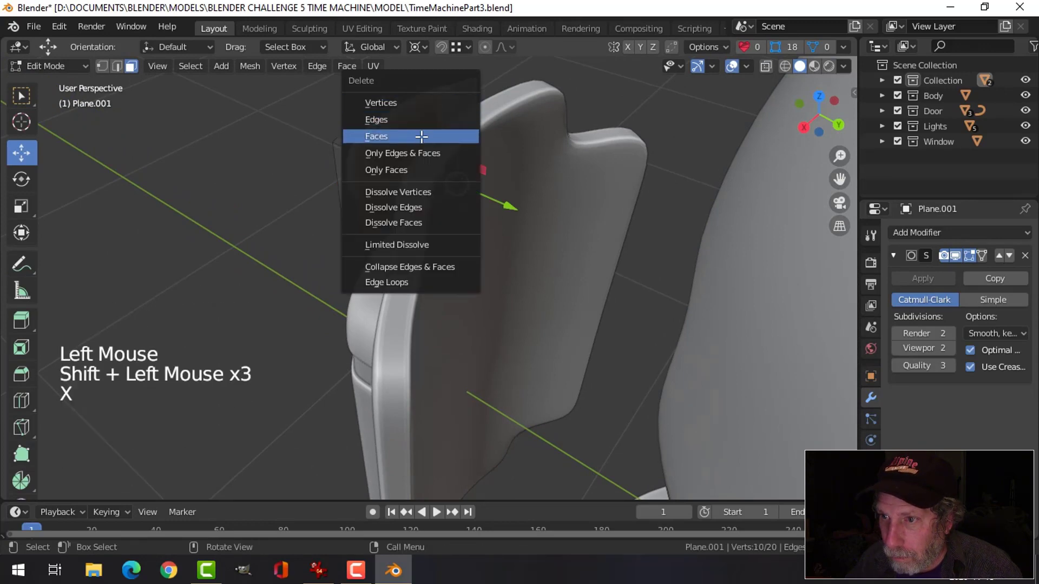
Delete the unneeded faces and move the rounded pane into the recess above the door
key(Tab)
middle_click(416, 213)
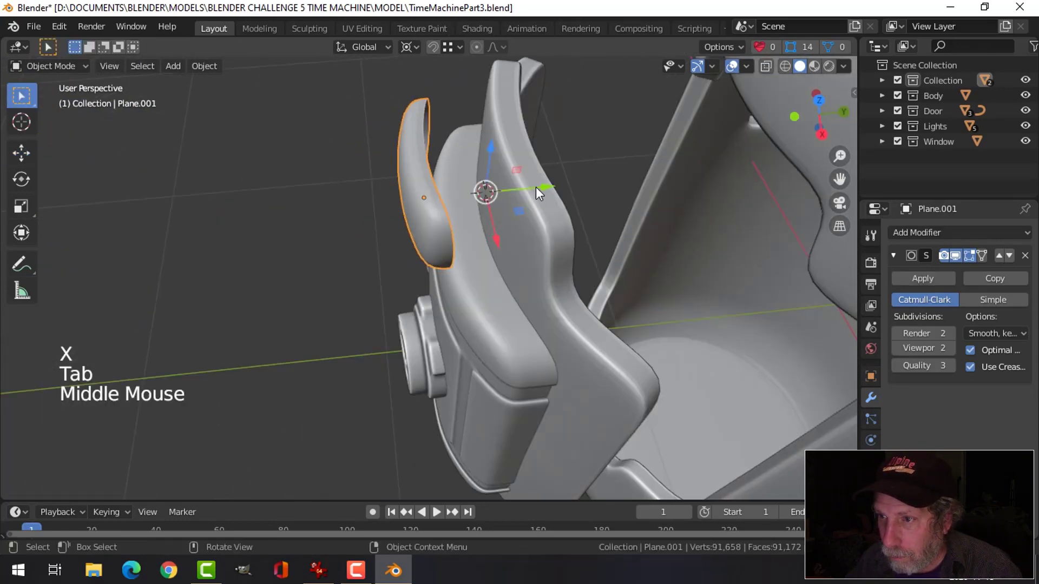
click(548, 189)
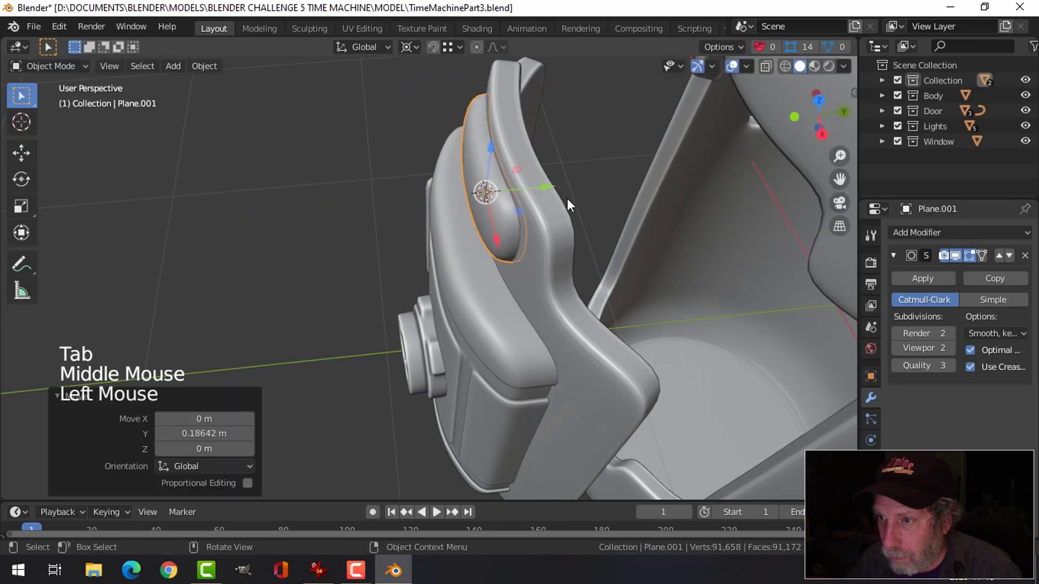
middle_click(587, 218)
middle_click(572, 211)
middle_click(599, 215)
click(523, 91)
key(Tab)
Enlarge the pane, flatten the cap block along Z and add a loop cut bevelled into two loops
key(a)
key(s)
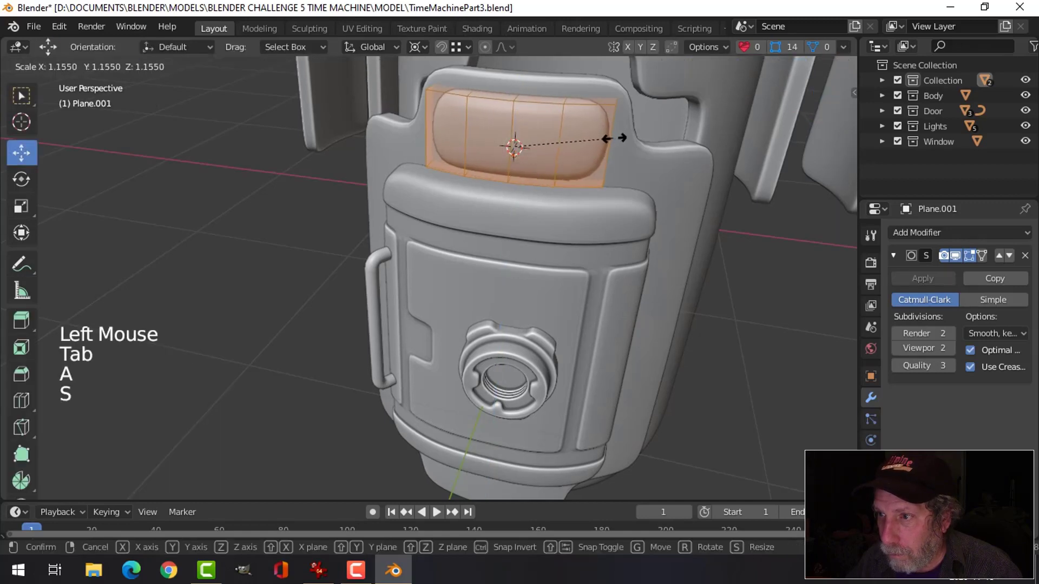
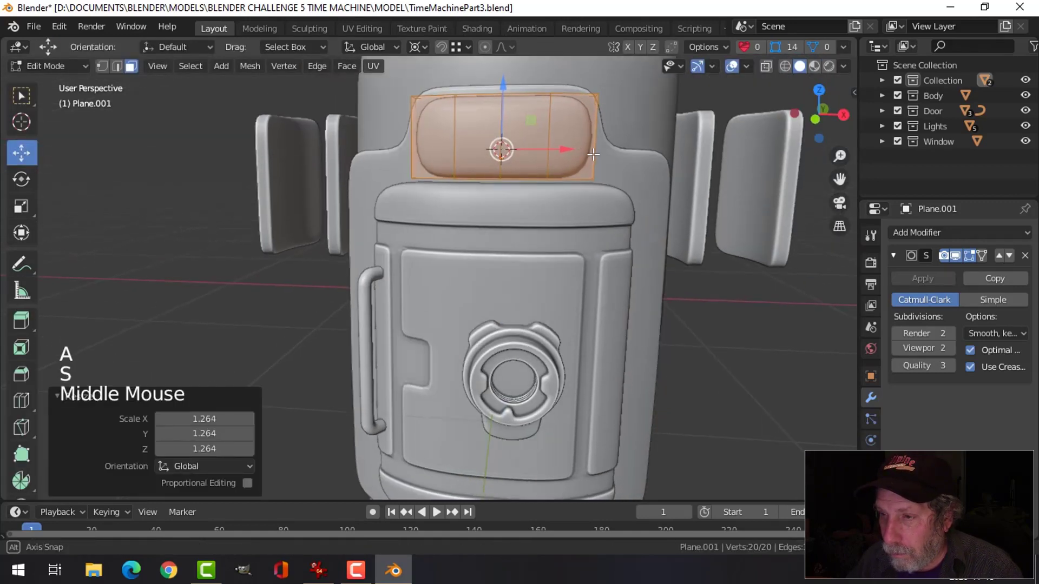
key(s)
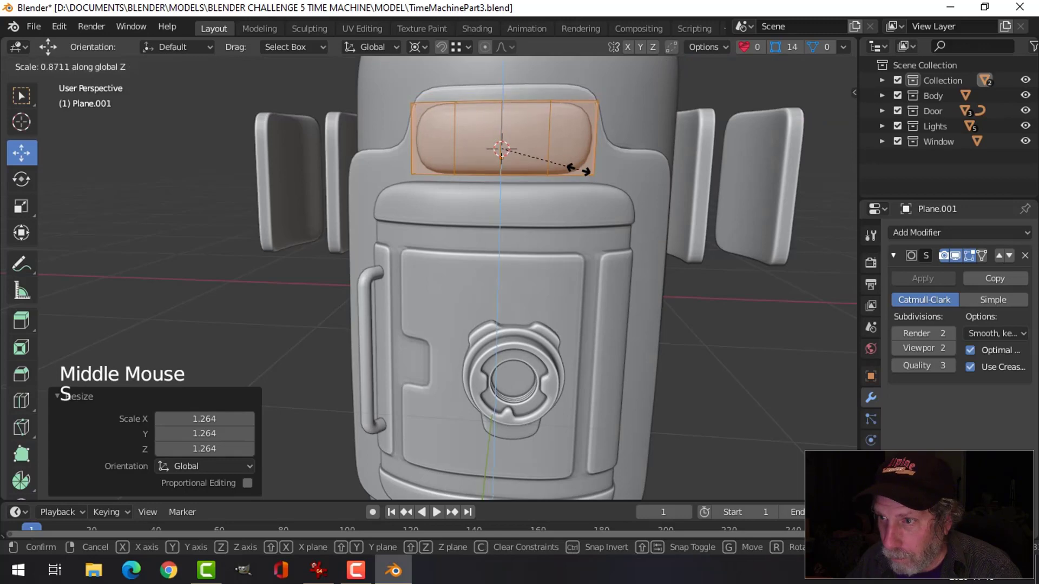
middle_click(580, 165)
key(ctrl+r)
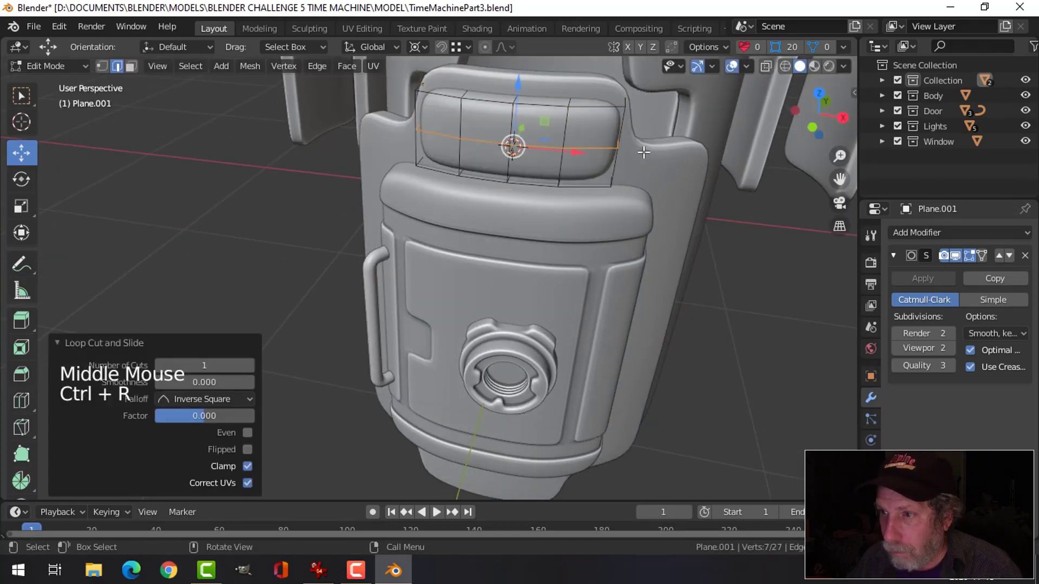
key(ctrl+b)
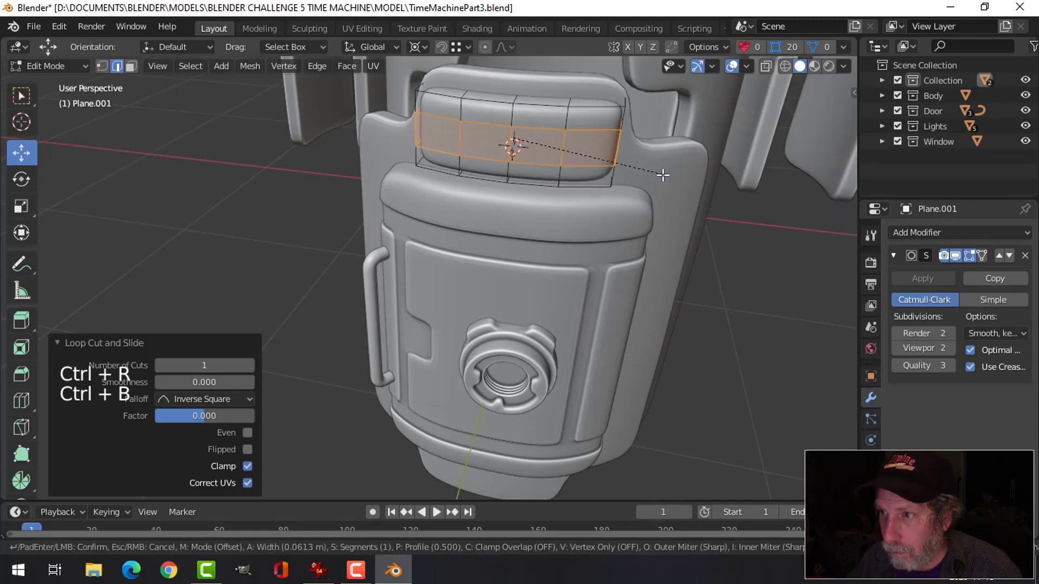
key(Tab)
middle_click(538, 162)
key(alt+a)
scroll(down, 3)
middle_click(548, 153)
click(533, 163)
Adjust the cap's scale in and out of Edit Mode while checking the smoothed shape from around it
key(Tab)
key(a)
middle_click(595, 175)
key(s)
key(alt+a)
key(Tab)
middle_click(518, 194)
scroll(down, 3)
key(alt+a)
middle_click(515, 216)
scroll(up, 3)
middle_click(503, 231)
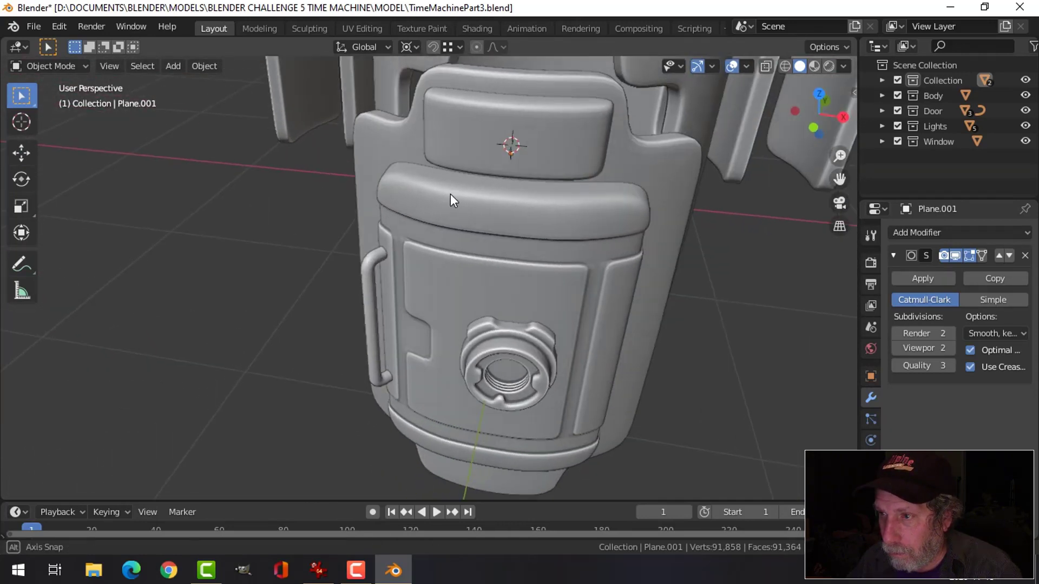
Slide the end edge loop toward the cap's end to sharpen that corner and review the smoothed cap
click(537, 145)
key(Tab)
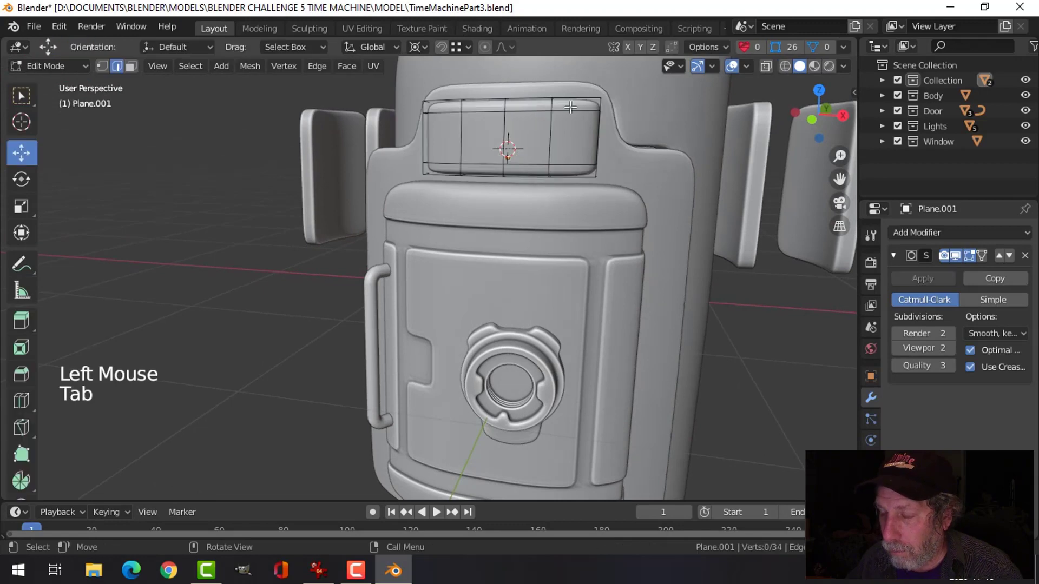
middle_click(582, 132)
key(ctrl+r)
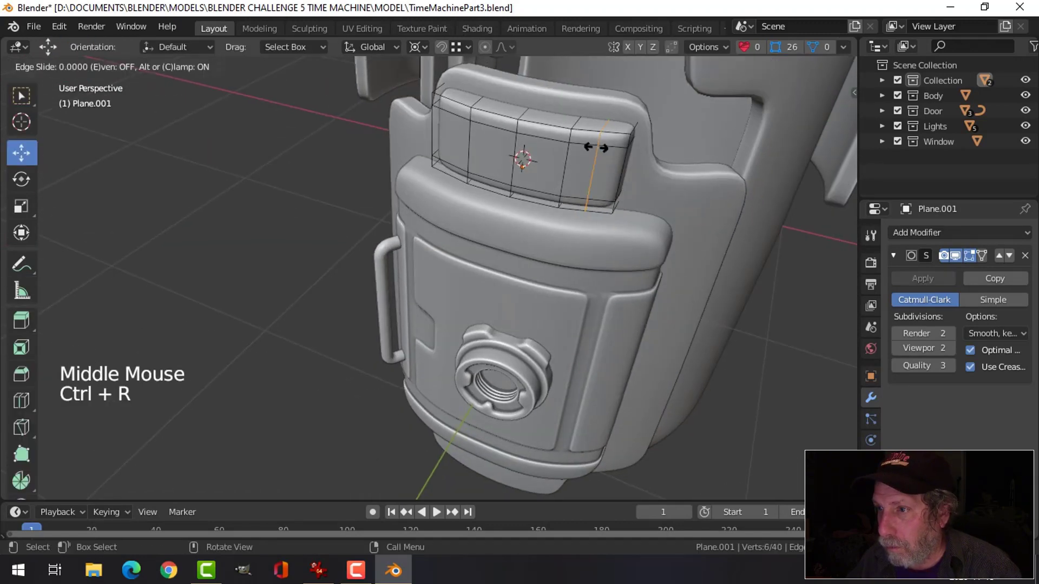
key(g)
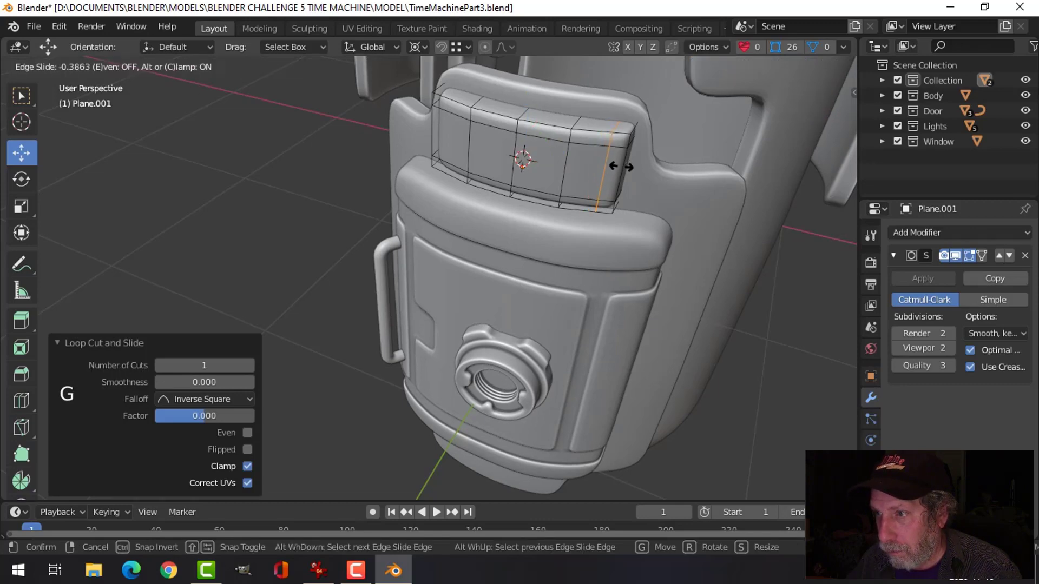
key(Tab)
middle_click(584, 186)
key(alt+a)
middle_click(561, 185)
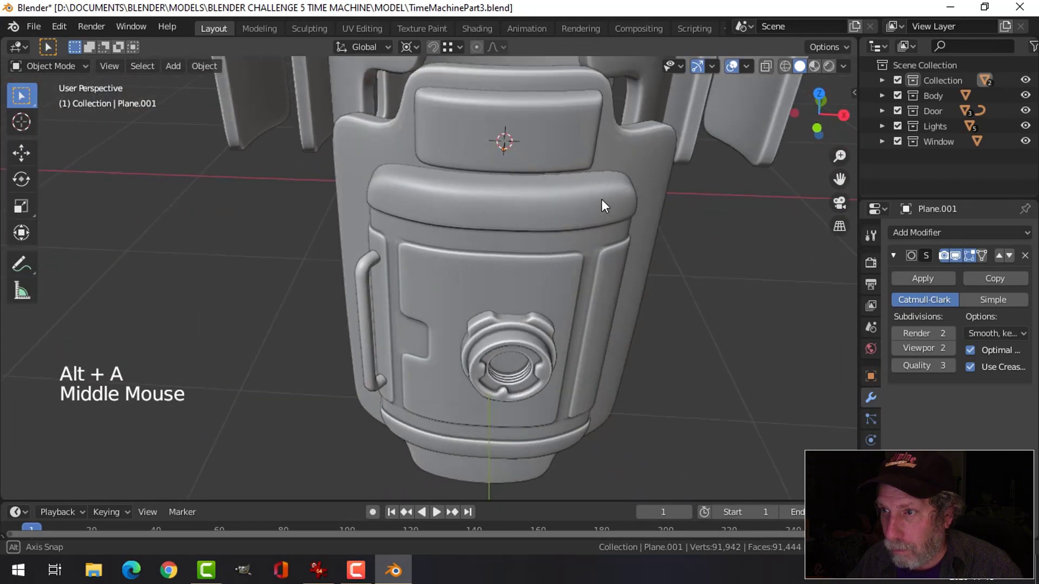
Undo the last change, leave Edit Mode and orbit around the pod toward the door handle
key(ctrl+z)
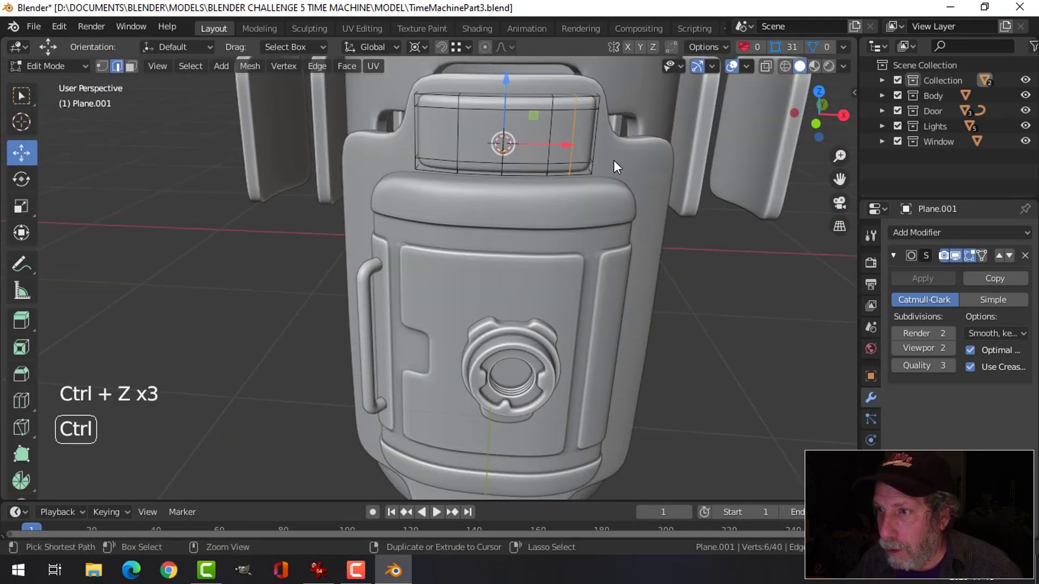
key(Tab)
scroll(down, 3)
key(alt+a)
middle_click(565, 187)
scroll(down, 3)
middle_click(516, 236)
middle_click(508, 207)
scroll(up, 3)
middle_click(549, 217)
middle_click(542, 192)
middle_click(504, 191)
middle_click(511, 190)
Set the door handle curve's origin to its geometry and adjust the Transform Pivot Point
click(471, 190)
middle_click(520, 209)
click(205, 71)
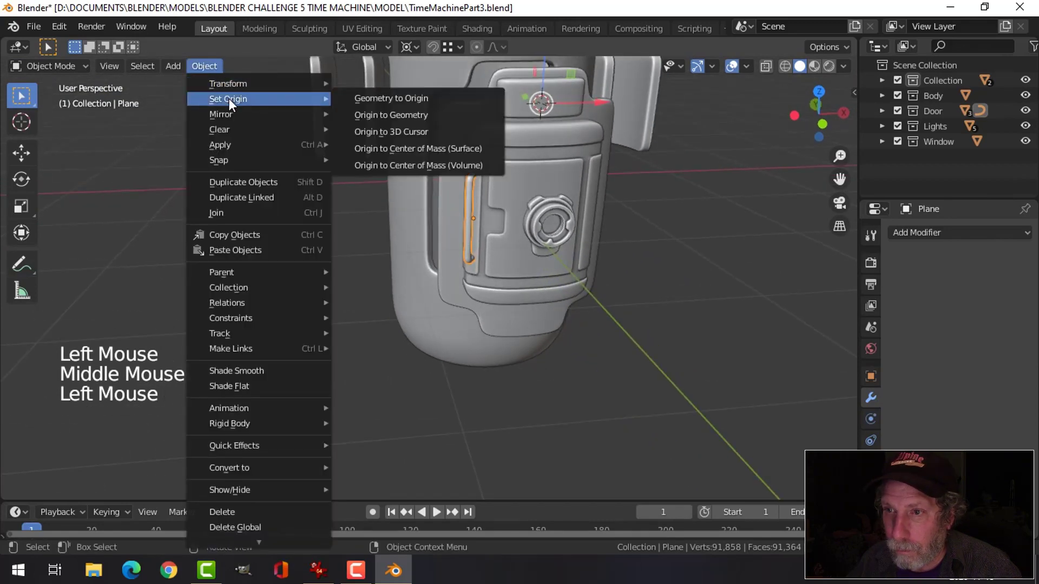
middle_click(638, 176)
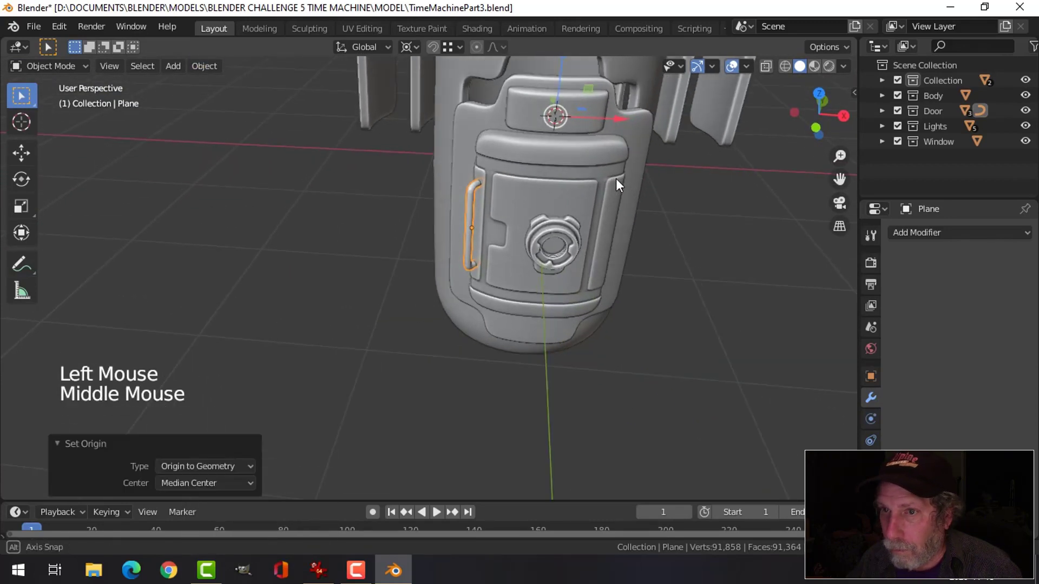
click(414, 53)
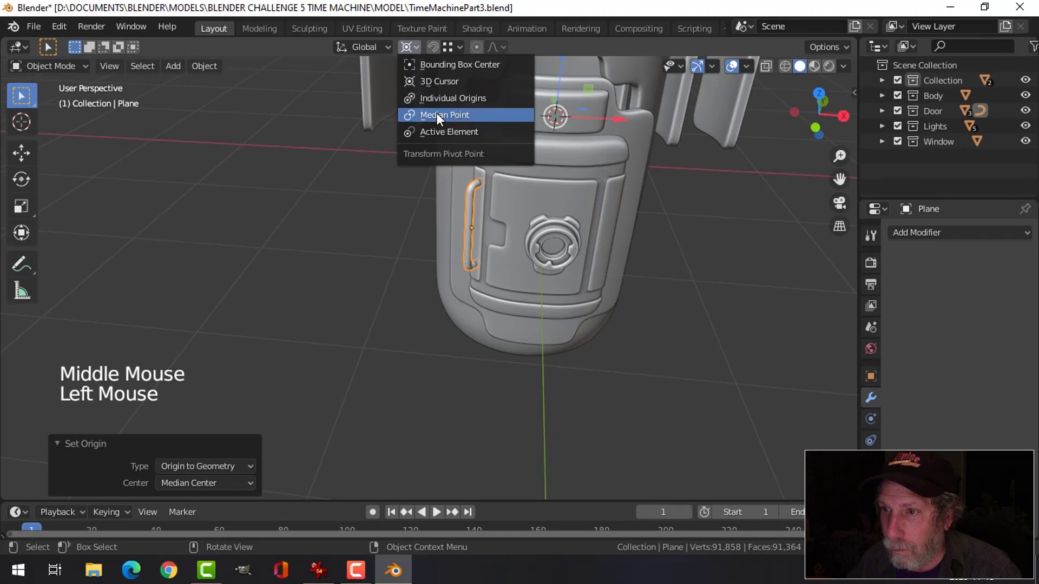
middle_click(495, 169)
middle_click(471, 174)
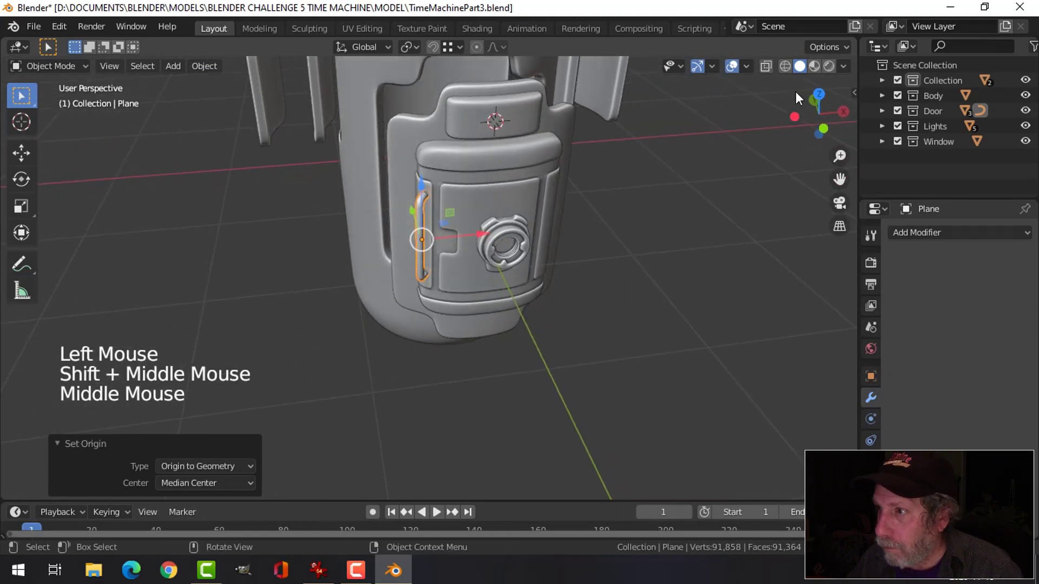
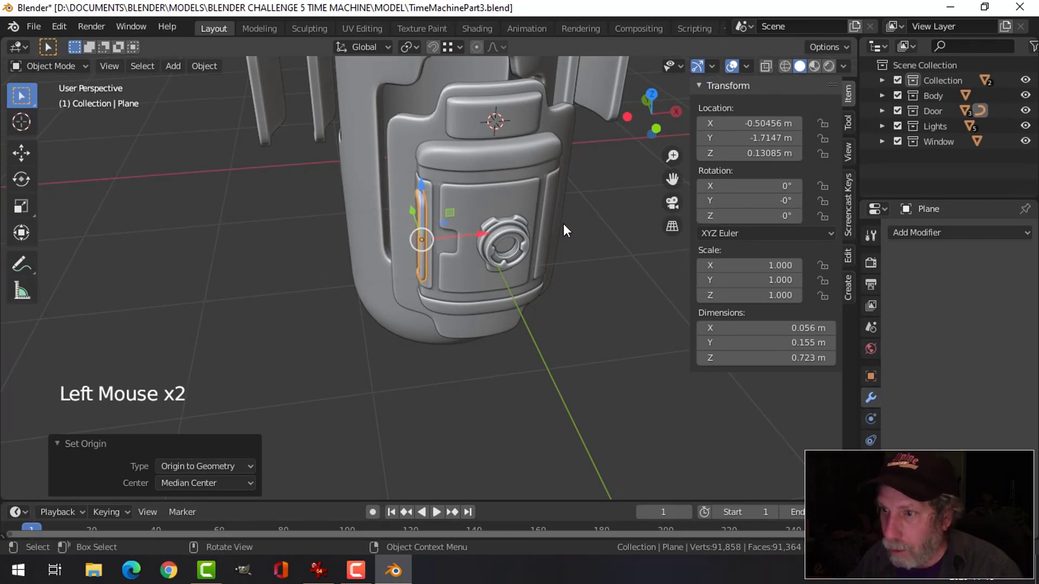
Pull the handle's bottom end point down so the tube runs along the door's side edge
key(n)
middle_click(499, 245)
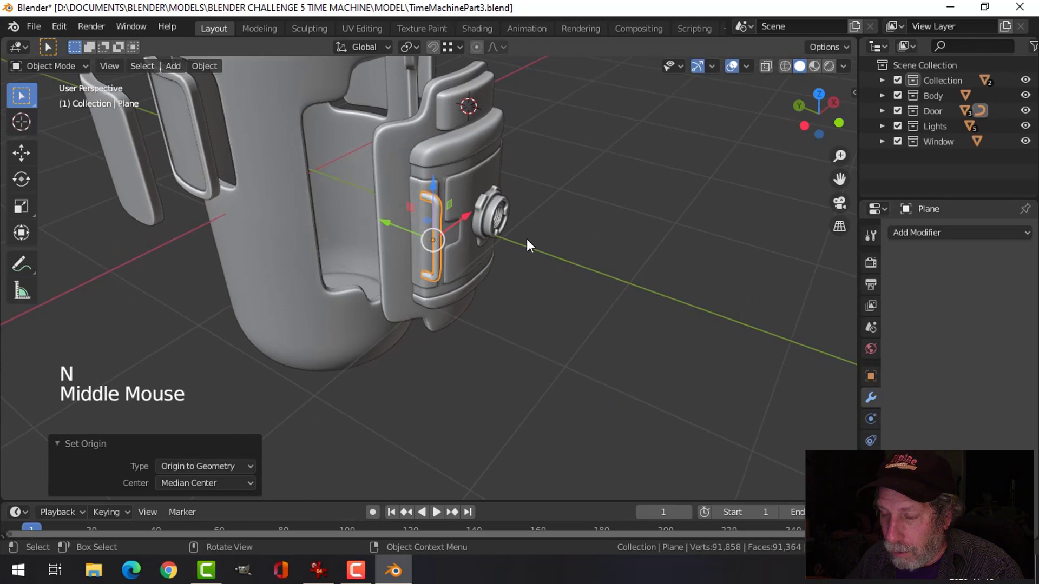
click(465, 216)
middle_click(468, 239)
key(Tab)
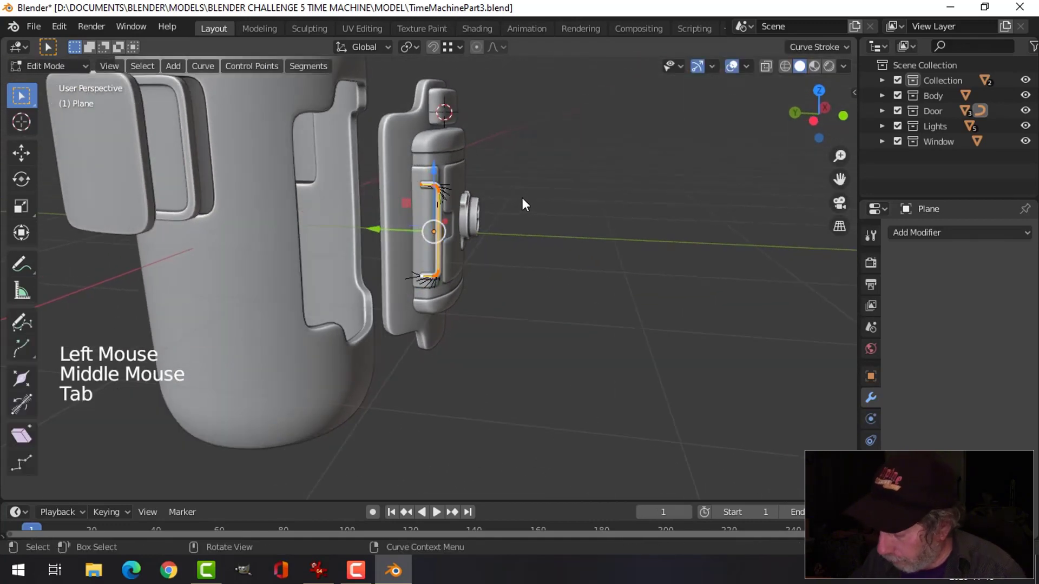
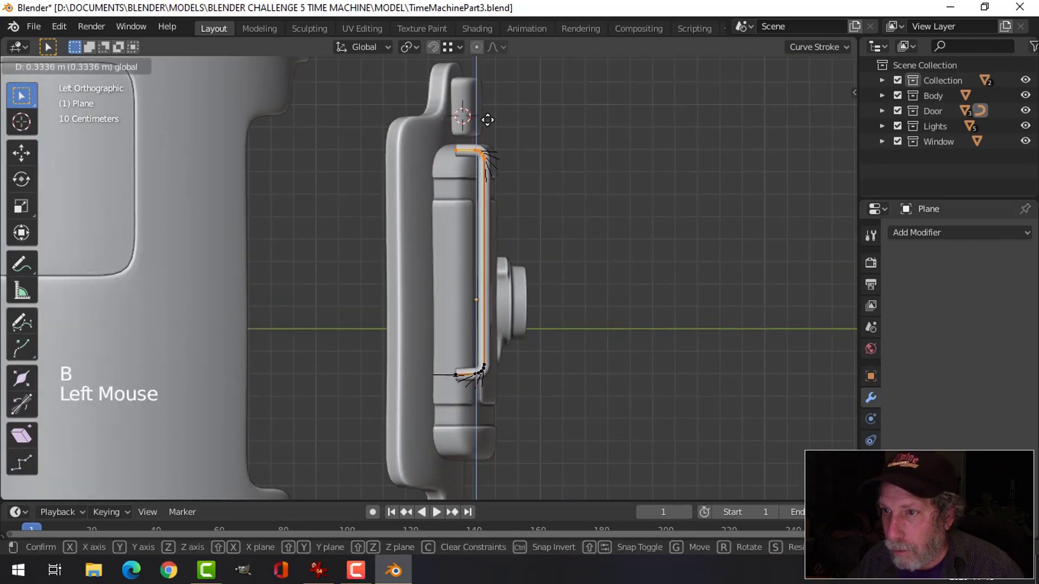
key(alt+a)
key(b)
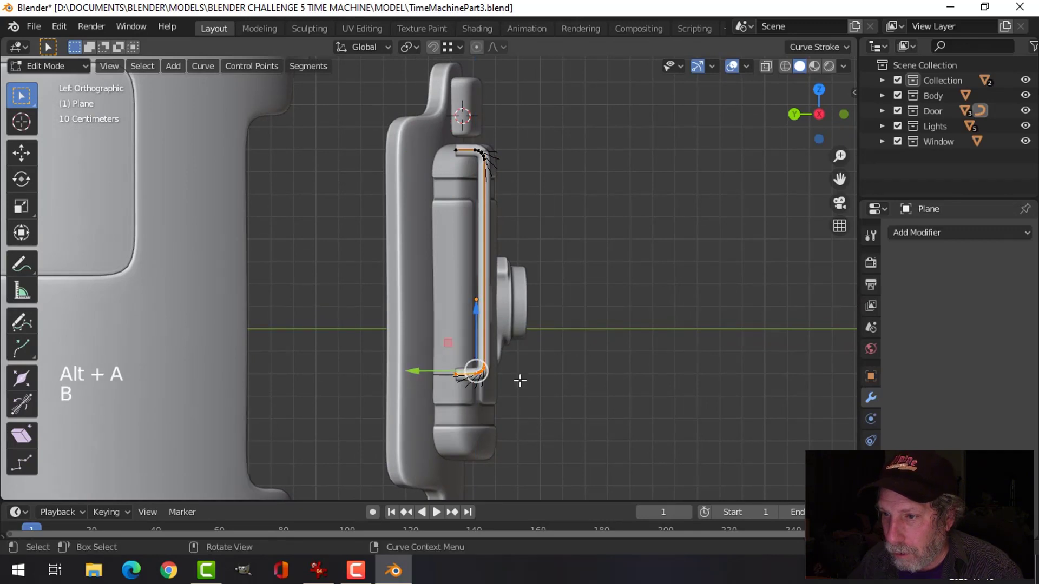
click(480, 327)
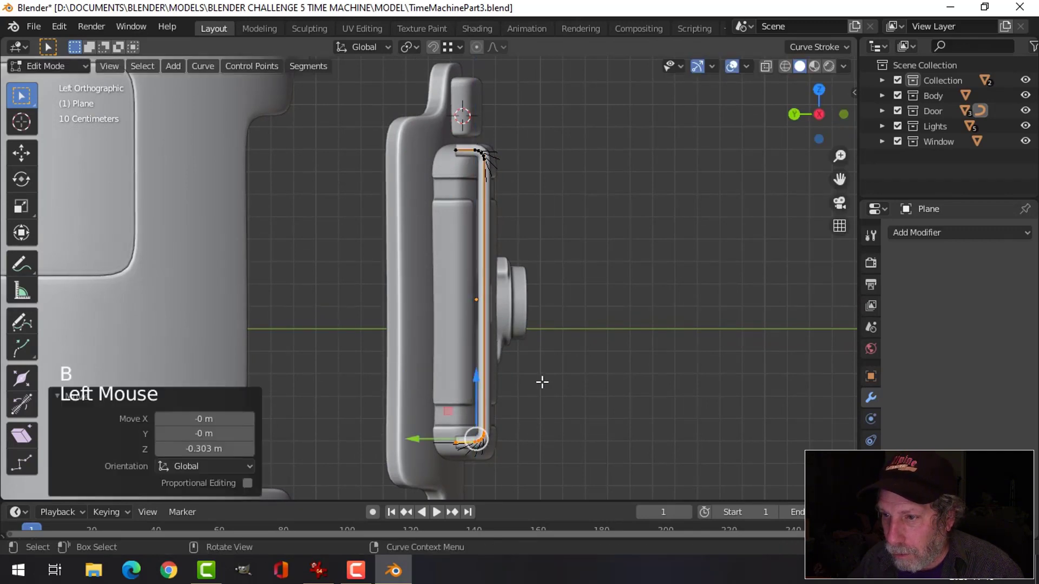
key(Tab)
middle_click(571, 382)
click(422, 320)
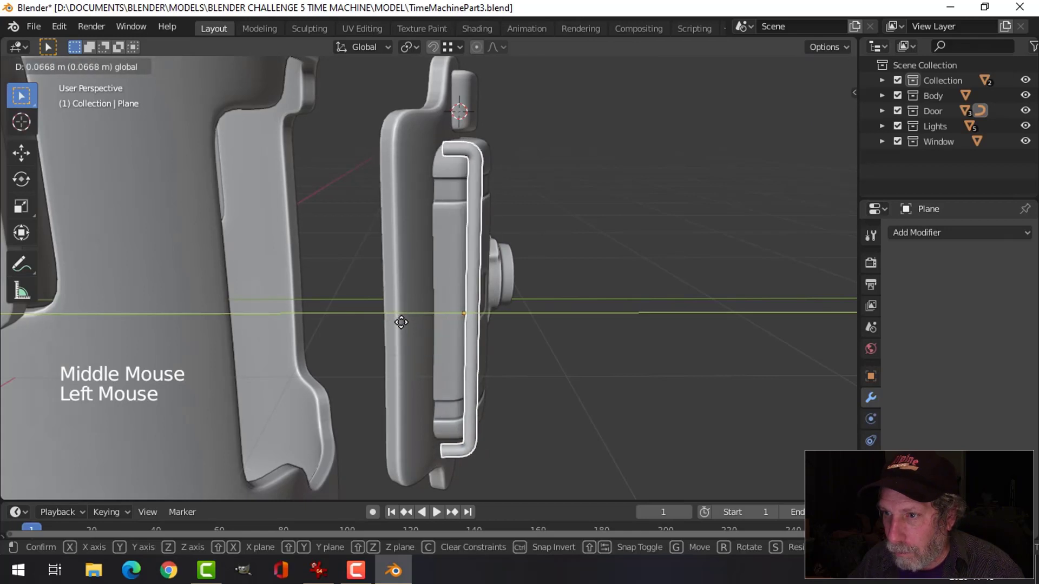
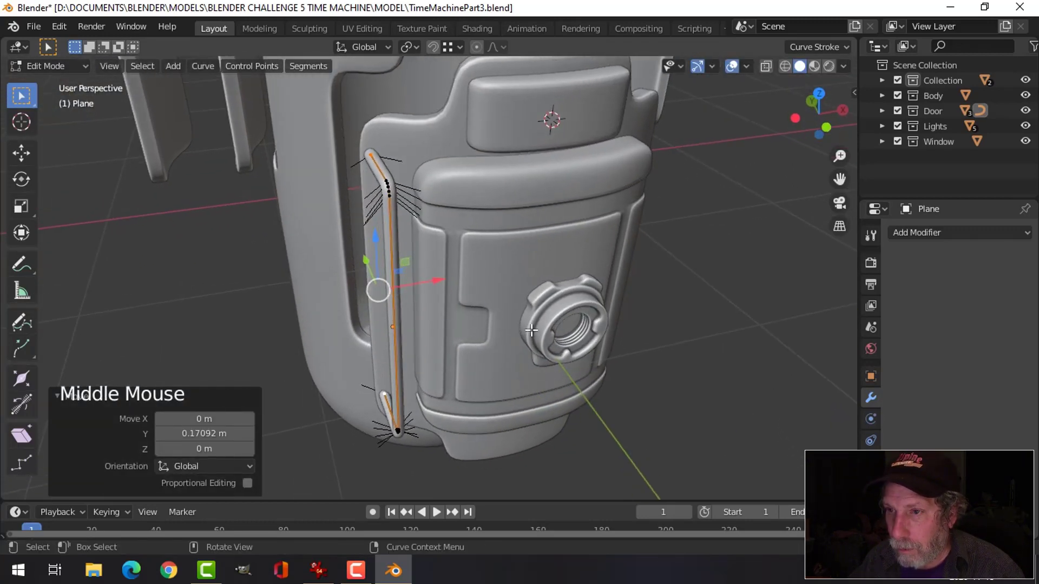
From Left Orthographic view, nudge the handle's upper end point inward against the door
key(Tab)
middle_click(516, 332)
click(447, 321)
middle_click(481, 319)
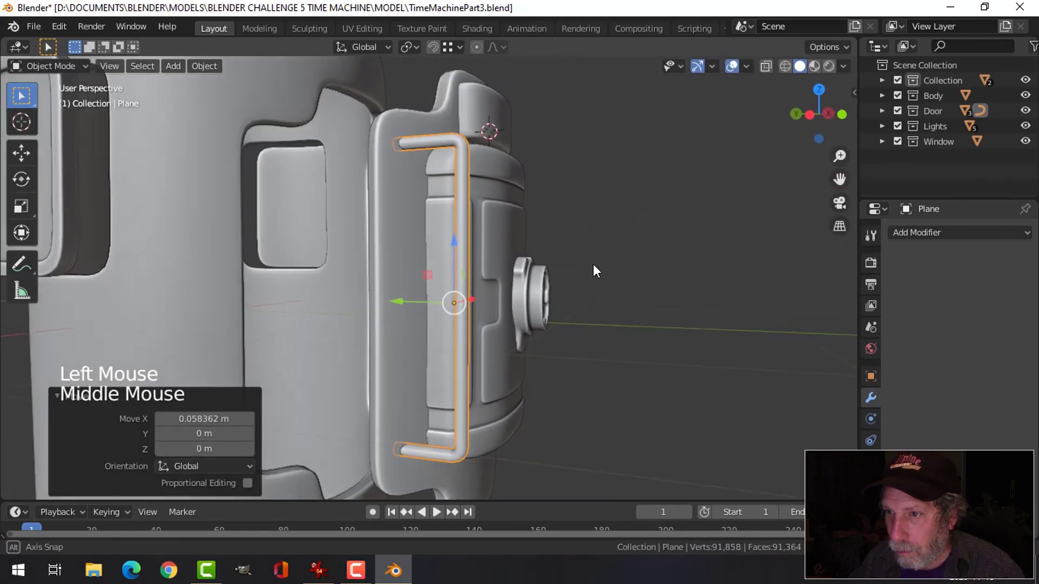
key(alt+a)
middle_click(574, 295)
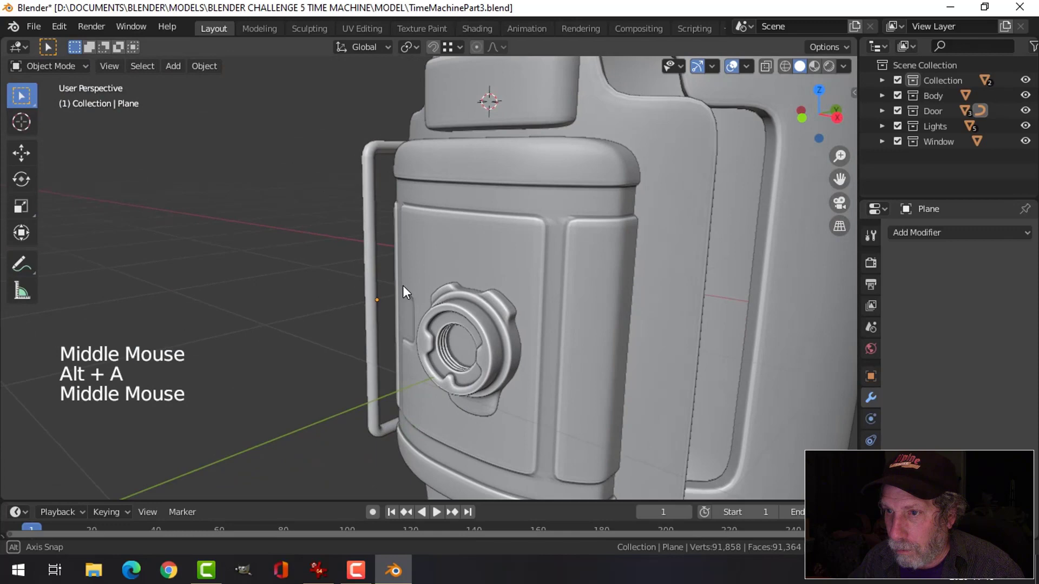
key(ctrl+KP_3)
click(470, 230)
key(Tab)
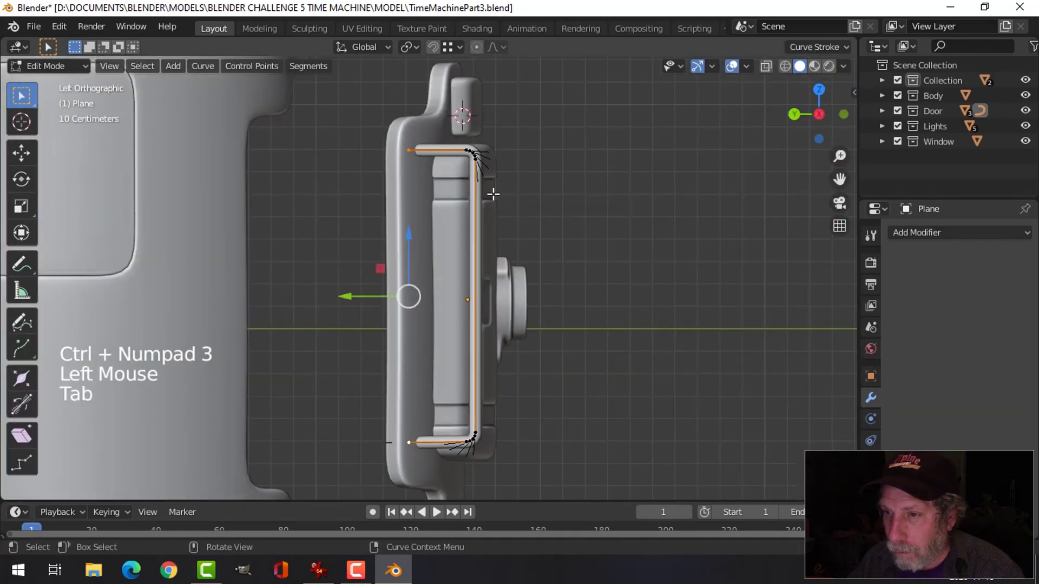
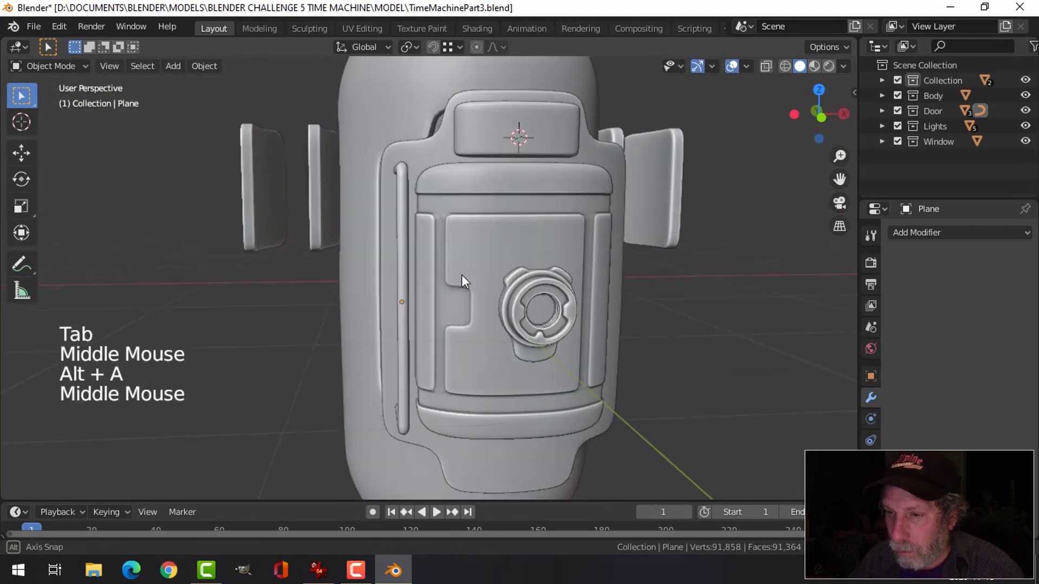
Split a straight side of the handle curve off into its own separate tube object
scroll(down, 3)
middle_click(456, 303)
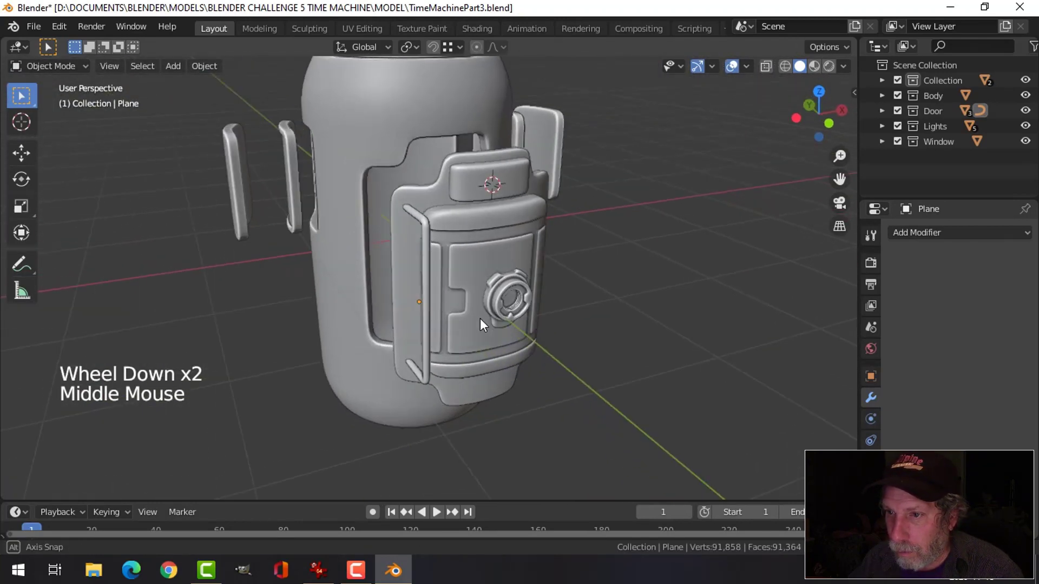
scroll(up, 3)
middle_click(496, 350)
middle_click(532, 330)
middle_click(537, 315)
middle_click(544, 304)
click(511, 273)
key(Tab)
scroll(up, 3)
click(542, 169)
click(536, 442)
middle_click(616, 369)
middle_click(612, 352)
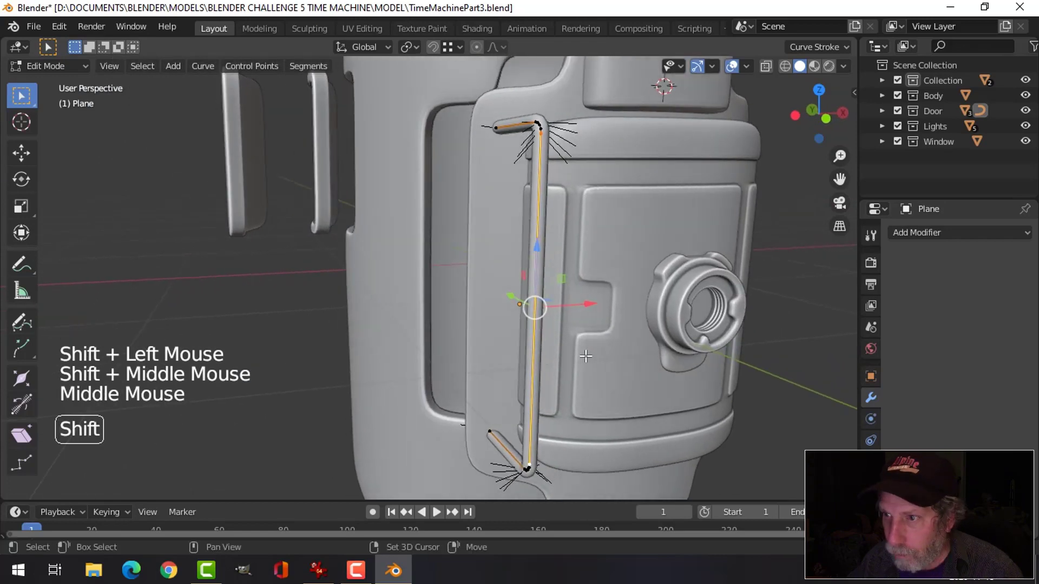
key(shift+d)
click(585, 300)
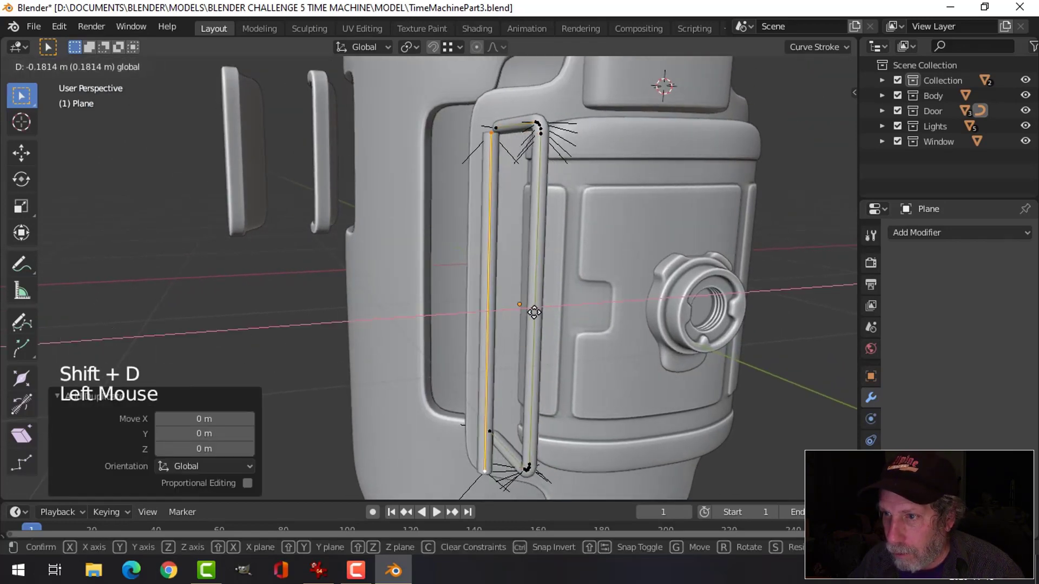
key(p)
key(Tab)
click(492, 174)
Scale the separated tube's points along Z to about 0.46 of its length
key(Tab)
click(492, 119)
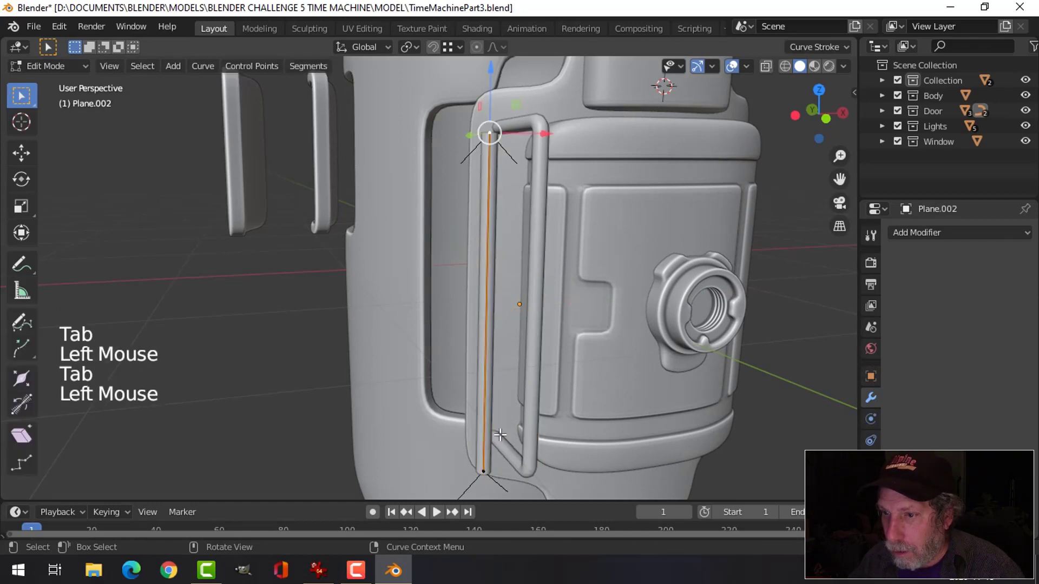
click(487, 470)
key(s)
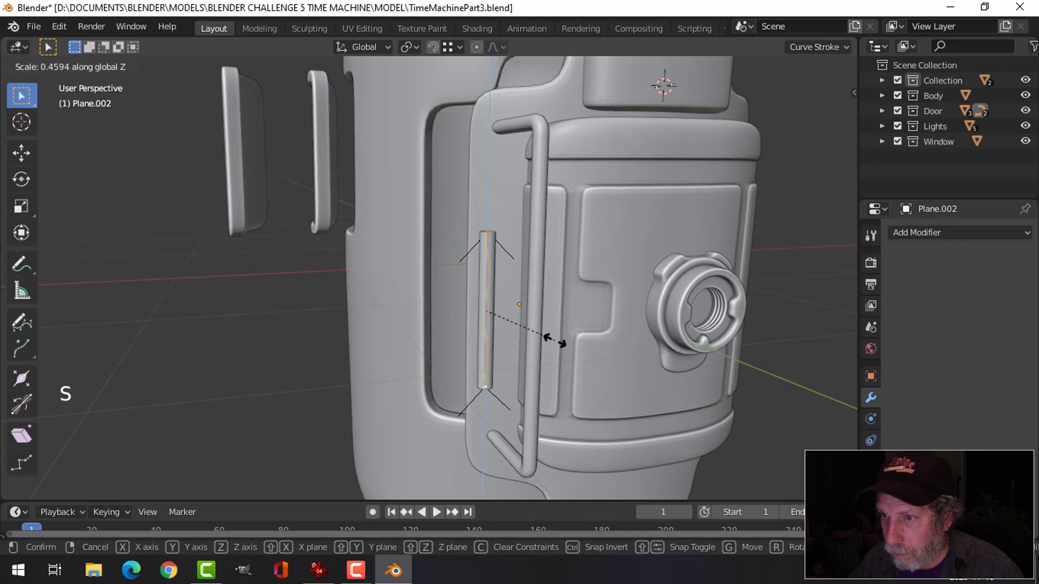
key(Tab)
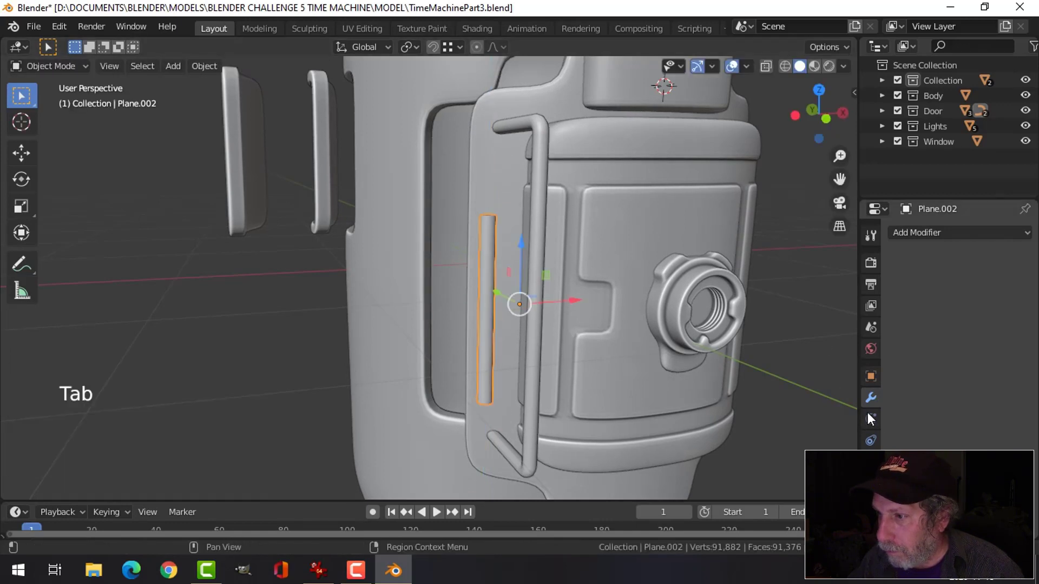
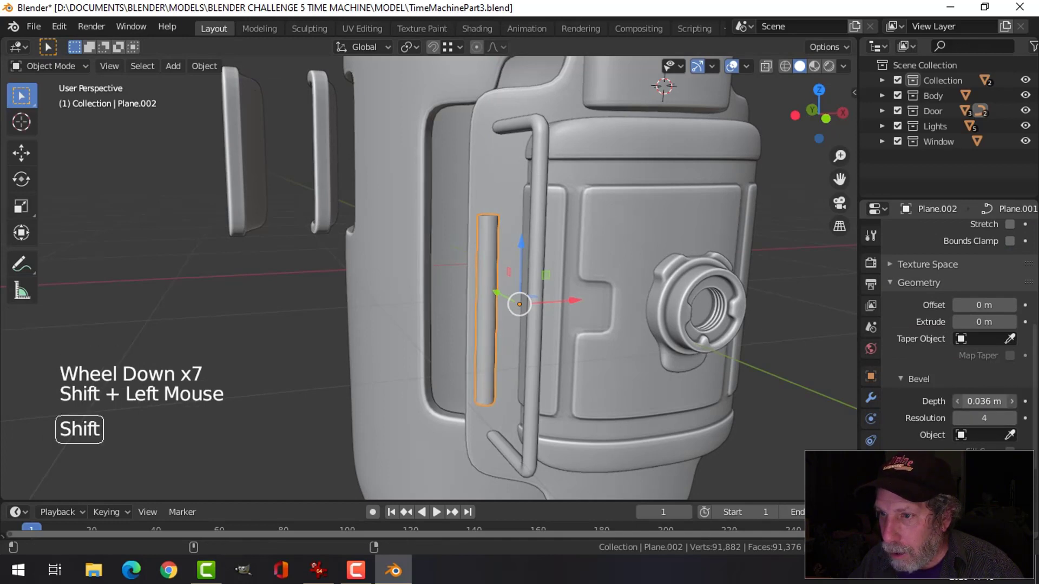
Raise the tube's Bevel Depth from 0.036 m to 0.041 m and slide it over the handle bar
click(581, 296)
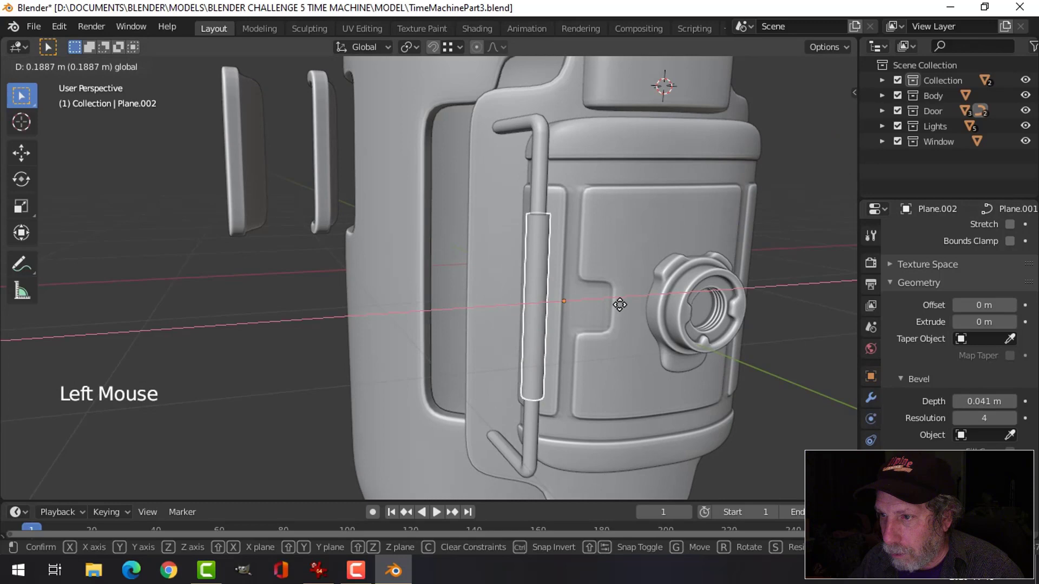
middle_click(608, 288)
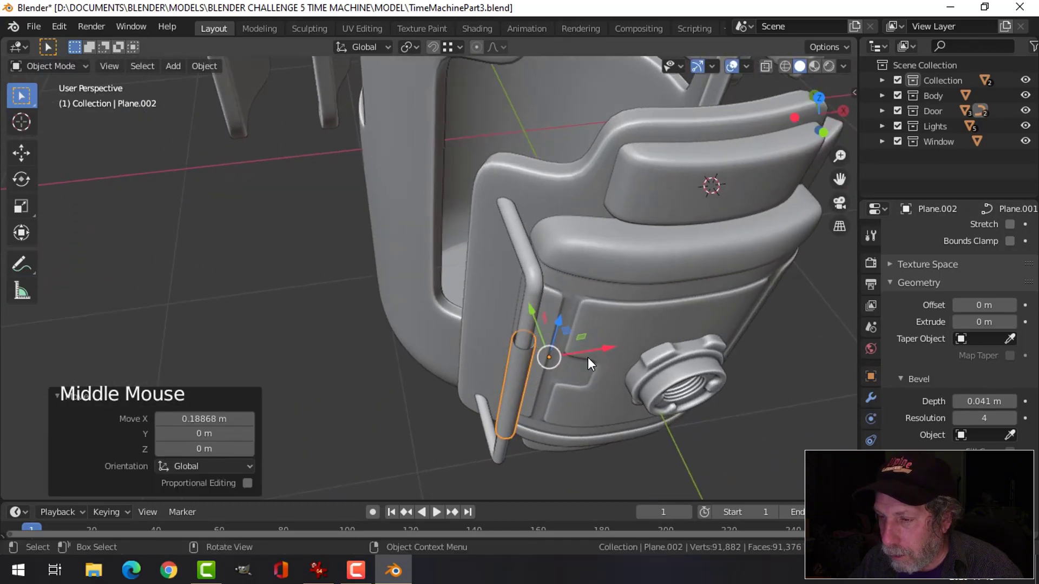
scroll(up, 3)
middle_click(583, 346)
middle_click(565, 340)
click(583, 337)
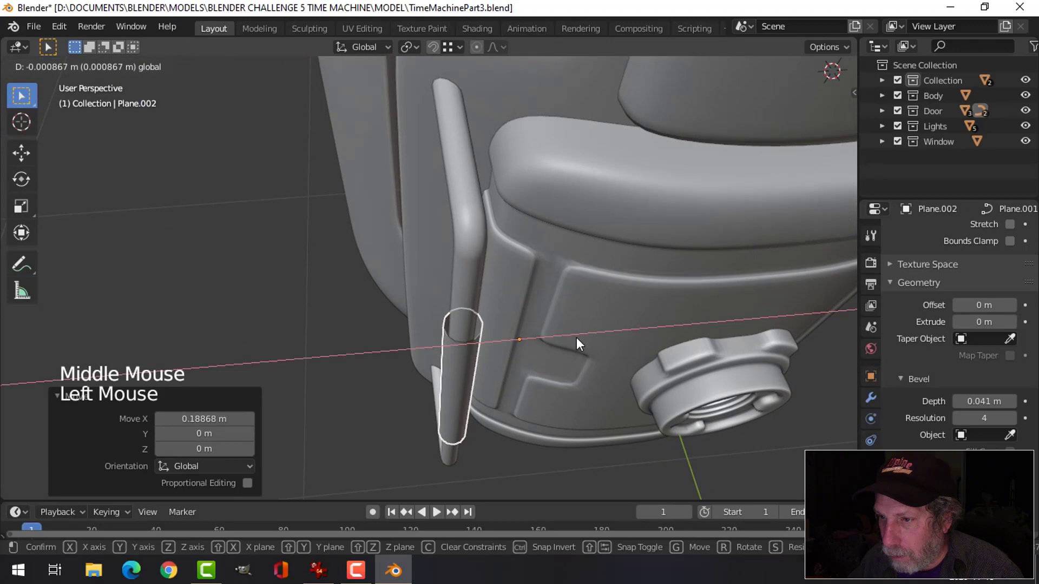
key(alt+a)
middle_click(557, 321)
scroll(down, 3)
middle_click(552, 298)
middle_click(564, 274)
middle_click(566, 285)
Select the handle's upper end point and bring up the snap menu for the 3D cursor
key(Tab)
click(512, 217)
click(455, 174)
key(shift+s)
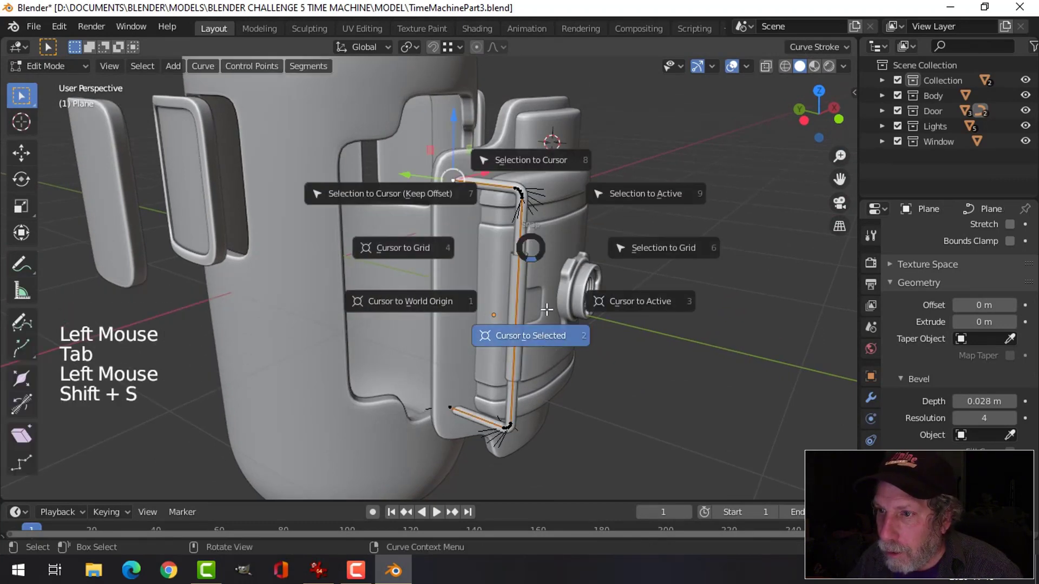
Snap the cursor to the handle's end, add a mesh Circle there and unhide the other objects
key(alt+a)
key(Tab)
middle_click(552, 277)
key(shift+a)
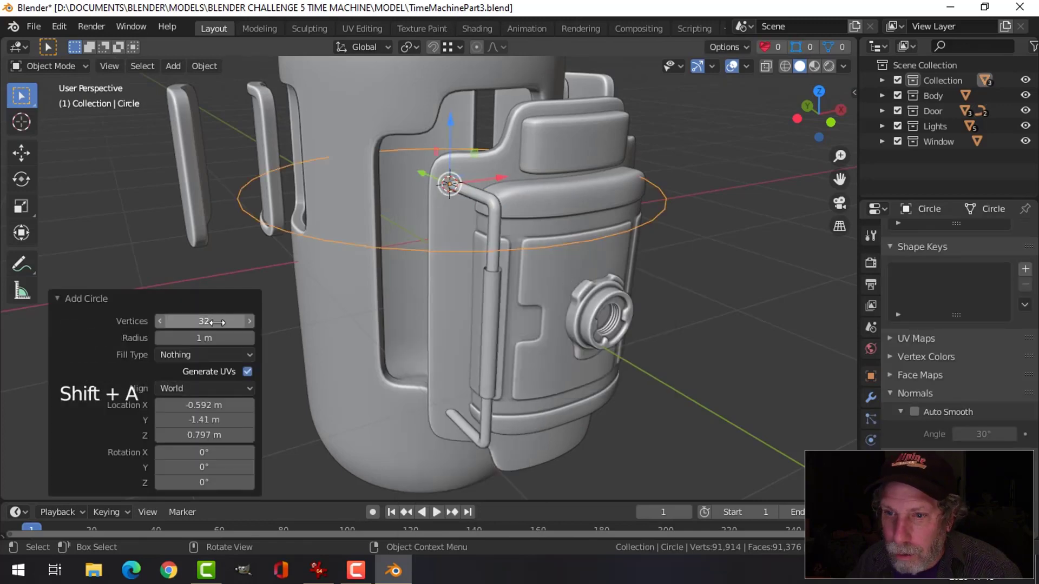
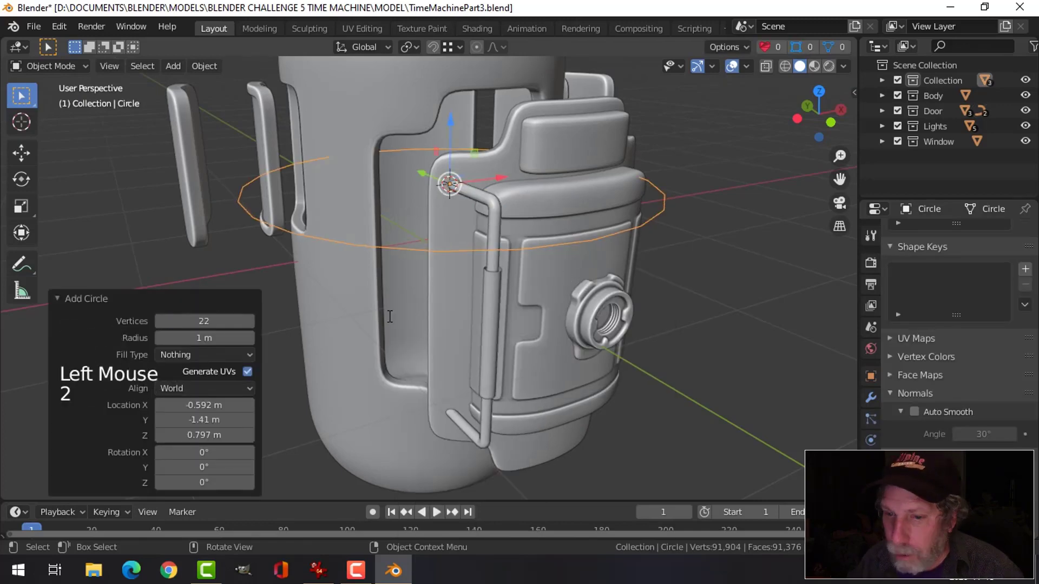
key(1)
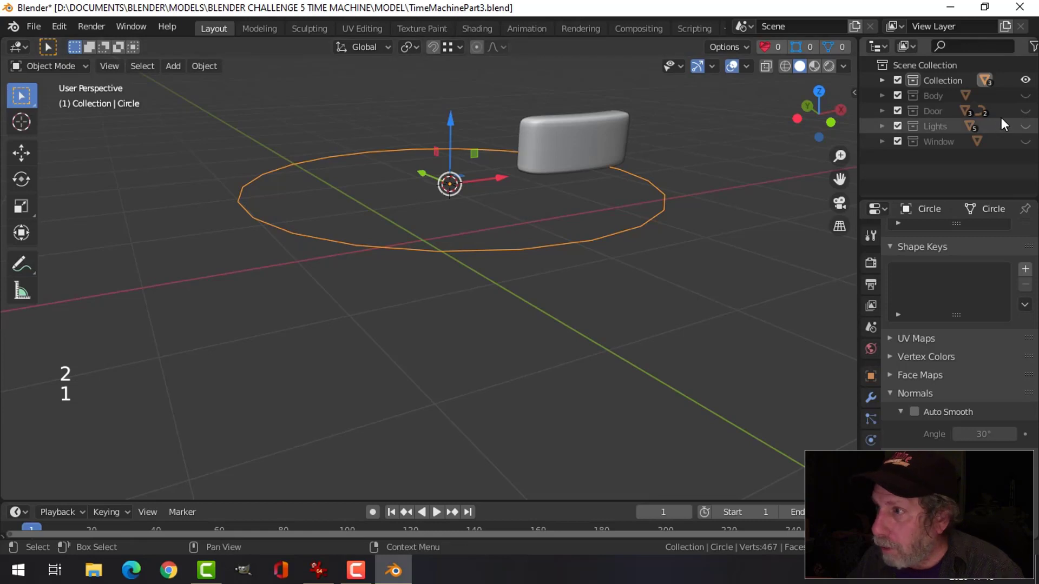
click(1034, 125)
click(408, 256)
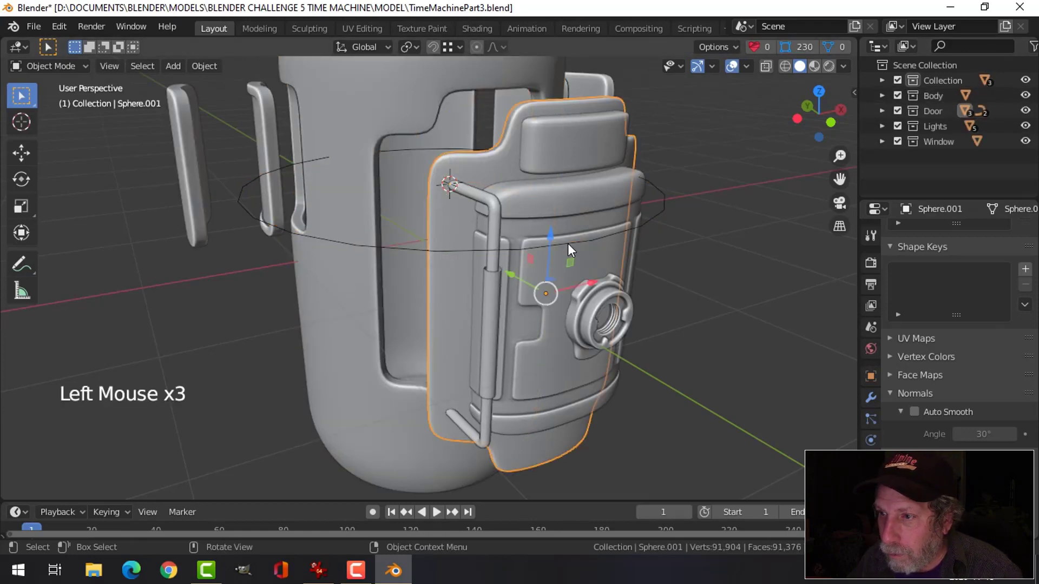
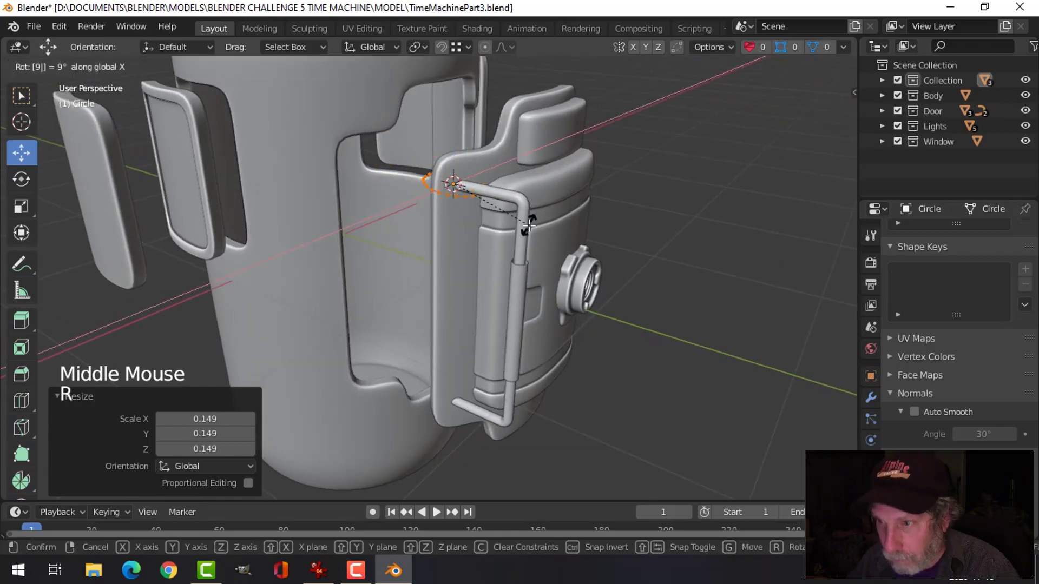
Extrude and scale the circle's loops into a short stepped collar around the handle end
click(426, 171)
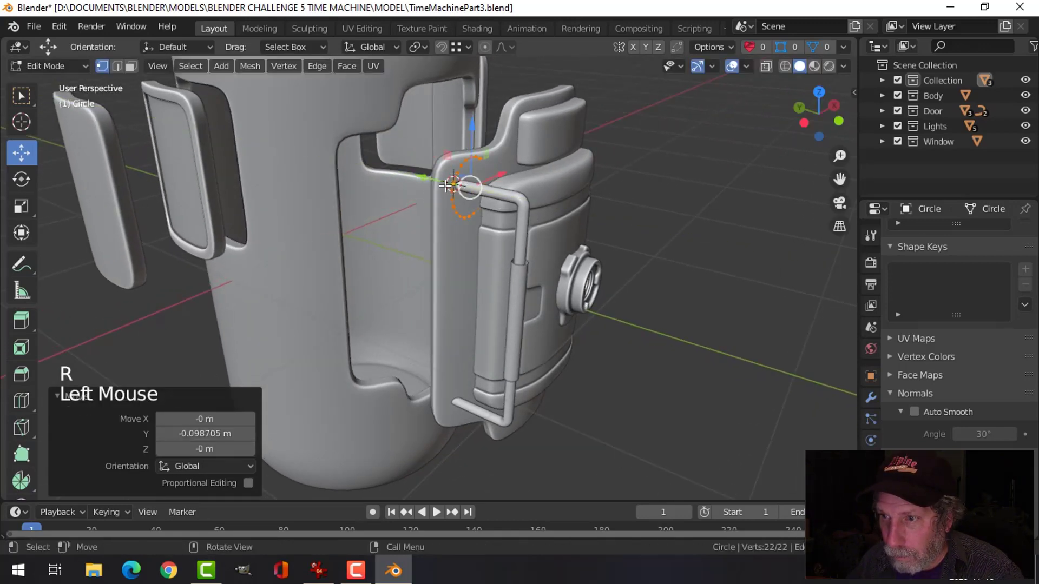
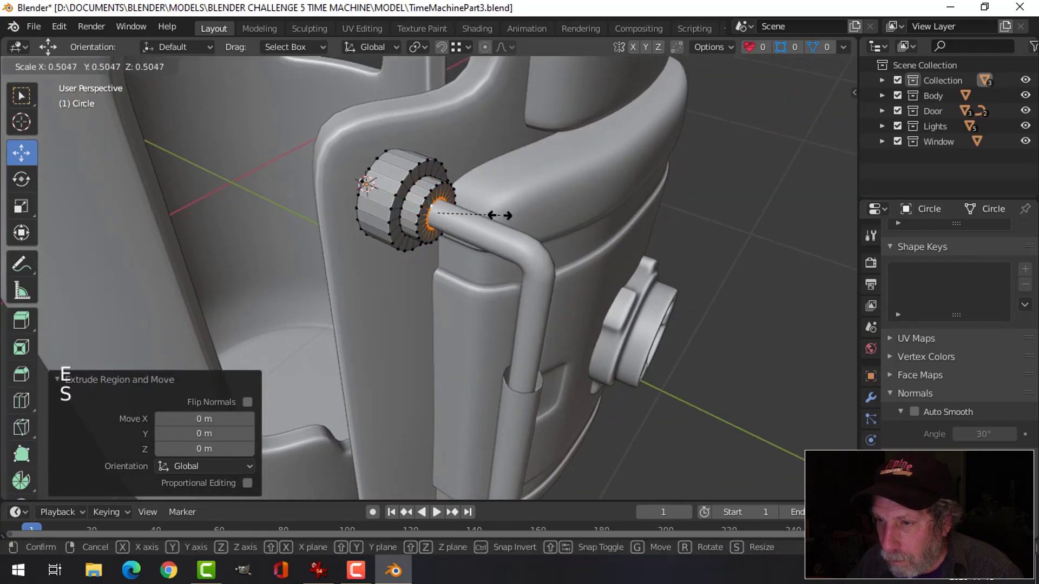
middle_click(540, 203)
key(e)
click(415, 200)
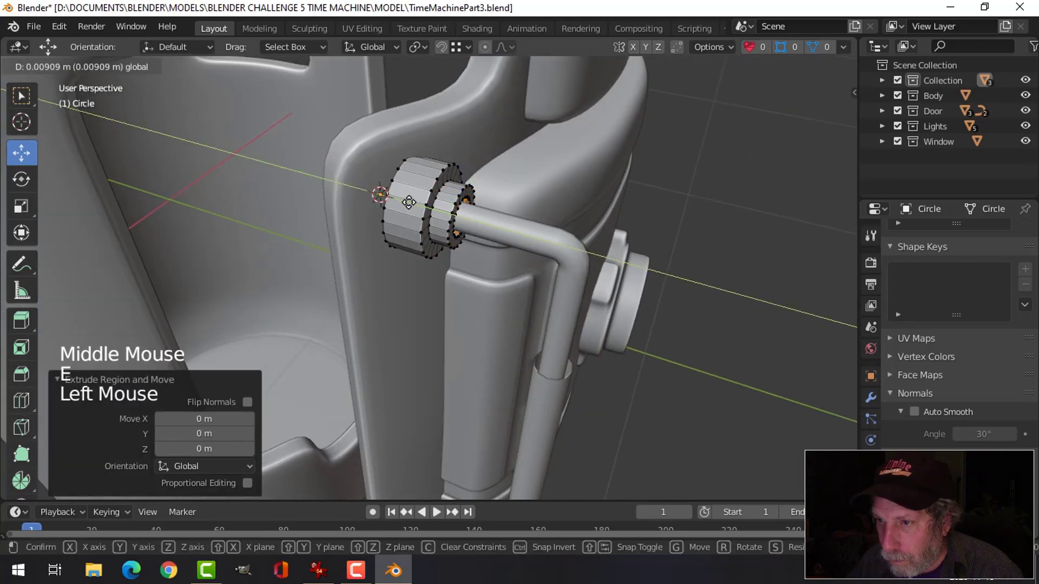
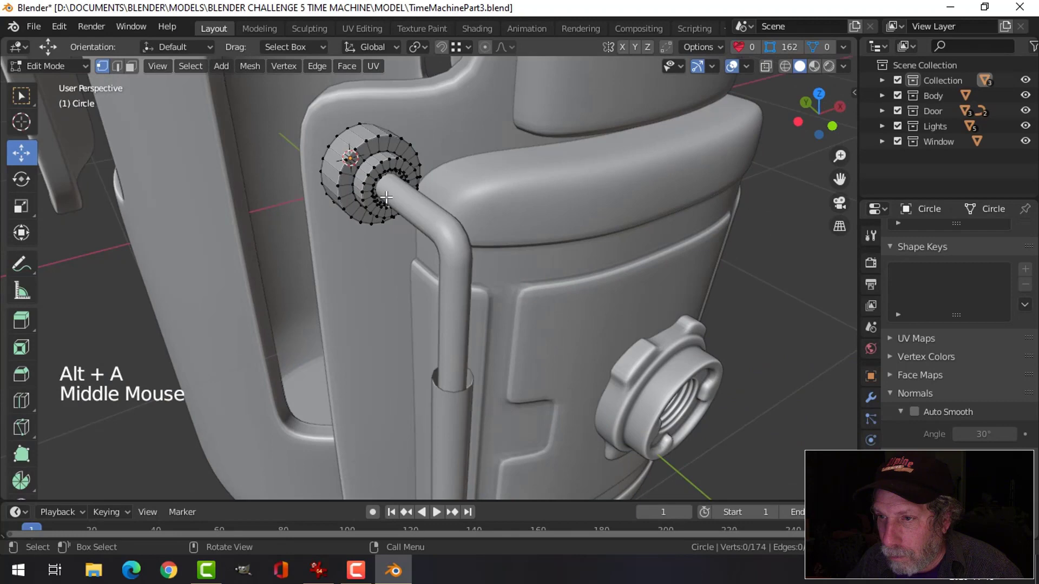
In face mode from Left Orthographic, select the collar's outer faces and move them outward
key(Tab)
middle_click(446, 201)
click(337, 181)
middle_click(450, 202)
key(Tab)
key(ctrl+KP_3)
scroll(up, 3)
middle_click(508, 172)
scroll(up, 3)
key(3)
key(c)
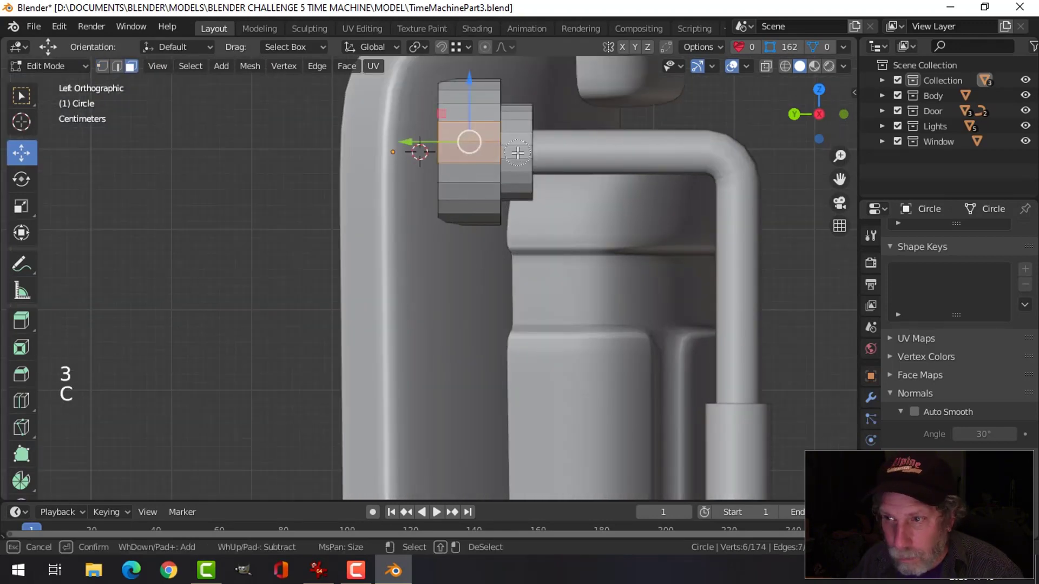
middle_click(602, 171)
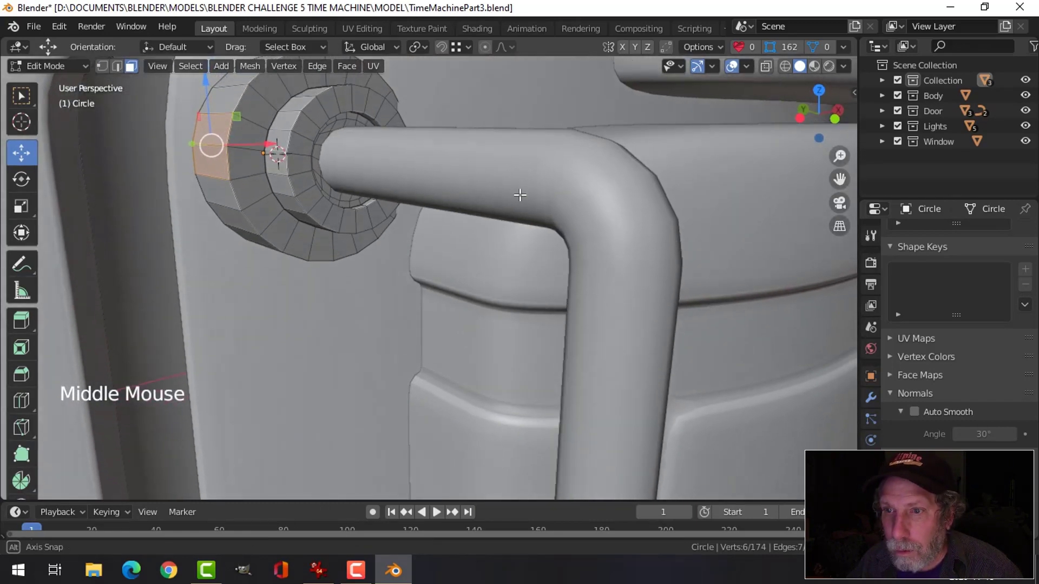
click(213, 190)
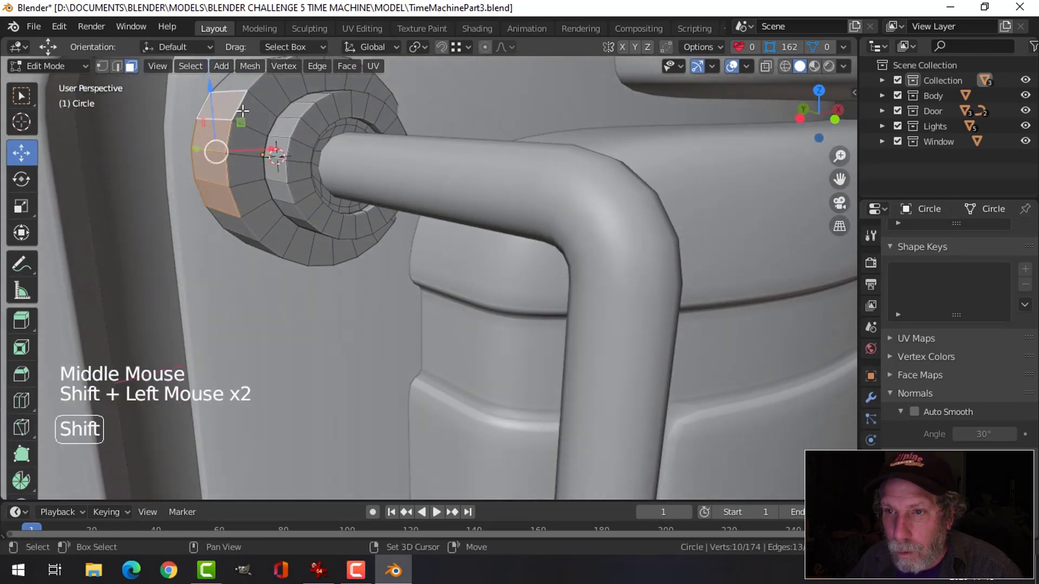
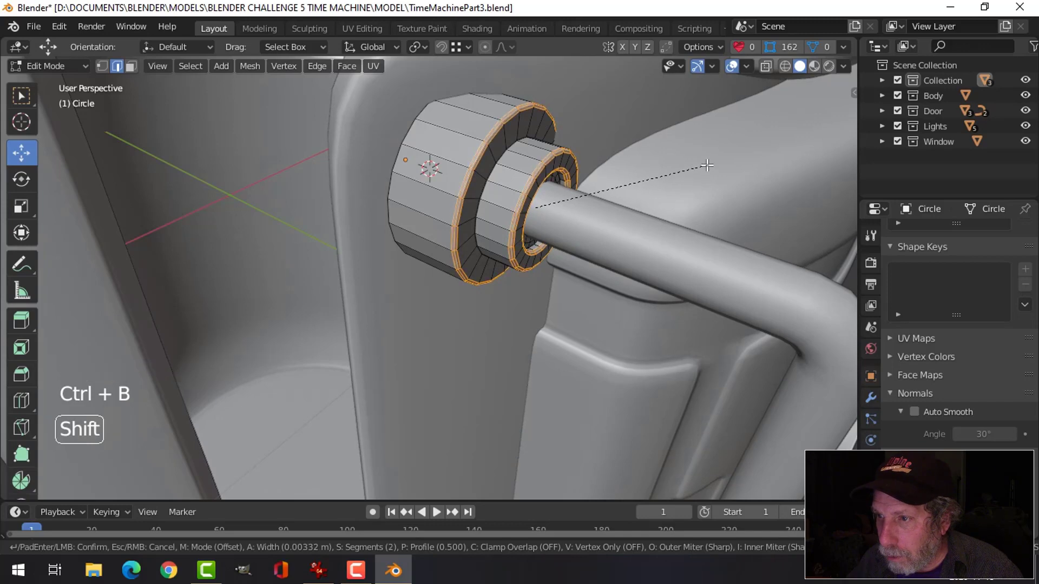
Pull raised tabs out of the collar's outer ring and smooth it with subdivision (Ctrl+2)
key(alt+a)
middle_click(575, 180)
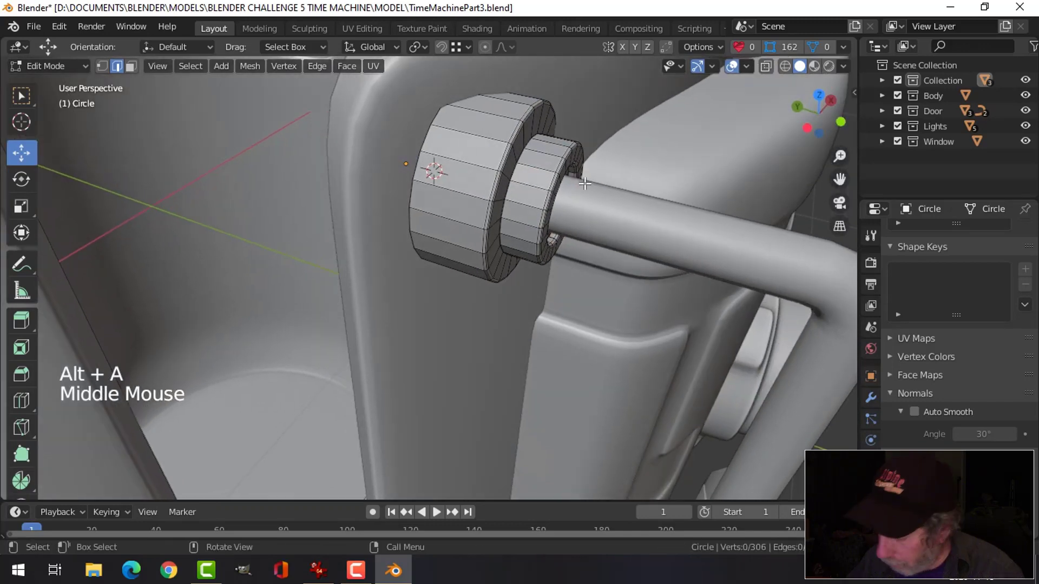
key(ctrl+KP_3)
click(637, 165)
key(KP_1)
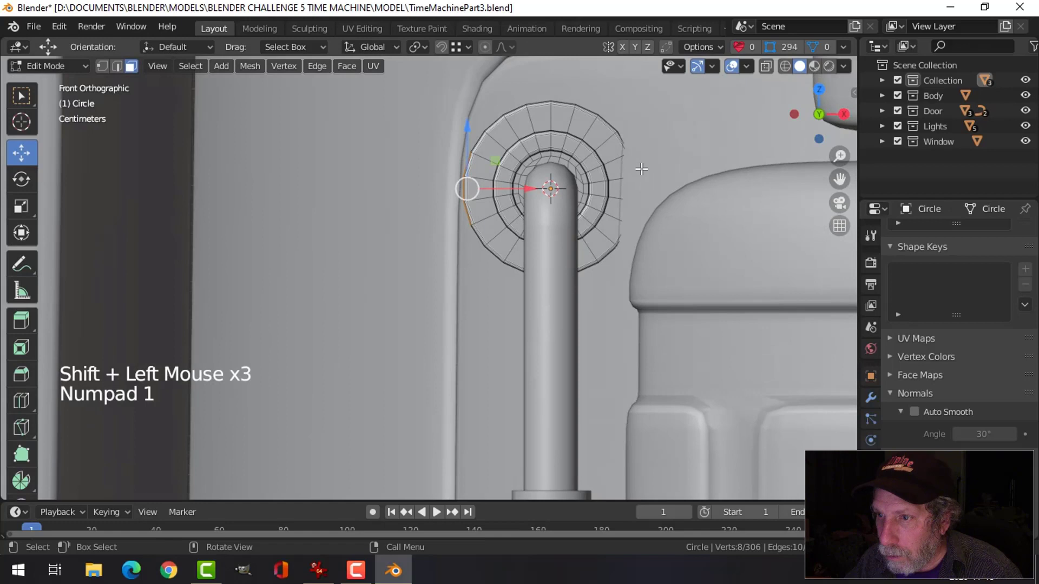
key(e)
click(533, 183)
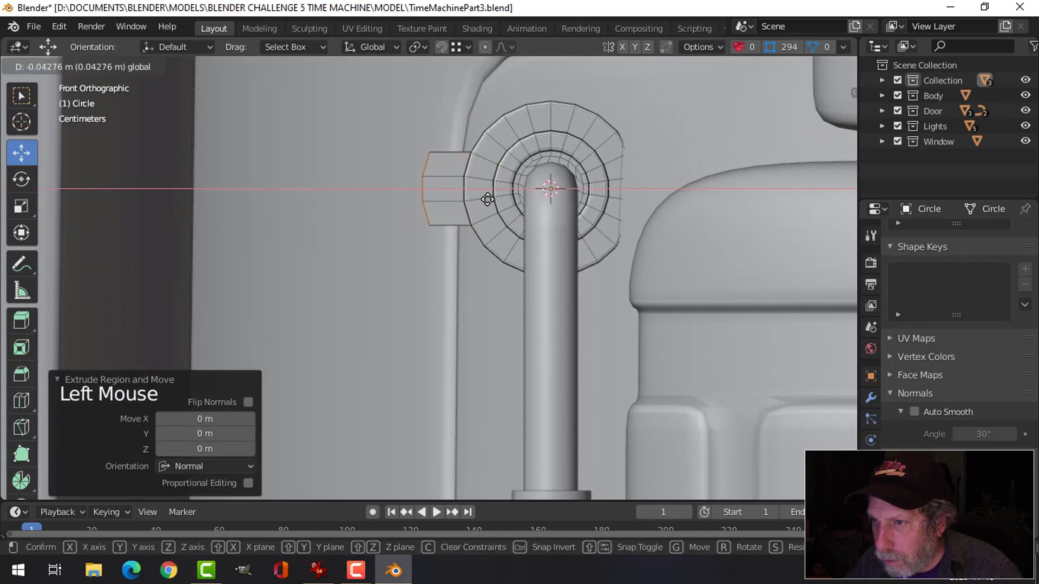
key(Tab)
key(ctrl+2)
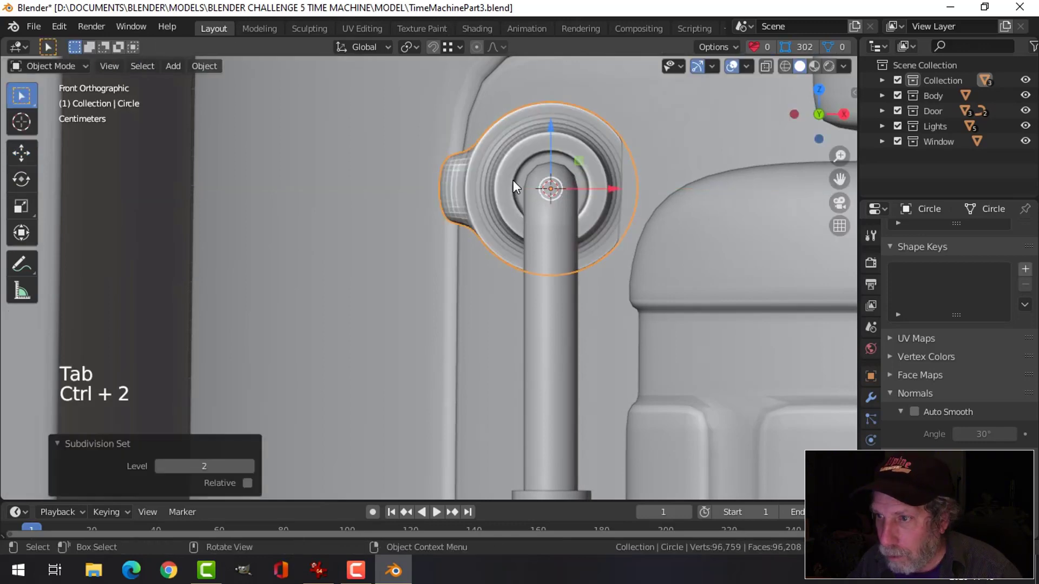
Delete stray faces from the collar and scale it down to fit the handle pipe
middle_click(525, 193)
right_click(575, 143)
middle_click(554, 190)
middle_click(568, 204)
key(Tab)
middle_click(484, 178)
click(442, 148)
click(439, 175)
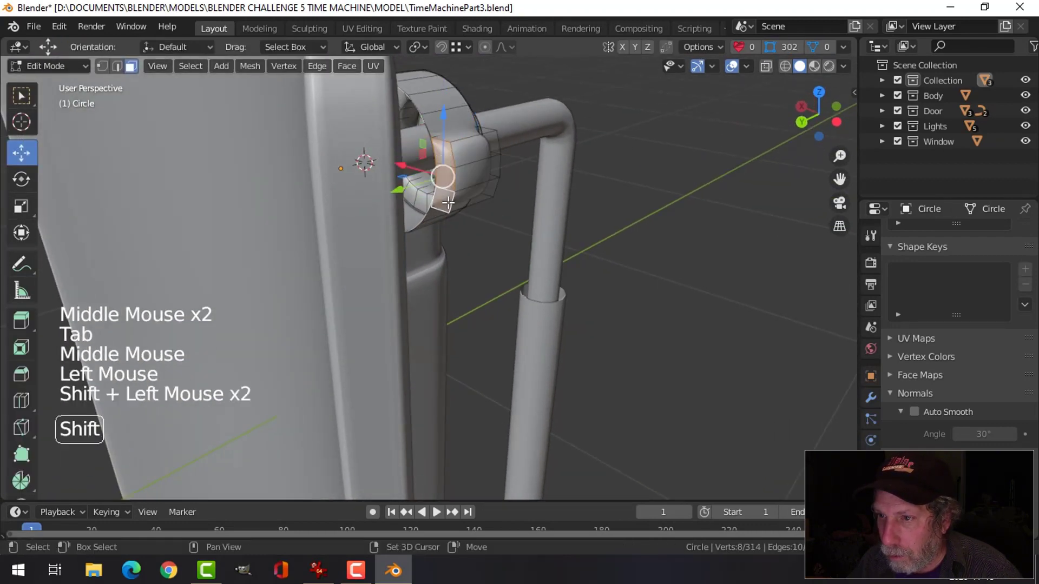
key(x)
middle_click(548, 193)
key(Tab)
middle_click(573, 211)
scroll(down, 3)
middle_click(635, 233)
key(s)
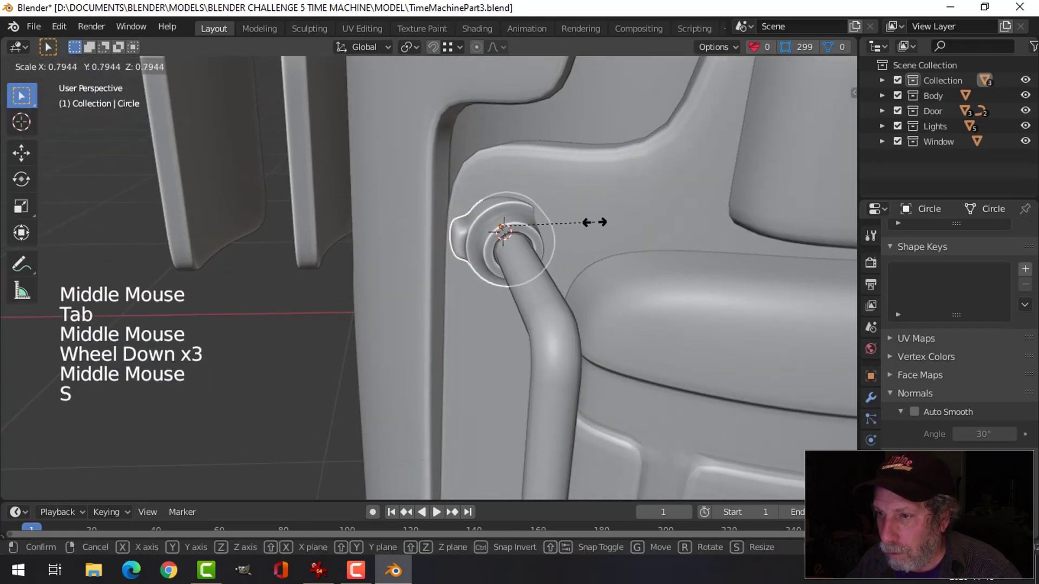
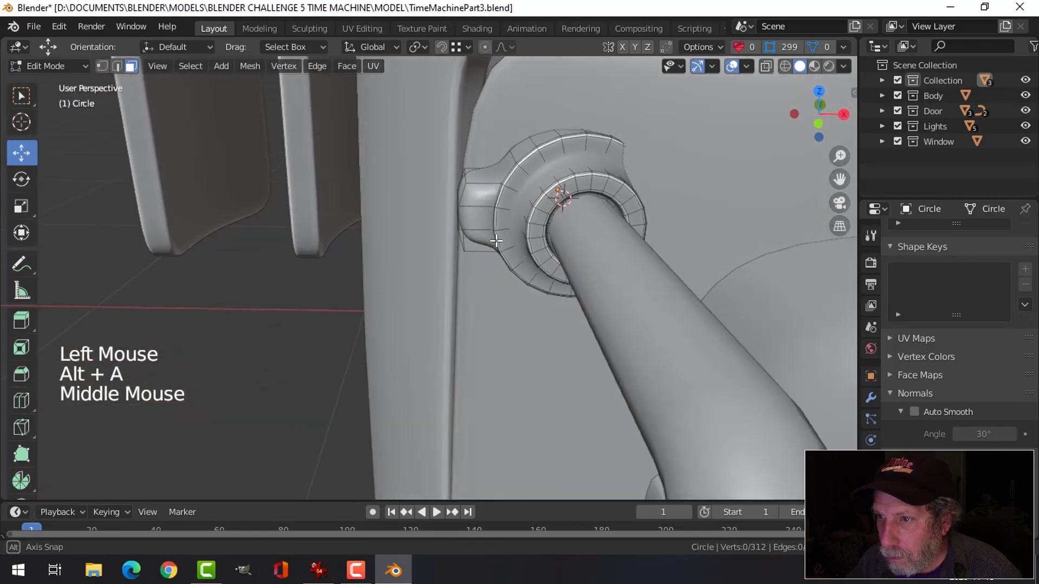
Slide and scale edge loops along the pipe collar to sharpen its ridges
key(ctrl+r)
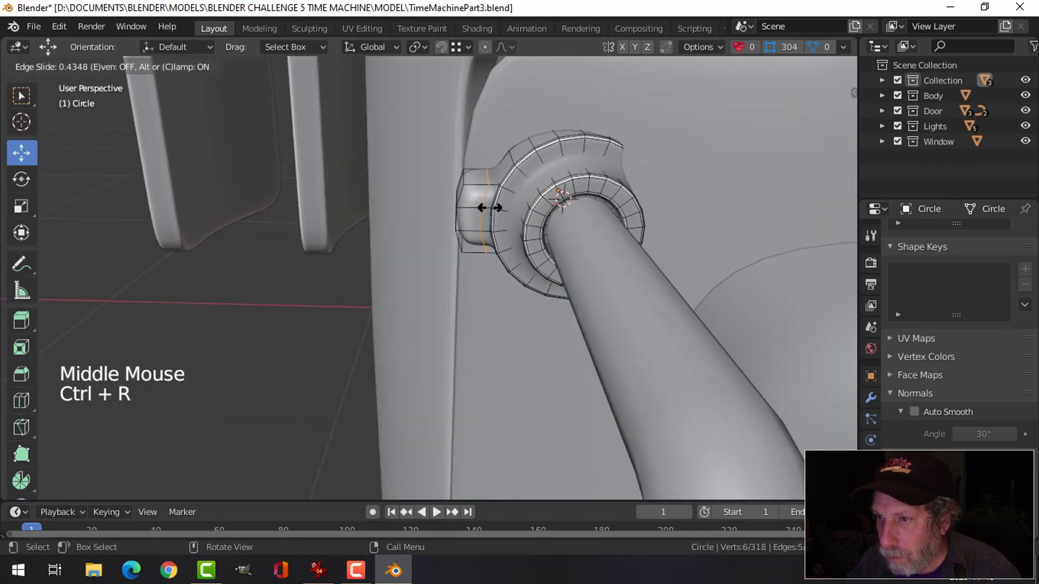
key(Tab)
scroll(down, 3)
middle_click(532, 217)
key(alt+a)
middle_click(538, 227)
click(520, 217)
middle_click(571, 238)
key(s)
middle_click(573, 232)
key(alt+a)
middle_click(569, 228)
scroll(down, 3)
Tweak the remaining collar loops and check the gear-like fitting from all sides
middle_click(601, 257)
click(503, 228)
middle_click(582, 268)
click(417, 202)
middle_click(618, 235)
click(549, 276)
scroll(down, 3)
middle_click(572, 266)
click(550, 417)
middle_click(562, 306)
key(Tab)
key(alt+a)
middle_click(502, 293)
scroll(down, 3)
scroll(up, 3)
middle_click(448, 309)
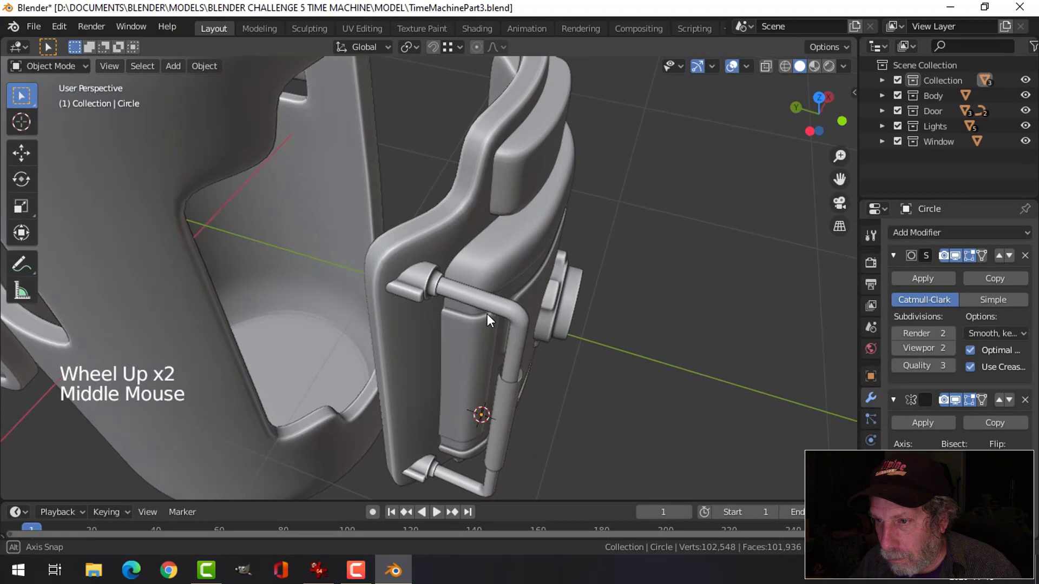
Move the handle pipe's end ring so it settles against the door
click(432, 276)
middle_click(505, 300)
key(Tab)
key(a)
middle_click(474, 289)
click(399, 252)
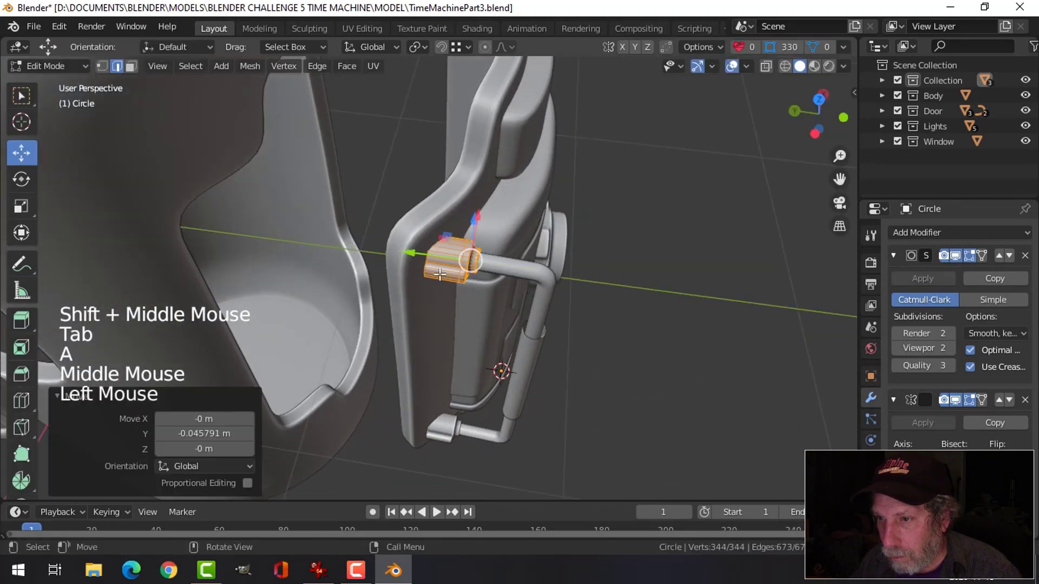
middle_click(480, 285)
key(alt+a)
click(445, 261)
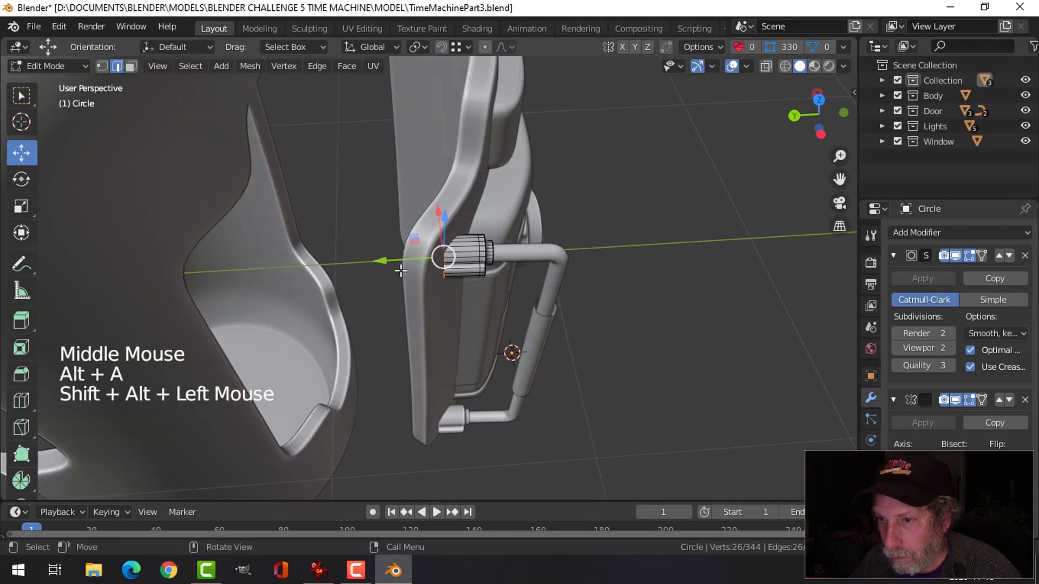
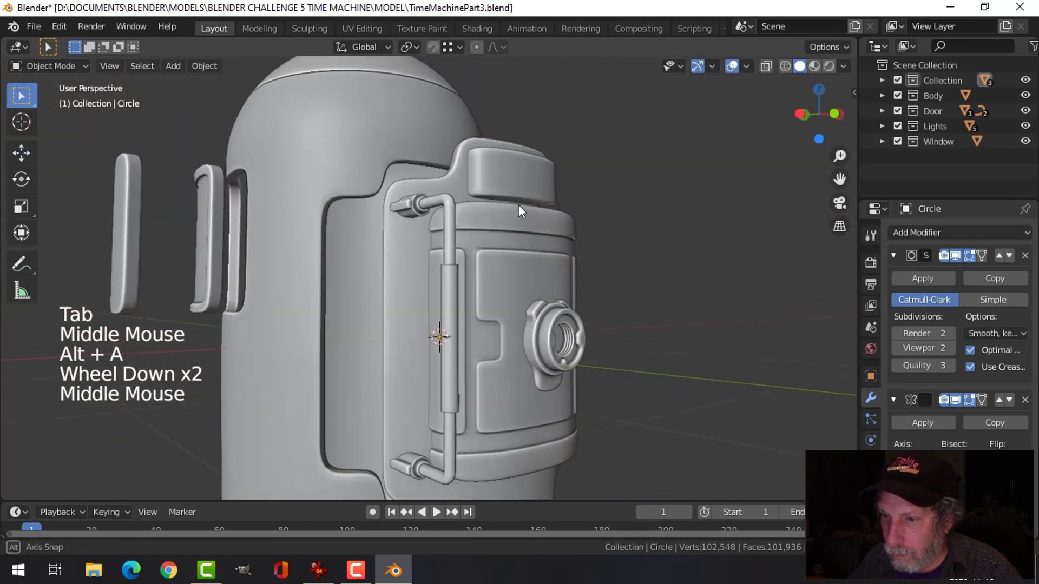
Select the vertical tube beside the door for the next edit
scroll(down, 3)
middle_click(487, 258)
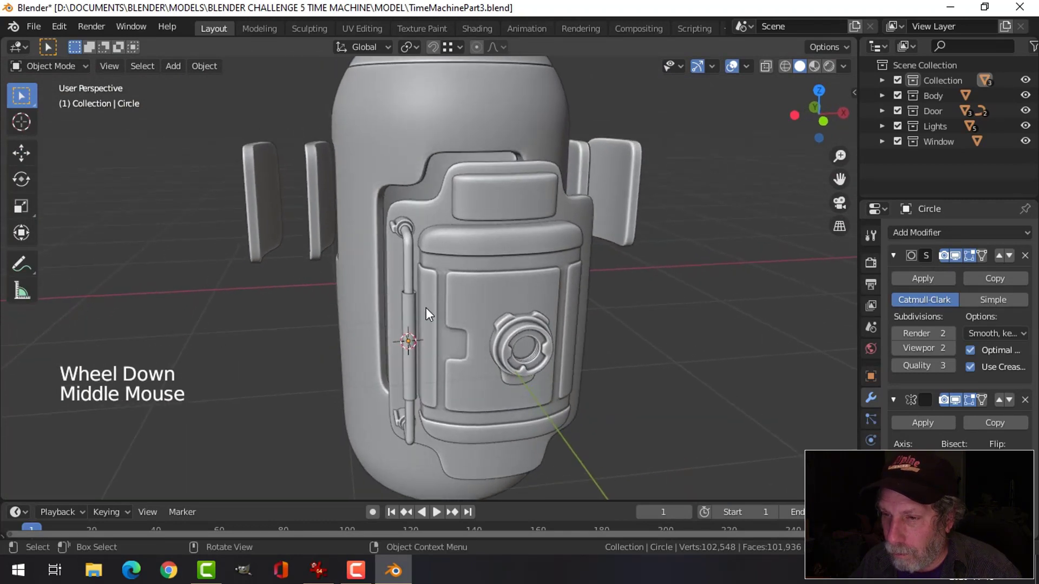
click(415, 314)
middle_click(480, 290)
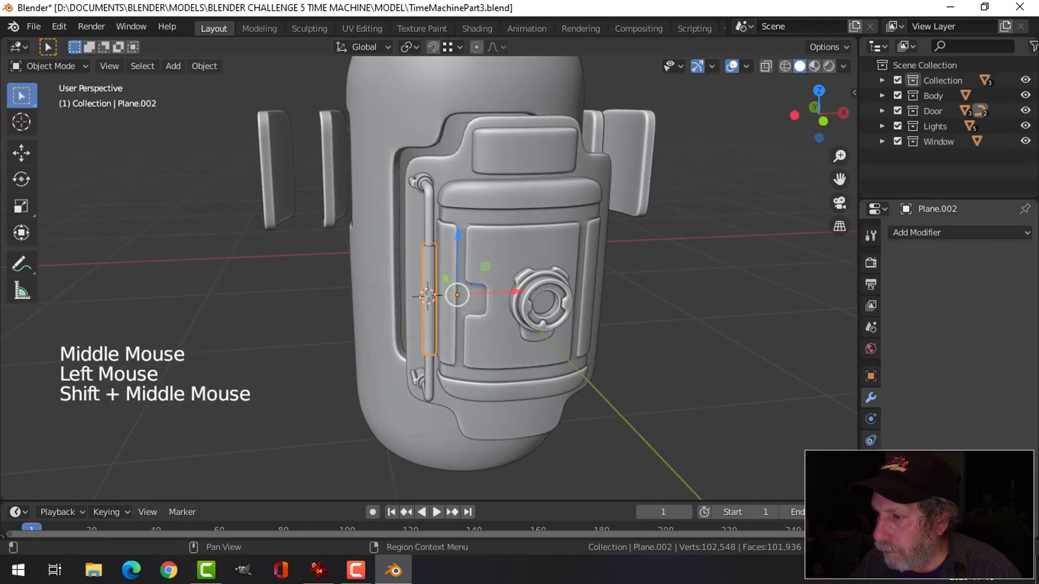
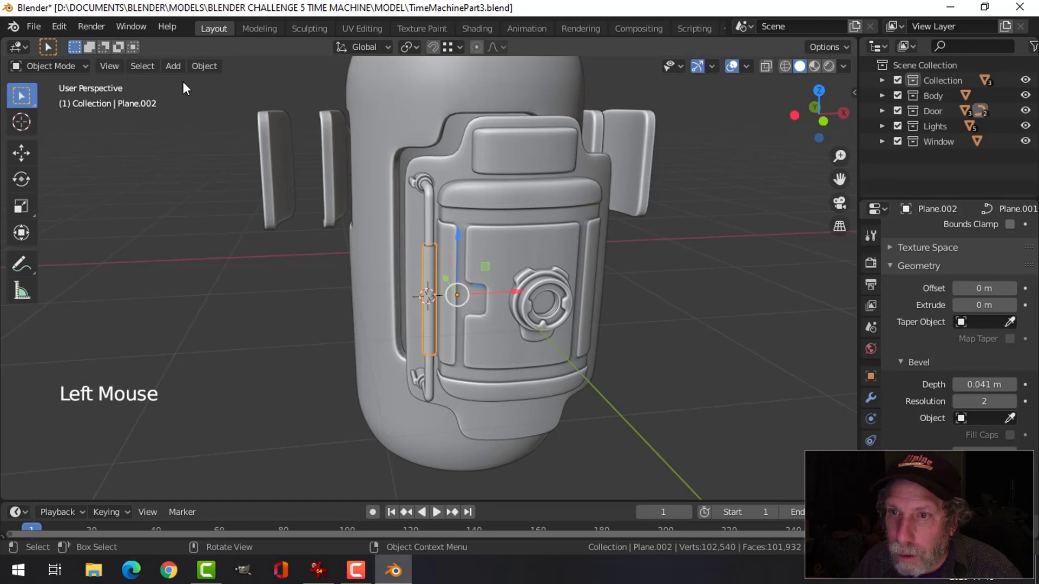
Convert the vertical curve tube Plane.002 into a mesh via Object > Convert to > Mesh
click(210, 74)
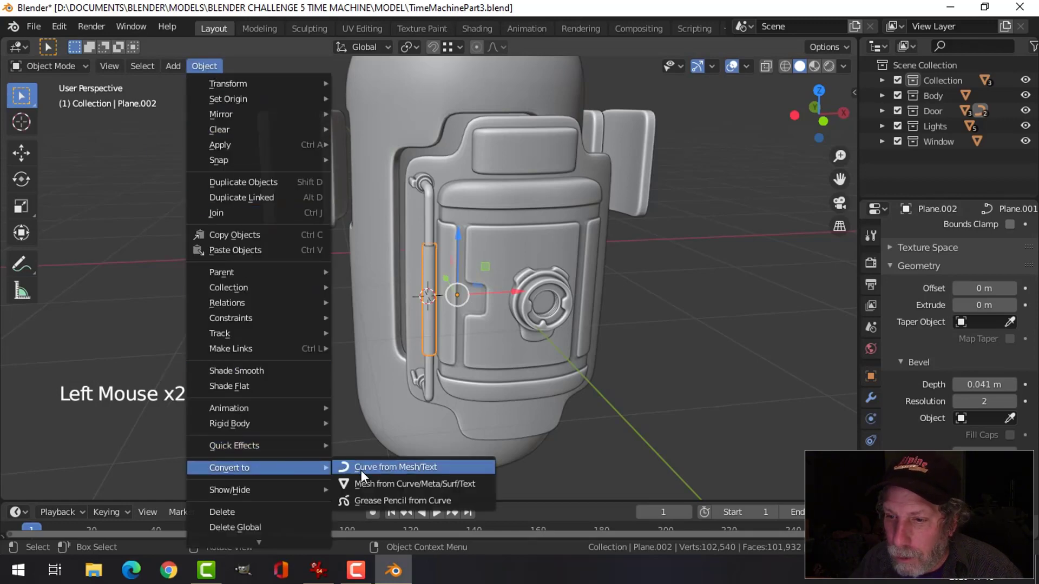
scroll(up, 3)
middle_click(498, 249)
key(Tab)
scroll(up, 3)
key(Tab)
click(489, 272)
click(951, 437)
scroll(up, 3)
scroll(down, 3)
scroll(up, 3)
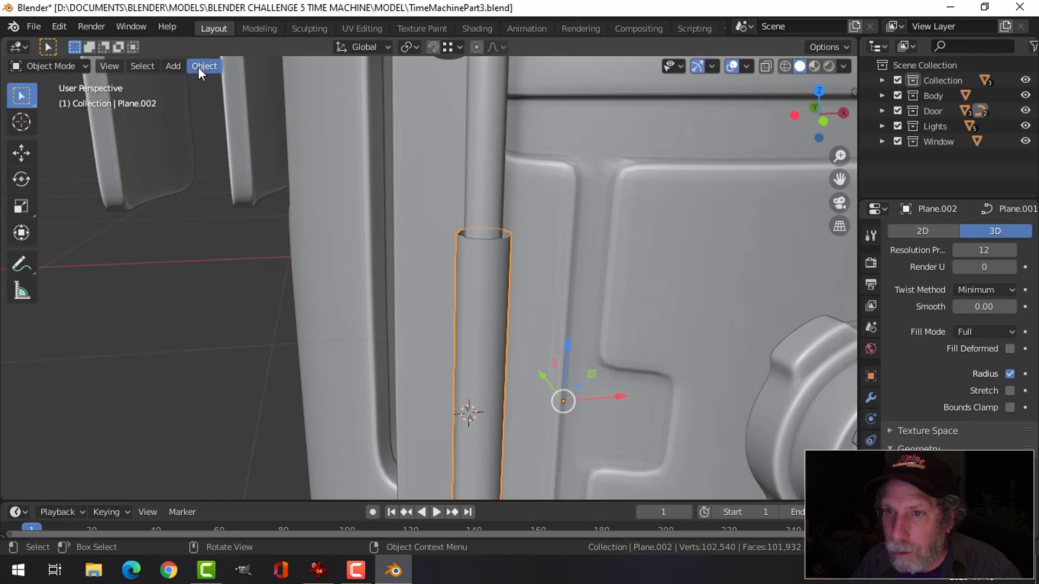
Scale down the tube's top ring and bevel it into a capped post end
click(203, 68)
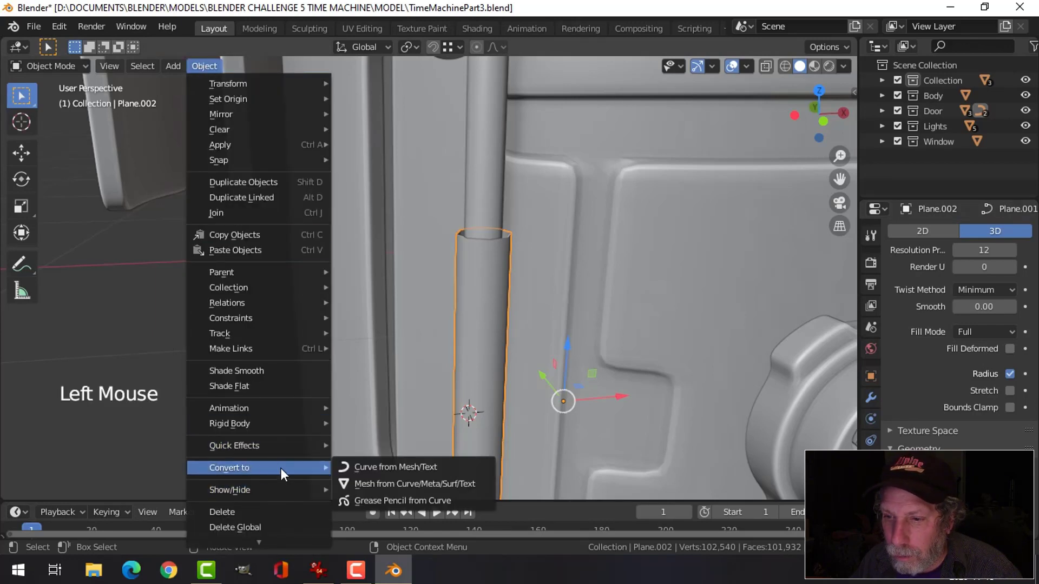
key(Tab)
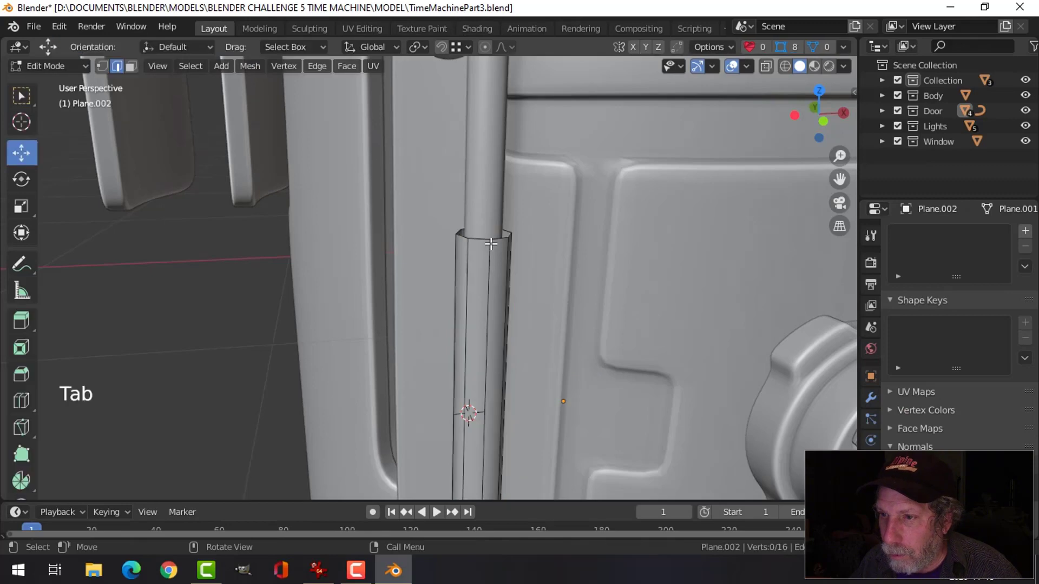
click(495, 237)
key(e)
key(s)
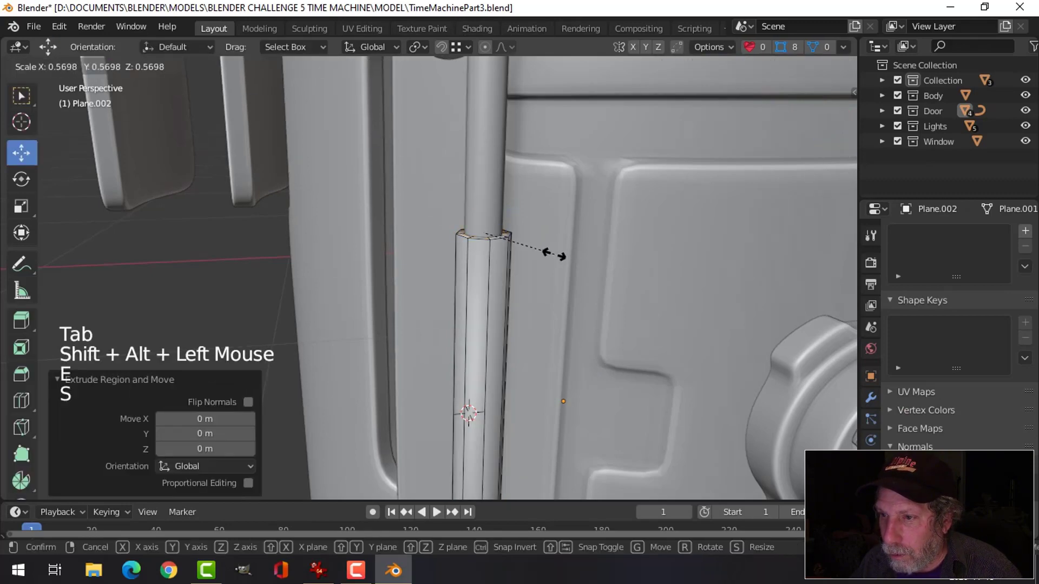
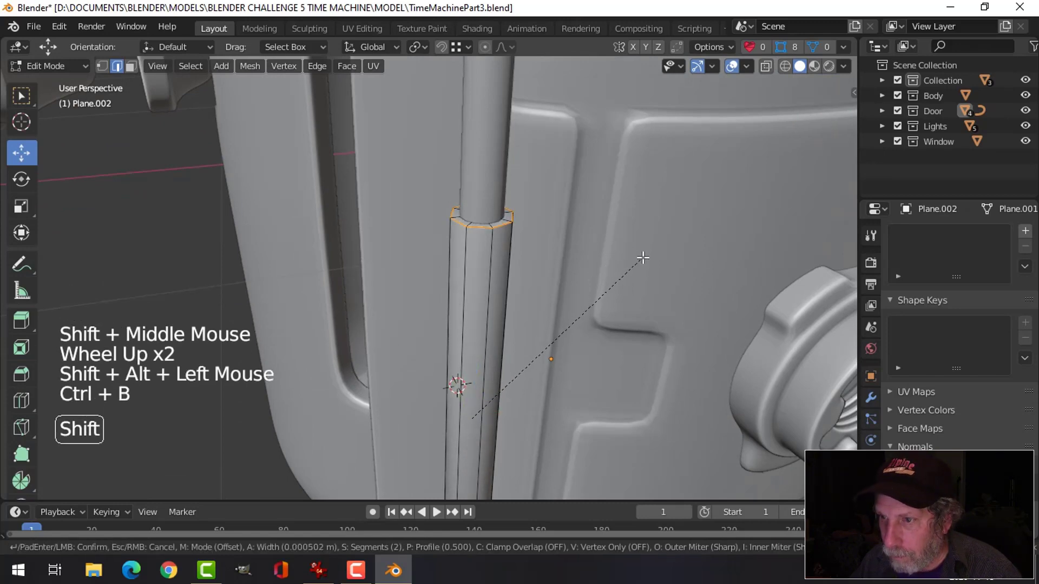
key(Tab)
right_click(480, 263)
scroll(down, 3)
key(alt+a)
scroll(down, 3)
middle_click(511, 277)
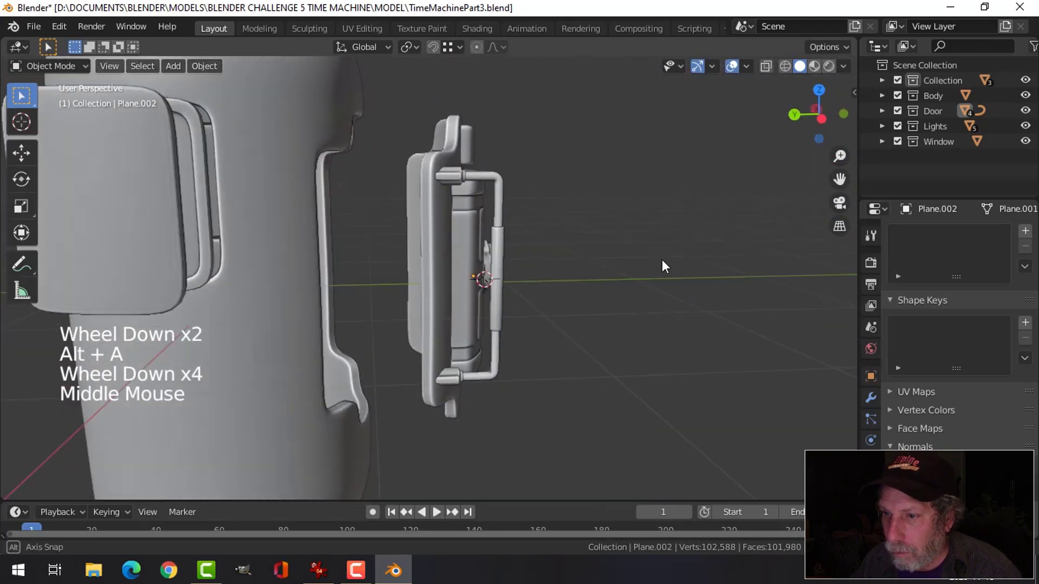
Move the handle pipe and the top plate into the Door collection
scroll(up, 3)
middle_click(526, 312)
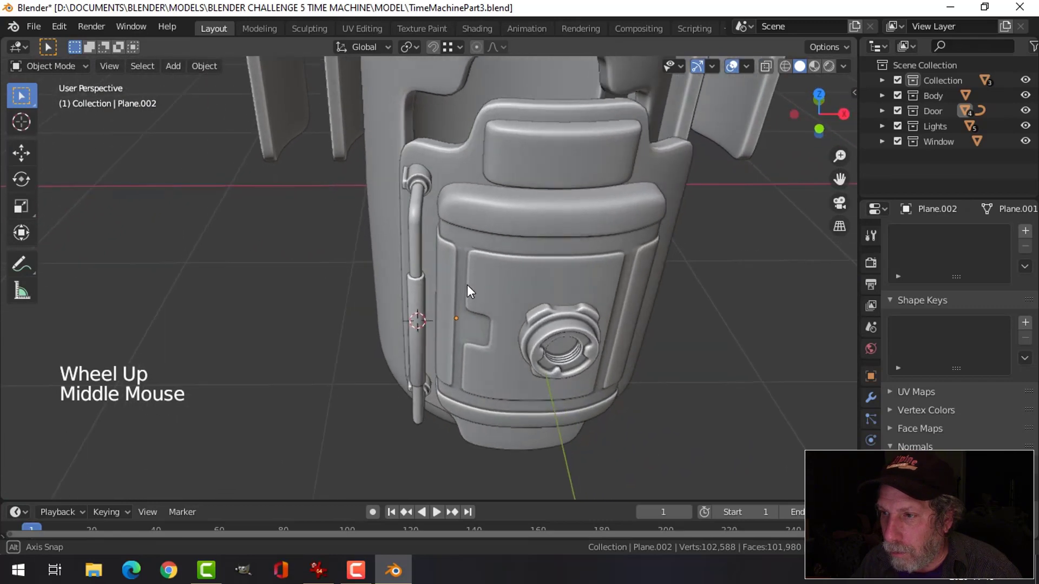
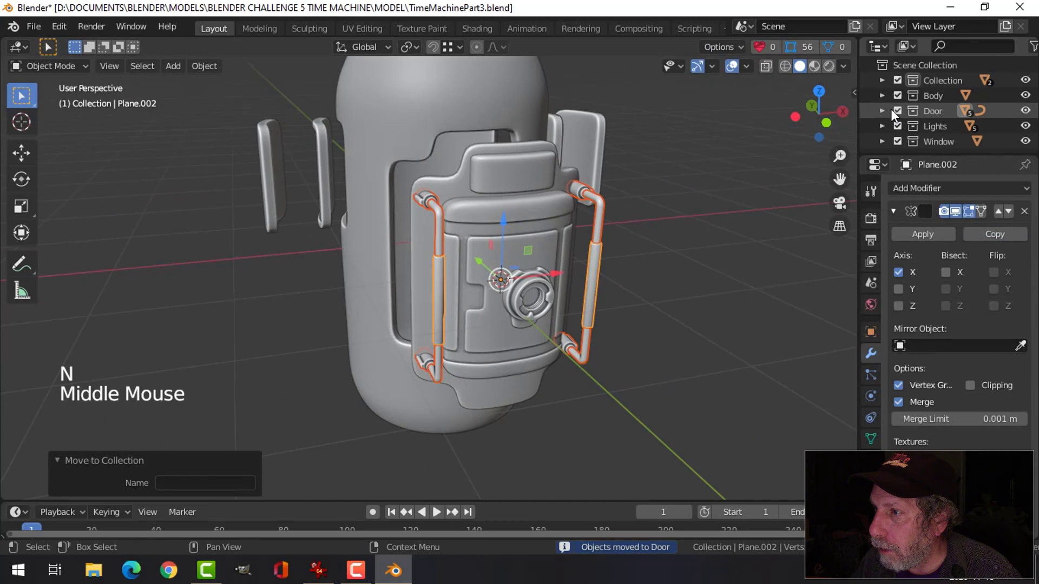
click(895, 115)
click(895, 116)
click(521, 170)
key(m)
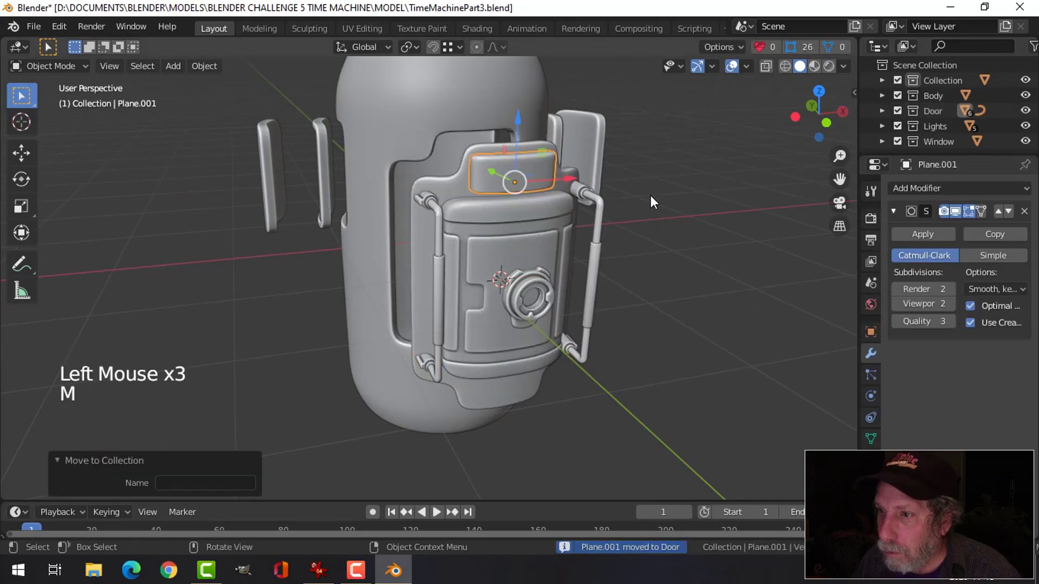
key(alt+a)
Isolate the door panel Cube, cut a rounded groove into its top rim, then show the whole pod
middle_click(624, 205)
scroll(up, 3)
middle_click(527, 238)
middle_click(510, 232)
scroll(up, 3)
click(510, 178)
middle_click(563, 198)
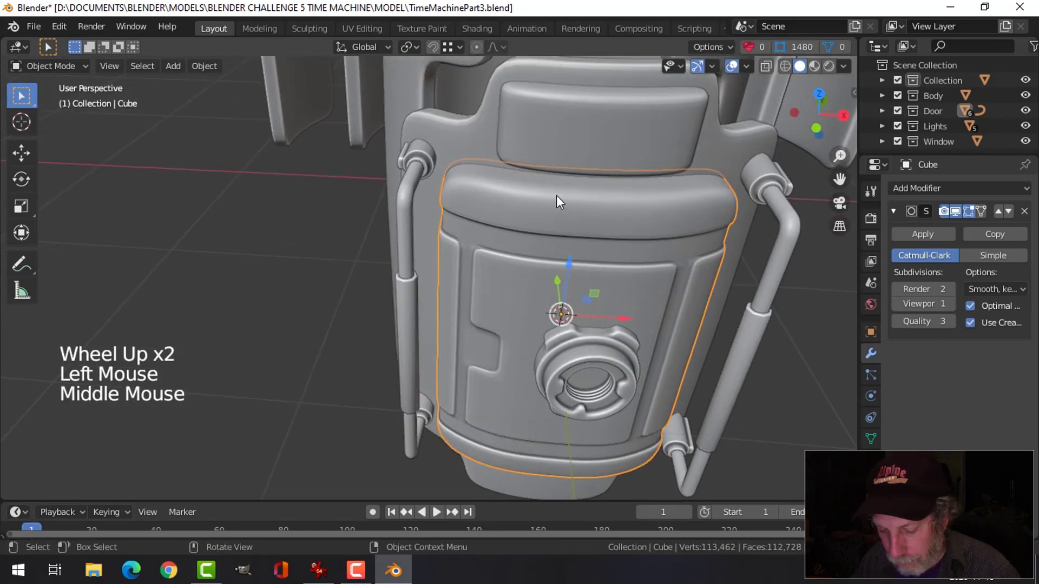
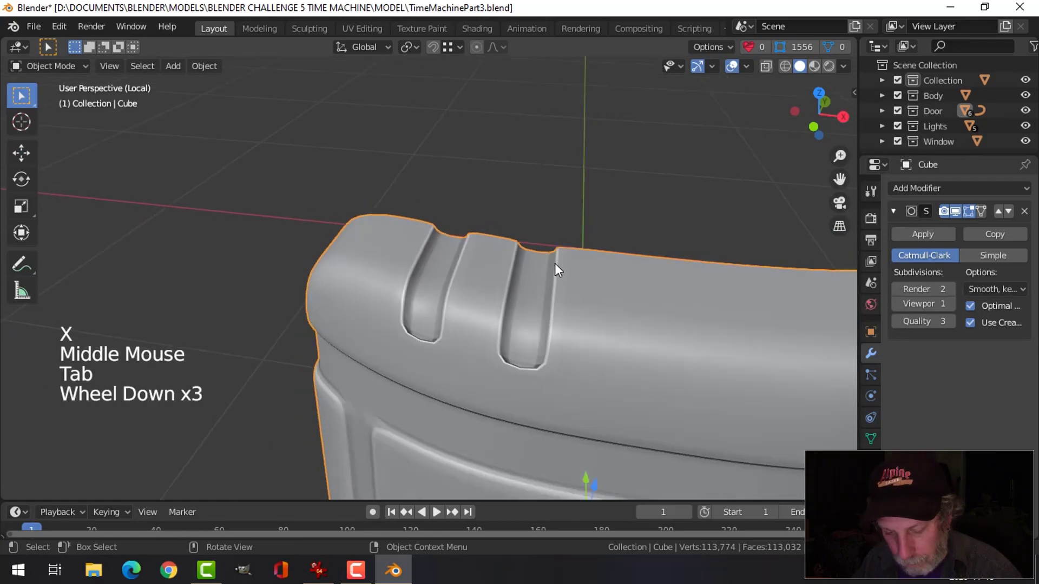
key(/)
scroll(down, 3)
key(alt+a)
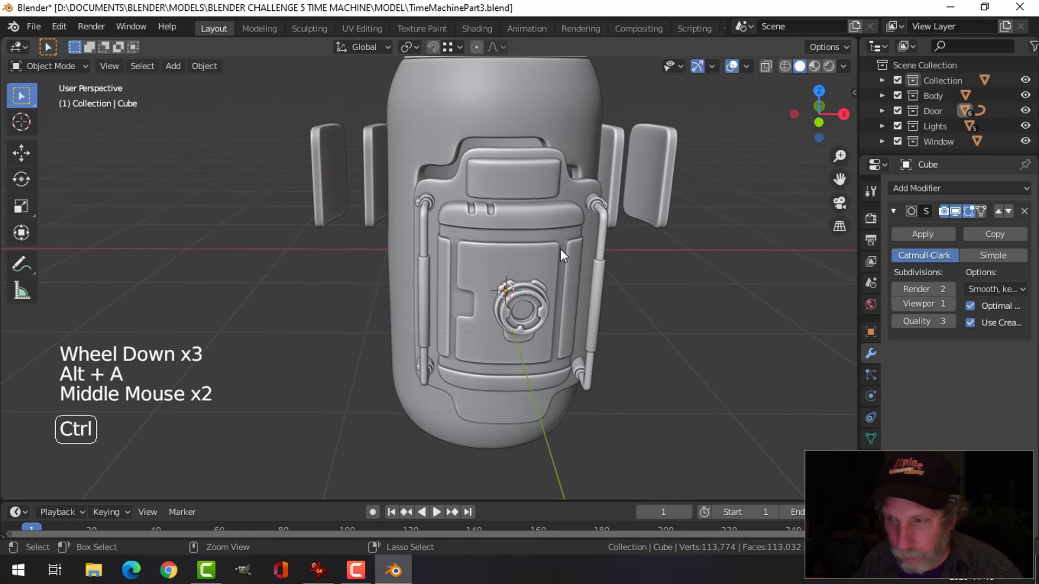
Save the file, then rescale a selected pod part's whole mesh in Edit Mode
key(ctrl+s)
scroll(down, 3)
middle_click(552, 274)
middle_click(537, 233)
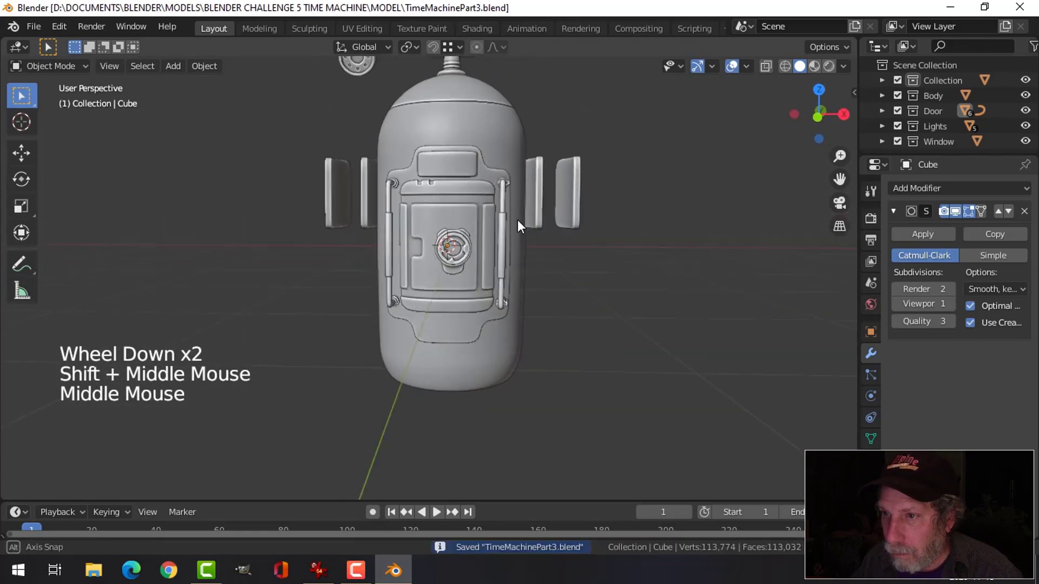
scroll(up, 3)
middle_click(502, 254)
scroll(up, 3)
click(476, 186)
key(Tab)
key(a)
middle_click(498, 206)
middle_click(504, 209)
key(s)
key(alt+a)
key(Tab)
scroll(down, 3)
key(alt+a)
middle_click(560, 243)
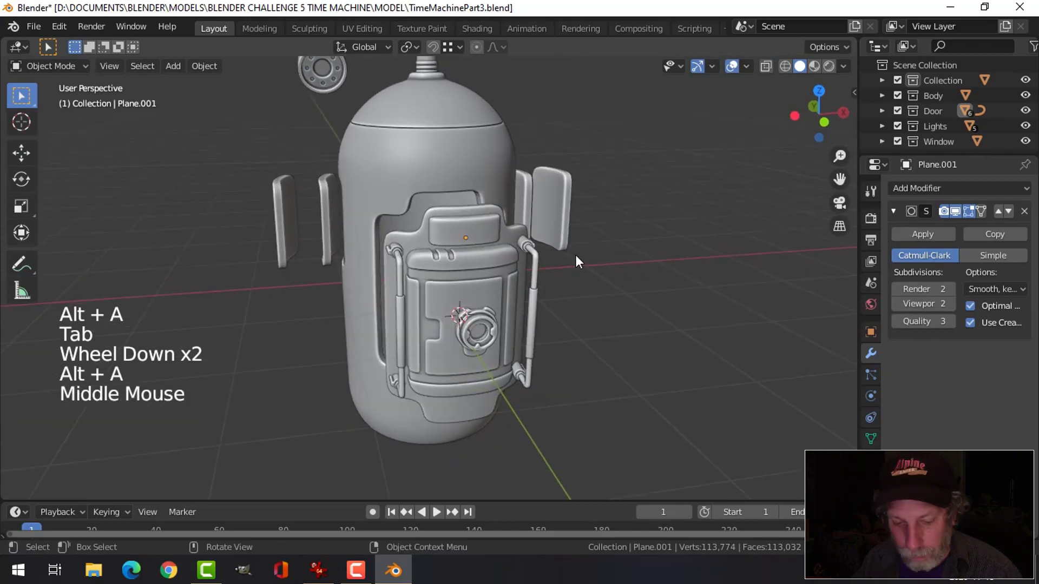
Save again and review the pod from several angles, toggling an option in the side panel
key(ctrl+s)
scroll(up, 3)
middle_click(584, 282)
middle_click(576, 260)
scroll(down, 3)
middle_click(577, 253)
click(899, 118)
click(901, 116)
middle_click(502, 222)
key(alt+a)
middle_click(518, 228)
scroll(up, 3)
middle_click(411, 260)
middle_click(427, 238)
Isolate the curved side fin, inspect its faces in Edit Mode, then return to the full scene
click(393, 159)
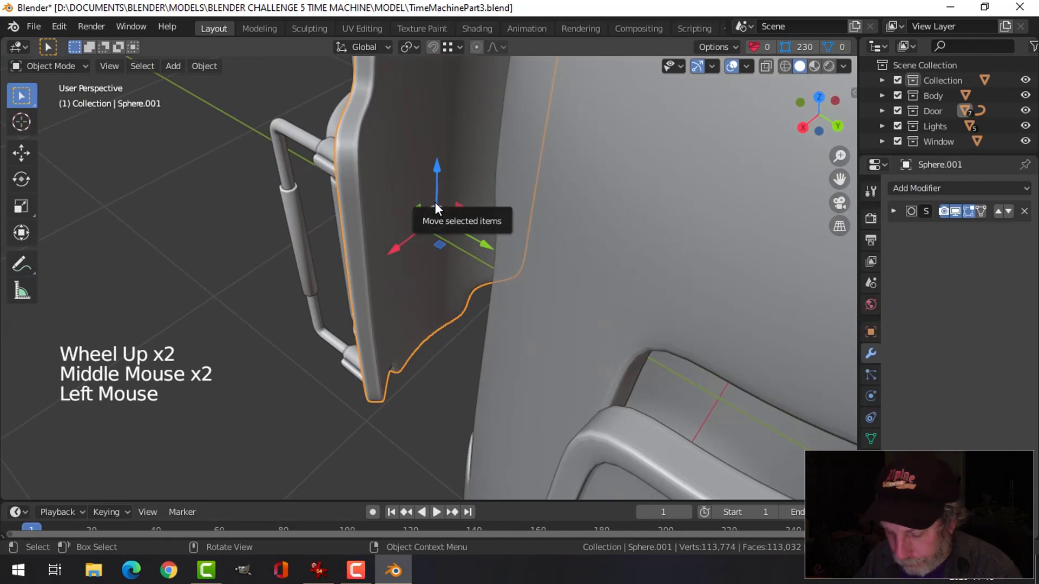
key(/)
middle_click(442, 200)
key(Tab)
middle_click(475, 203)
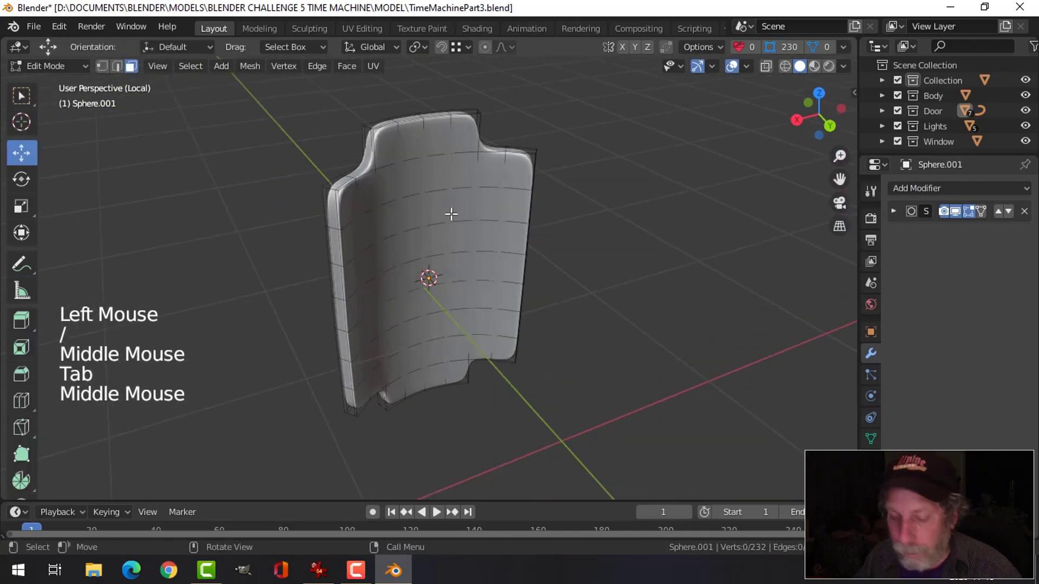
key(3)
key(c)
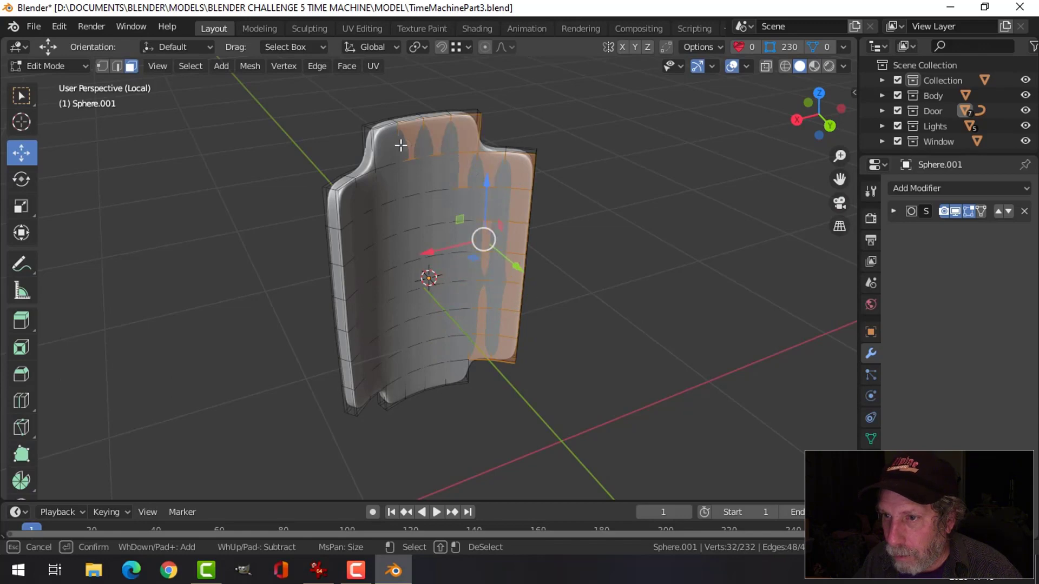
key(alt+a)
key(Tab)
key(alt+a)
middle_click(434, 216)
key(/)
scroll(down, 3)
middle_click(450, 199)
scroll(up, 3)
middle_click(527, 179)
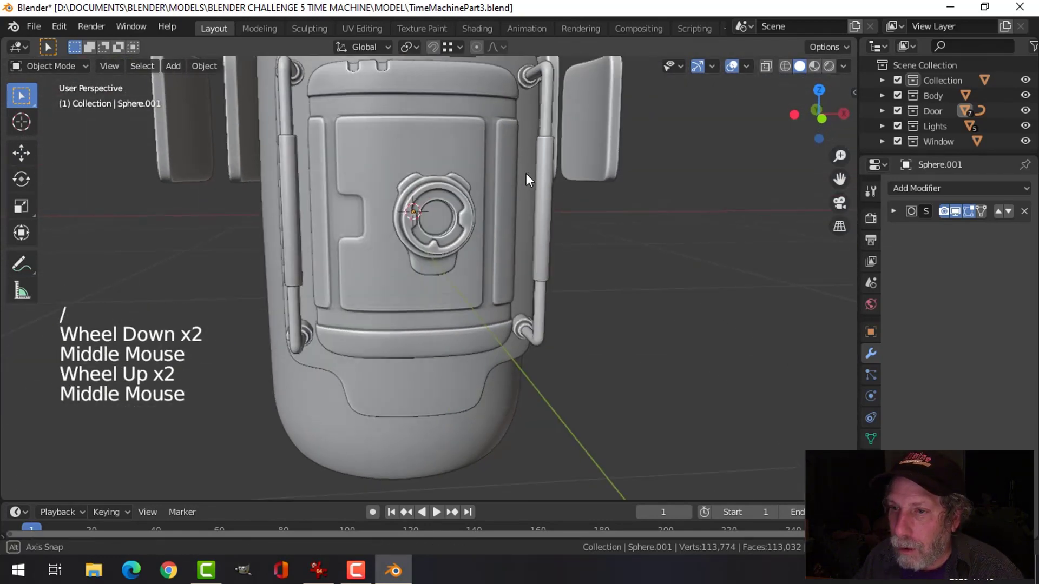
Shrink the round dial fitting on the pod door and check it from around the pod
click(446, 219)
key(Tab)
key(a)
middle_click(553, 209)
key(s)
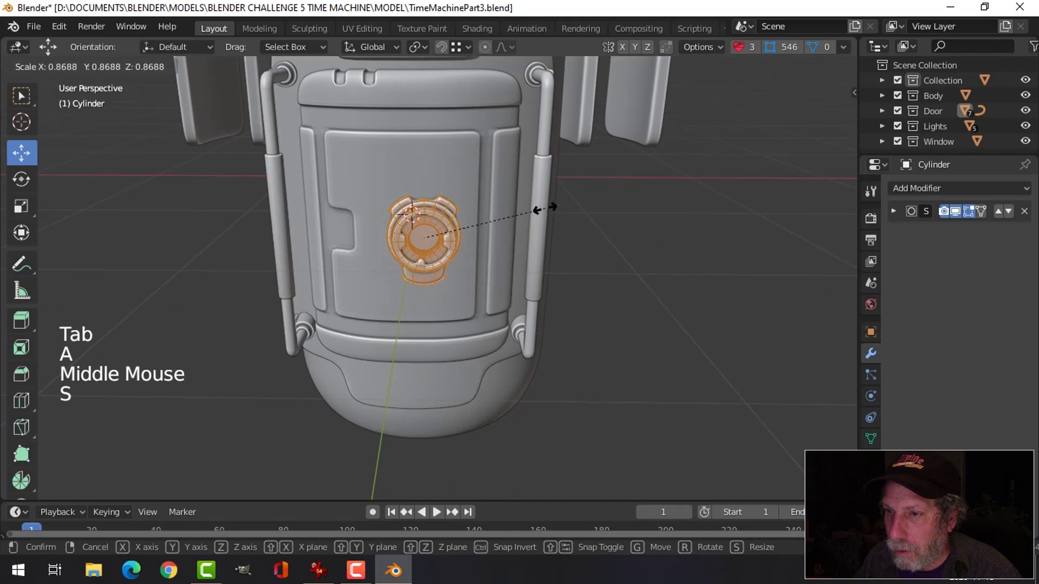
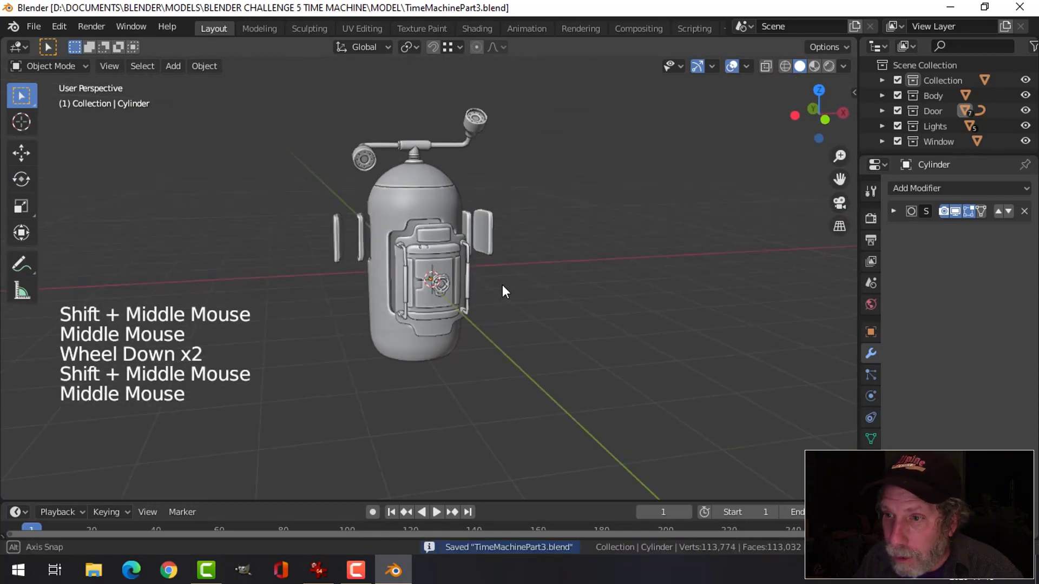
scroll(up, 3)
middle_click(472, 270)
scroll(up, 3)
middle_click(423, 285)
scroll(up, 3)
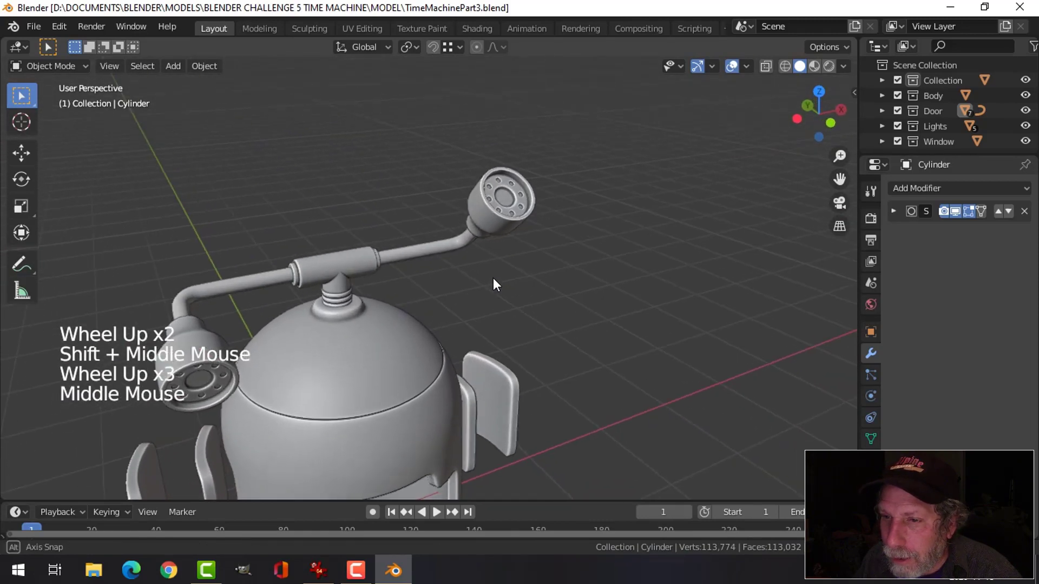
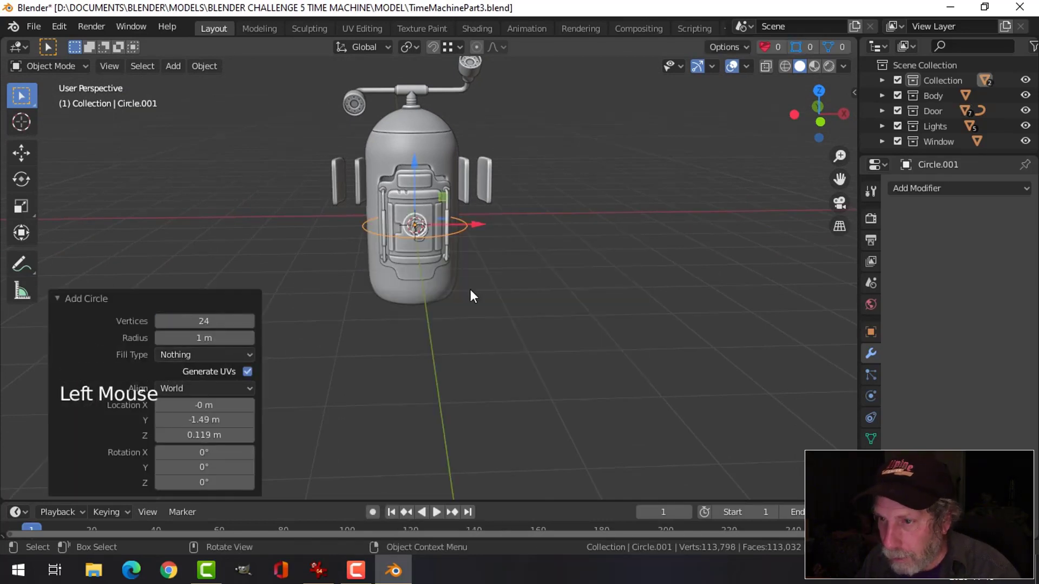
Scale the circle well beyond the pod, extrude it inward into a ring and raise its edge into a wall
key(Tab)
key(1)
key(s)
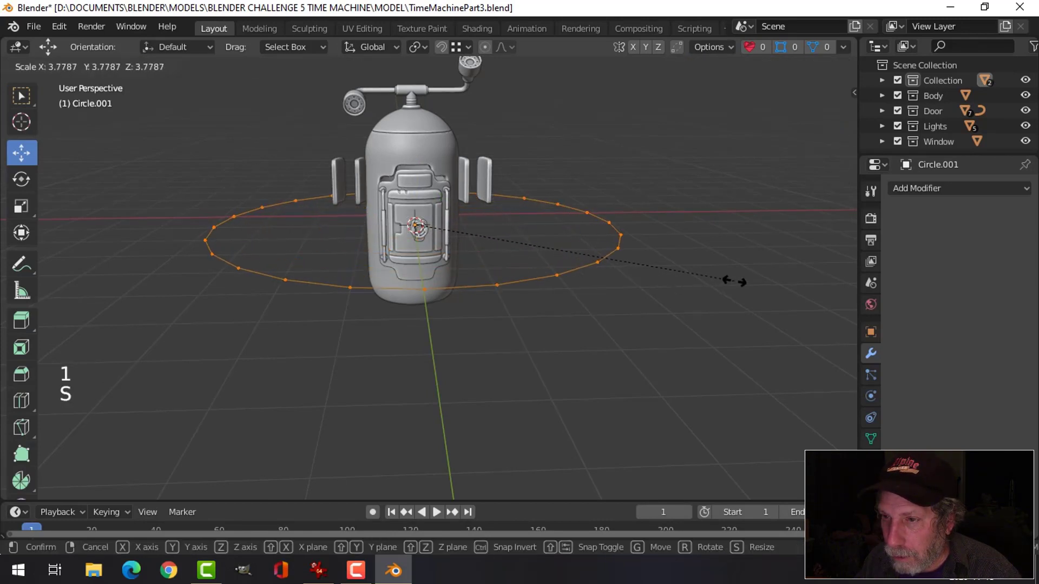
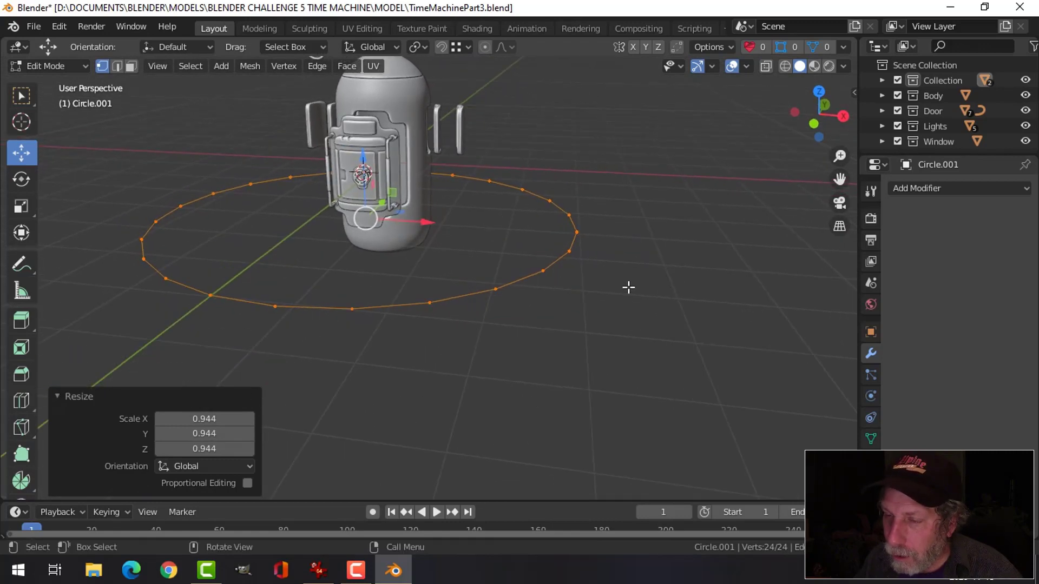
key(s)
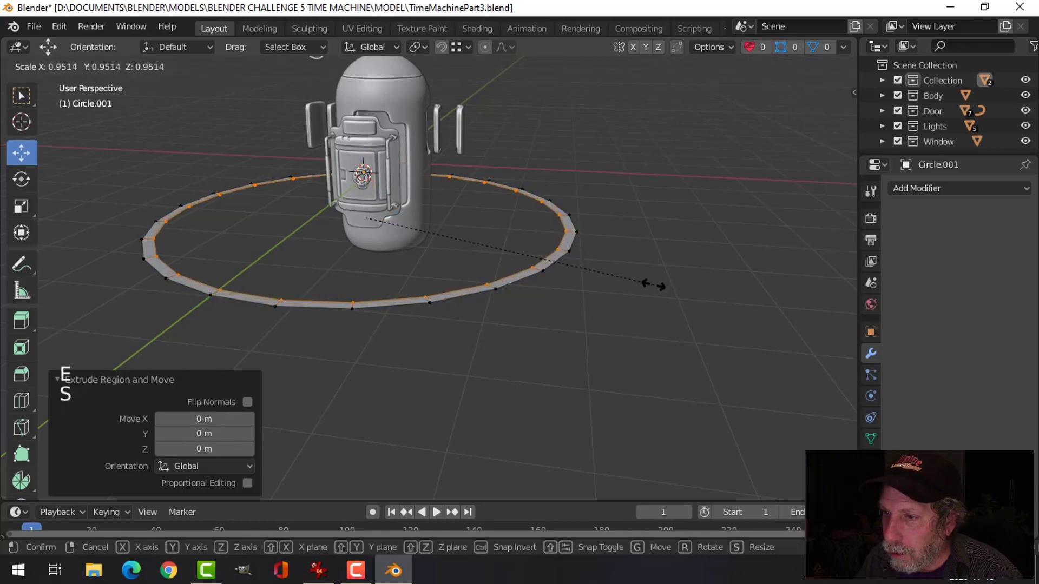
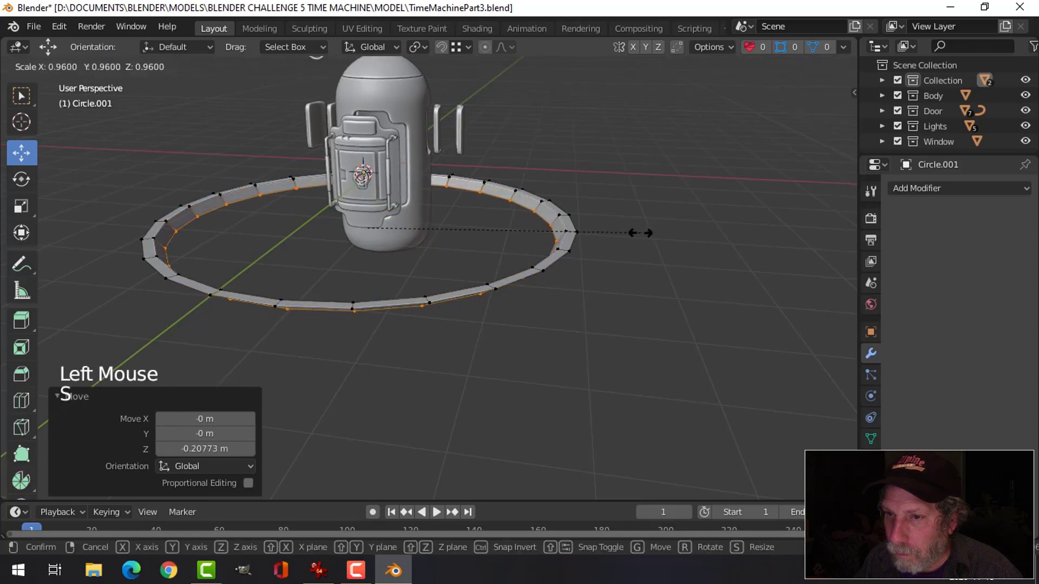
key(e)
key(s)
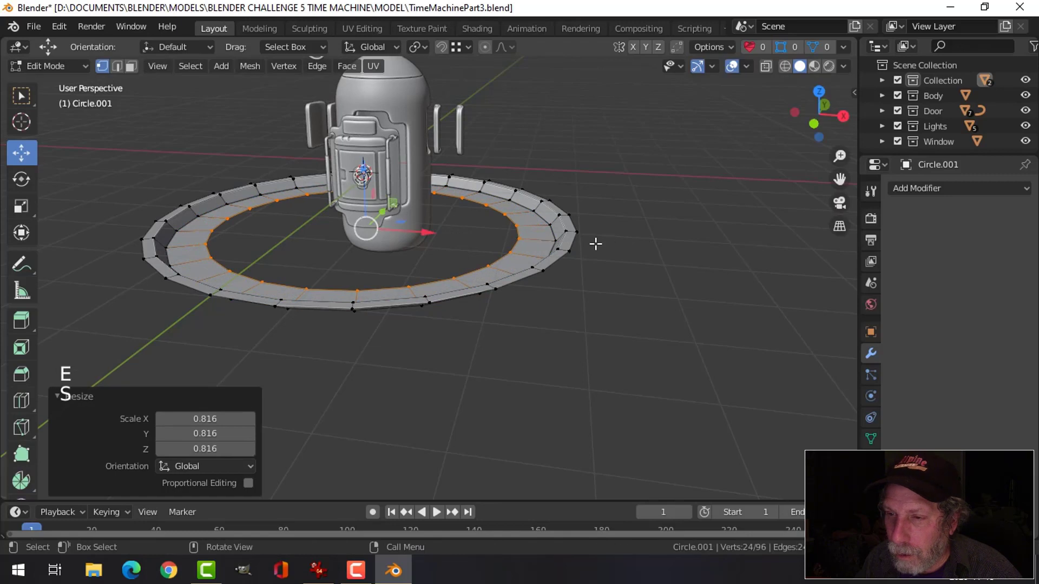
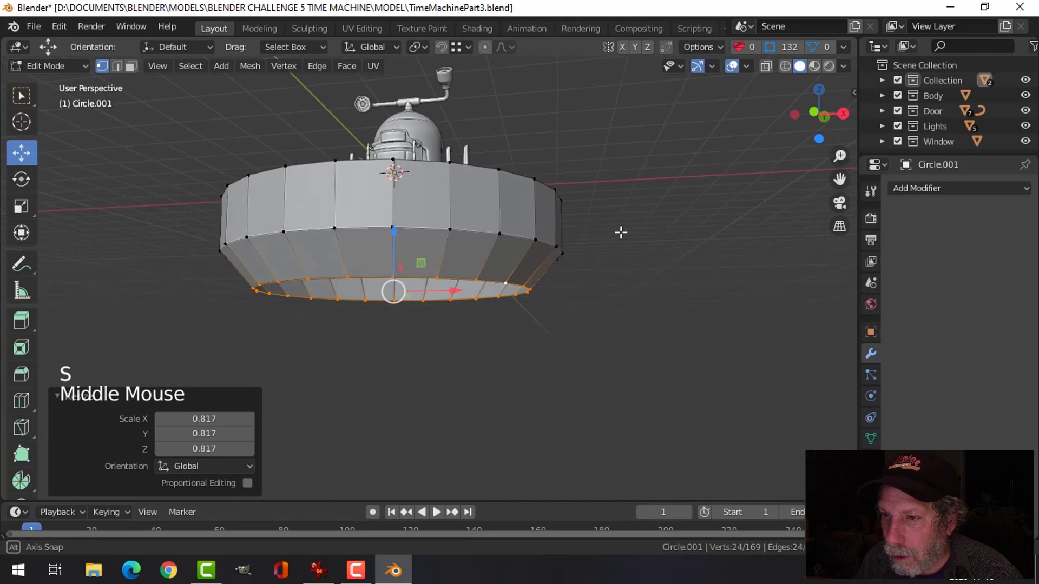
Select the platform's top edge loop and fill the open top with a face
key(alt+a)
middle_click(526, 230)
key(Tab)
scroll(down, 3)
key(alt+a)
middle_click(512, 262)
middle_click(532, 245)
scroll(up, 3)
middle_click(557, 249)
middle_click(526, 252)
middle_click(528, 253)
click(454, 267)
middle_click(431, 277)
middle_click(545, 270)
middle_click(566, 270)
middle_click(535, 271)
key(Tab)
scroll(up, 3)
key(2)
Bevel the outer rim edge into a double support loop and check the smoothed result
click(553, 267)
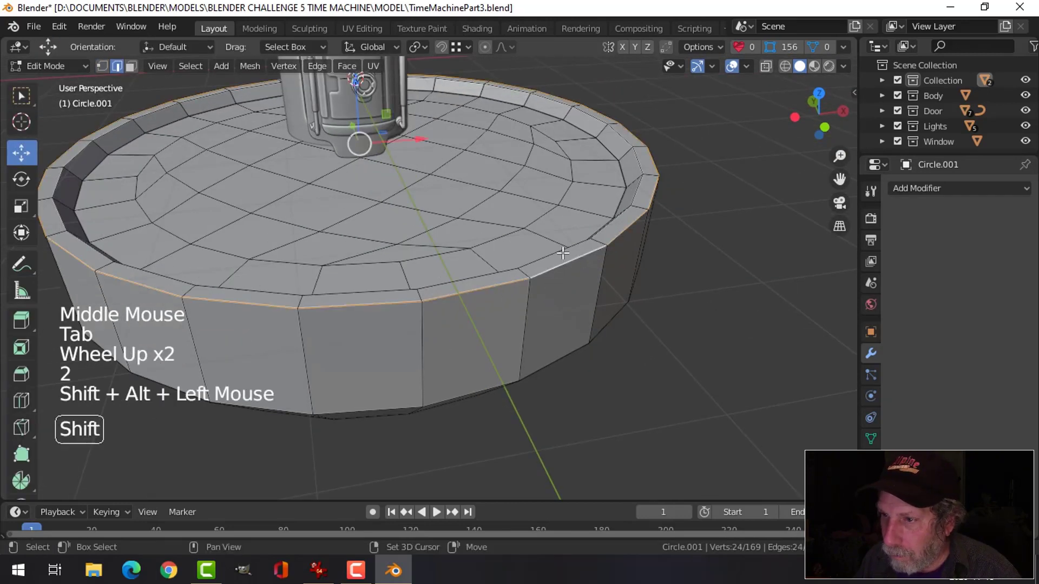
click(568, 250)
key(ctrl+b)
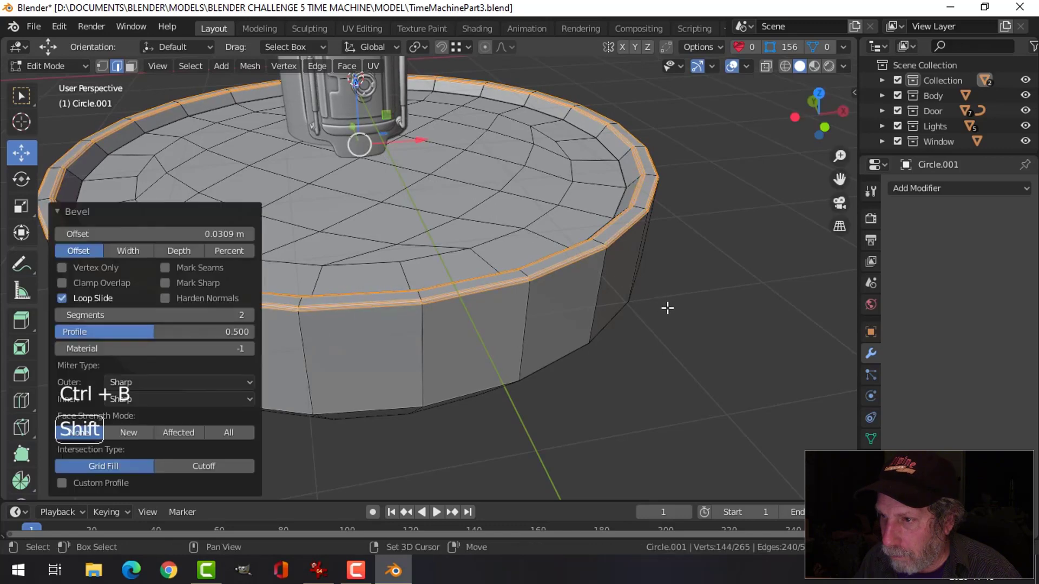
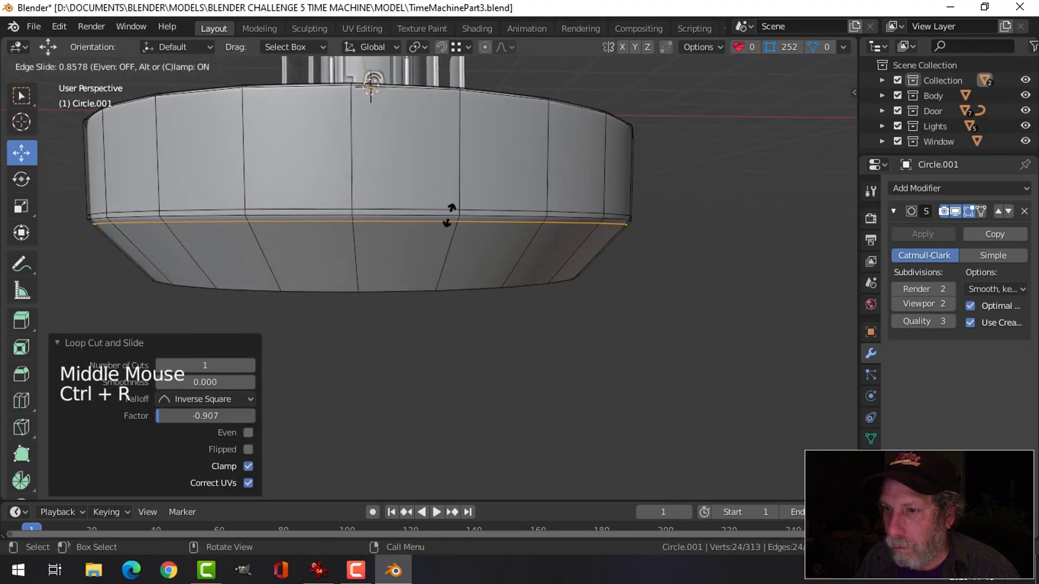
key(Tab)
scroll(down, 3)
middle_click(517, 228)
key(alt+a)
middle_click(525, 238)
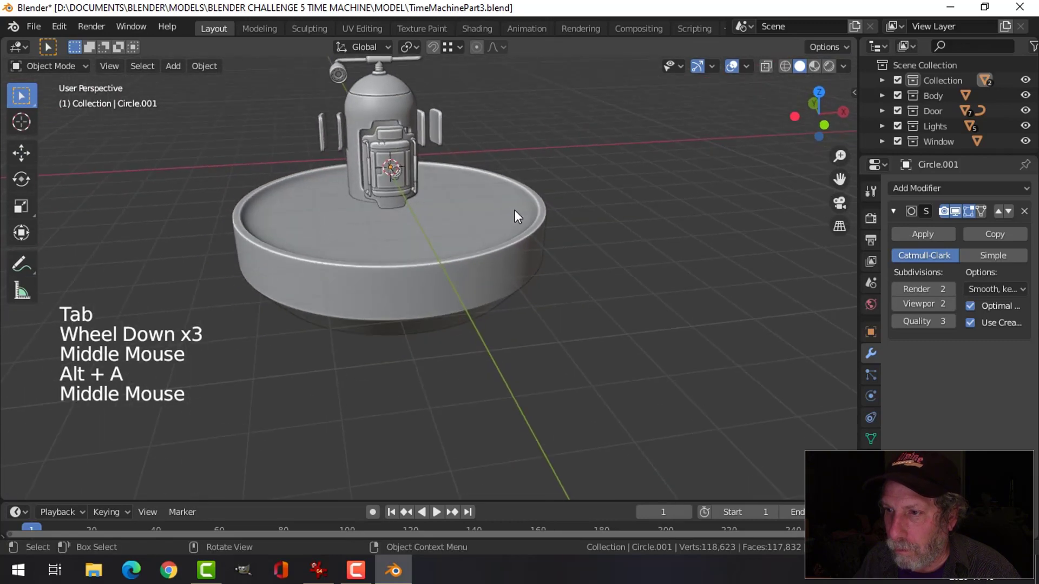
scroll(up, 3)
middle_click(482, 239)
middle_click(453, 258)
Insert a support loop near the inner rim and slide it toward the edge for a crisp lip
click(475, 218)
key(Tab)
middle_click(514, 227)
scroll(up, 3)
middle_click(538, 202)
key(ctrl+r)
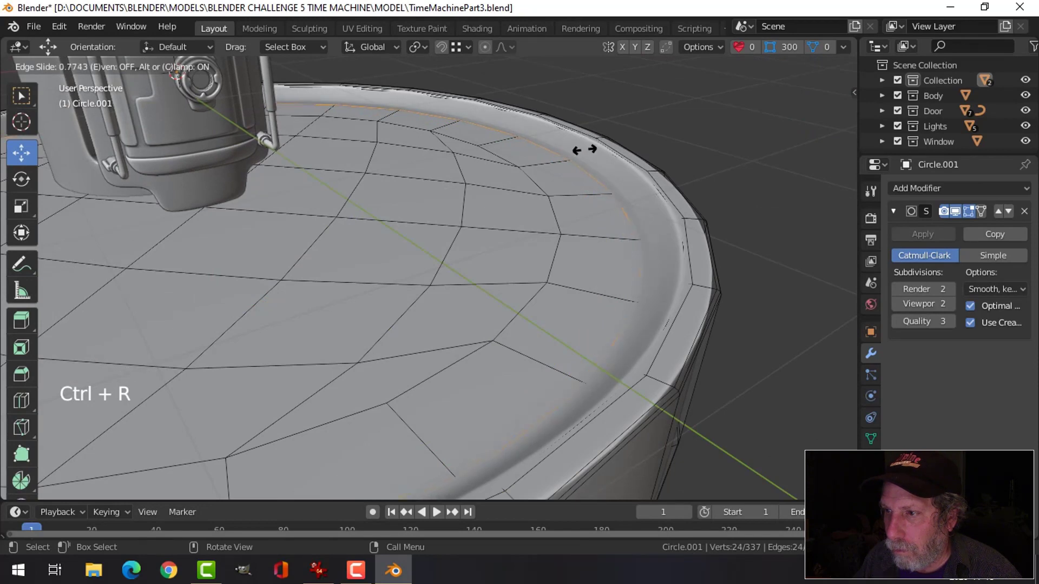
middle_click(622, 183)
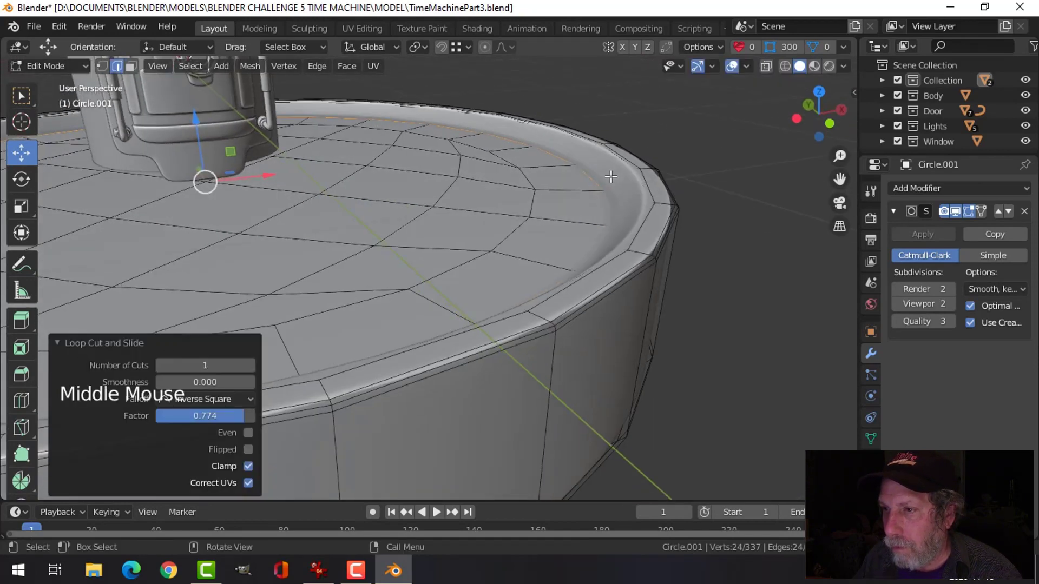
key(Tab)
scroll(down, 3)
key(alt+a)
middle_click(603, 247)
scroll(down, 3)
middle_click(608, 247)
middle_click(596, 238)
middle_click(533, 234)
middle_click(628, 230)
scroll(down, 3)
middle_click(588, 245)
middle_click(593, 245)
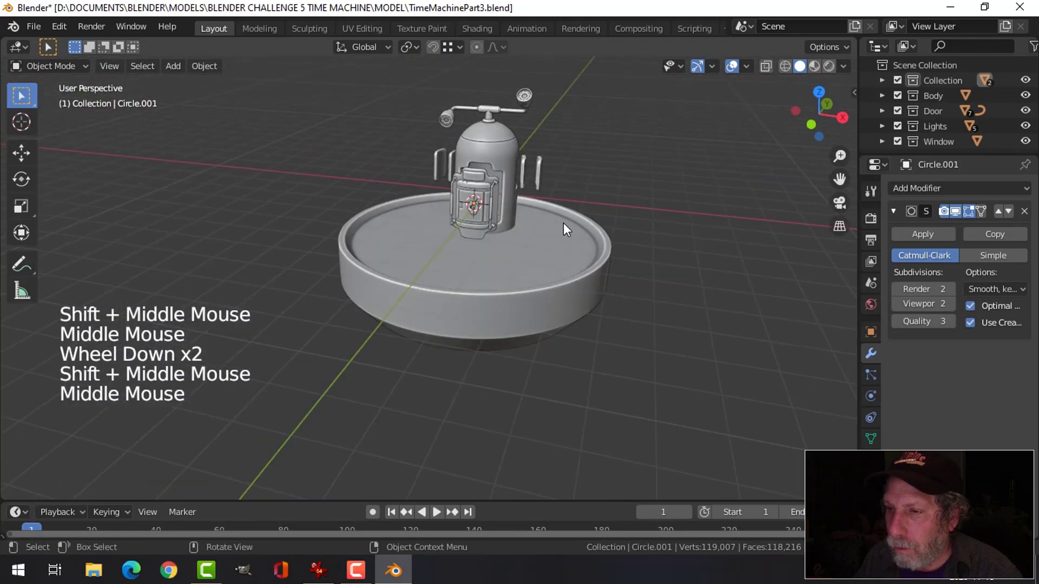
From the front view, grab the round platform and move it vertically toward the pod
key(KP_1)
key(a)
middle_click(574, 298)
click(449, 186)
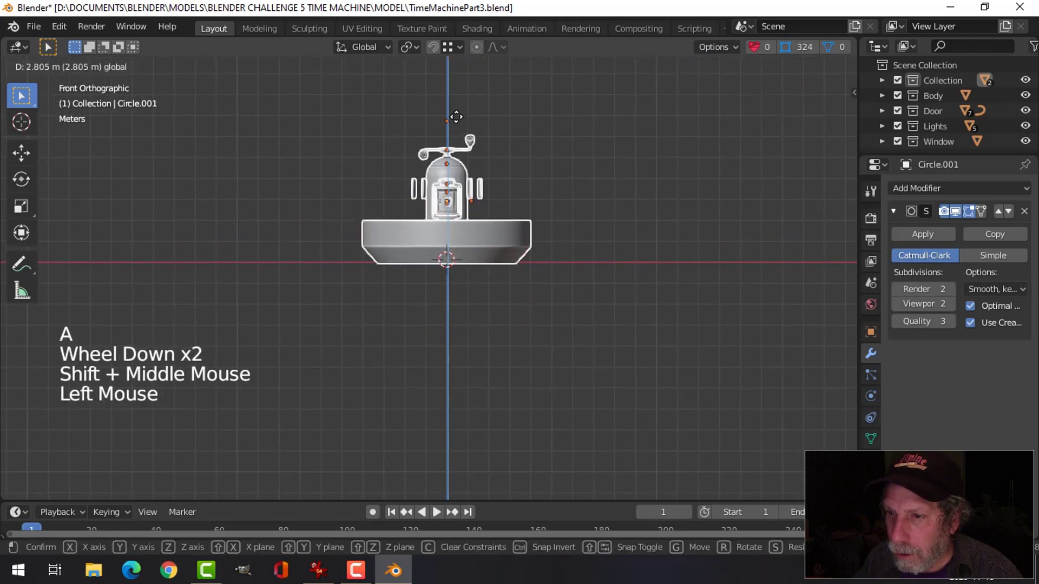
middle_click(510, 192)
scroll(up, 3)
key(alt+a)
middle_click(528, 236)
scroll(up, 3)
middle_click(552, 243)
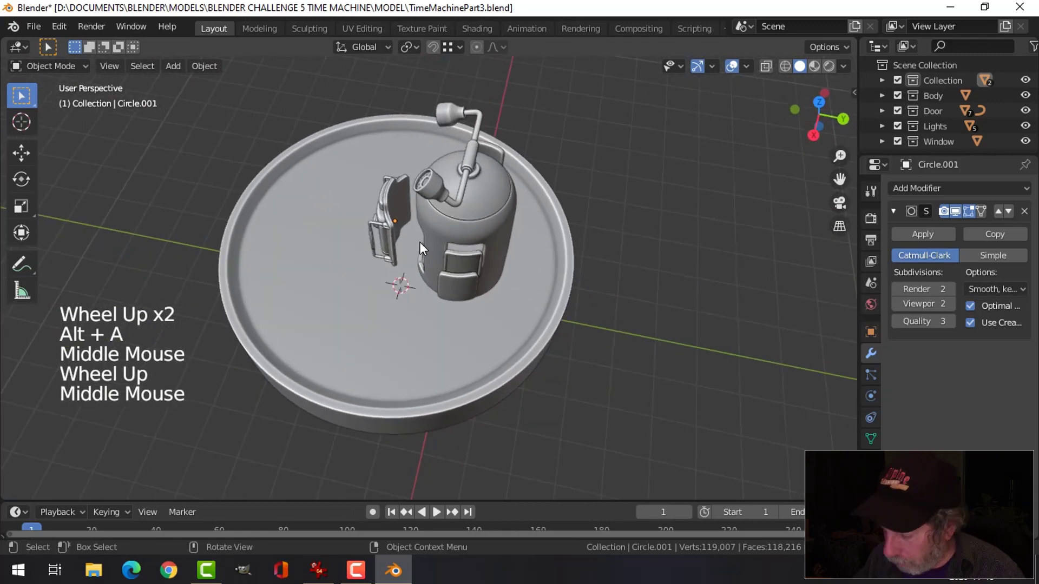
From the top view, shift the platform along Y so it sits centred under the pod
key(KP_7)
click(487, 180)
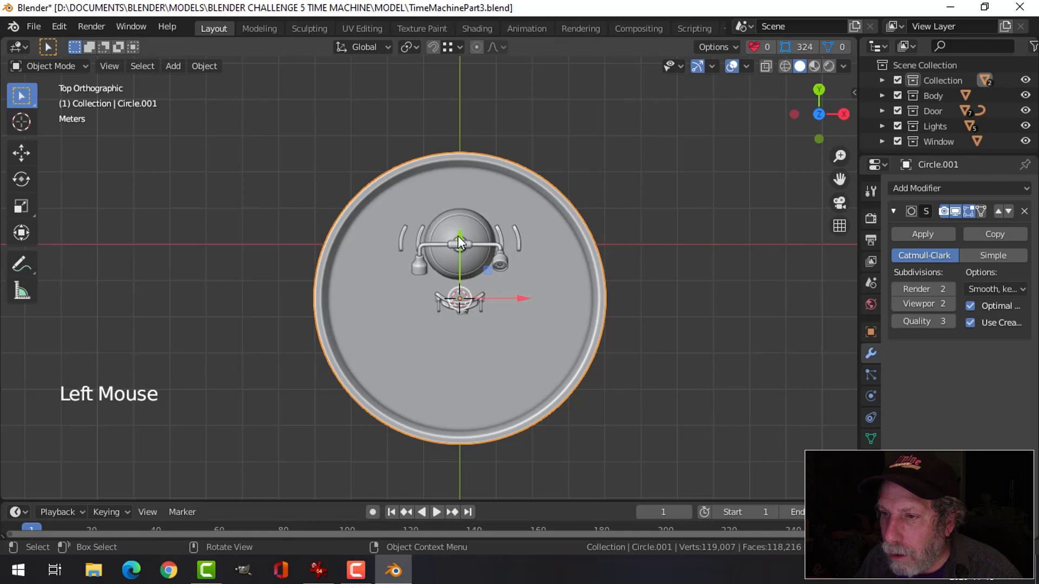
click(460, 235)
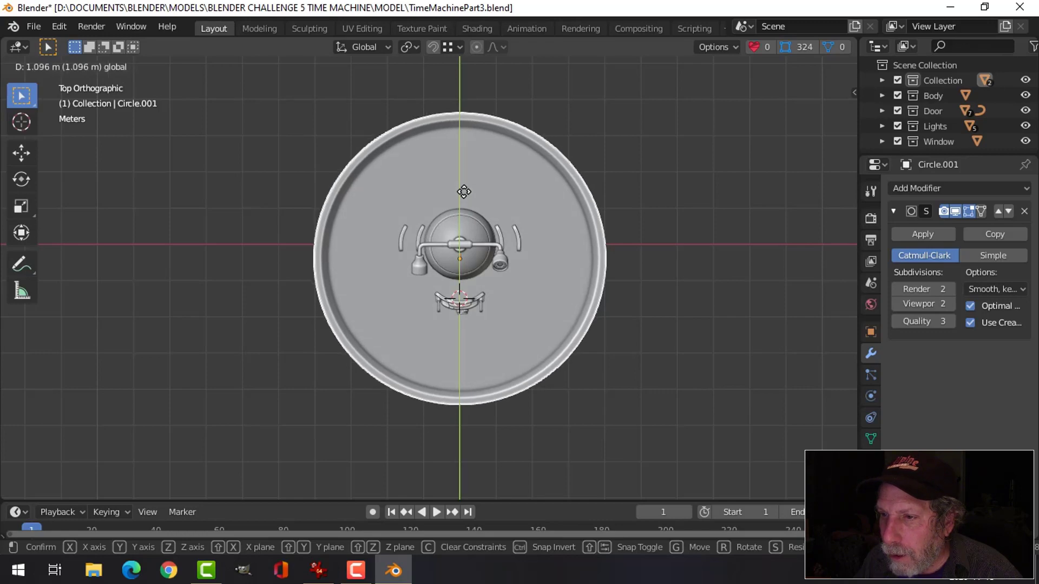
middle_click(555, 276)
key(alt+a)
middle_click(544, 248)
scroll(down, 3)
middle_click(496, 223)
scroll(up, 3)
middle_click(525, 222)
click(470, 243)
middle_click(527, 238)
scroll(down, 3)
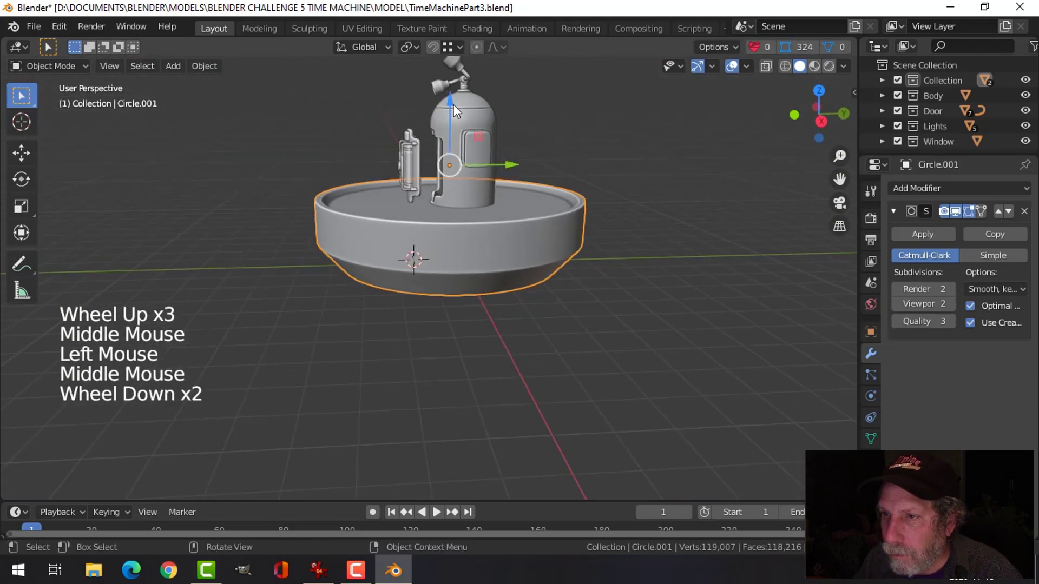
click(452, 105)
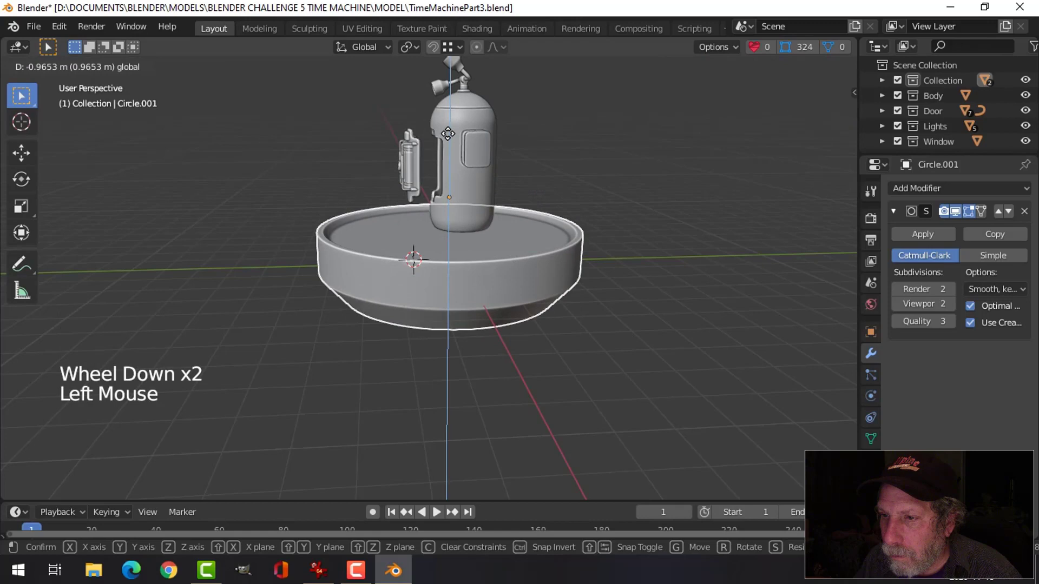
middle_click(463, 219)
Lower the platform about a metre beneath the pod and reopen its mesh in Edit Mode
key(alt+a)
middle_click(491, 240)
middle_click(480, 255)
scroll(up, 3)
middle_click(456, 251)
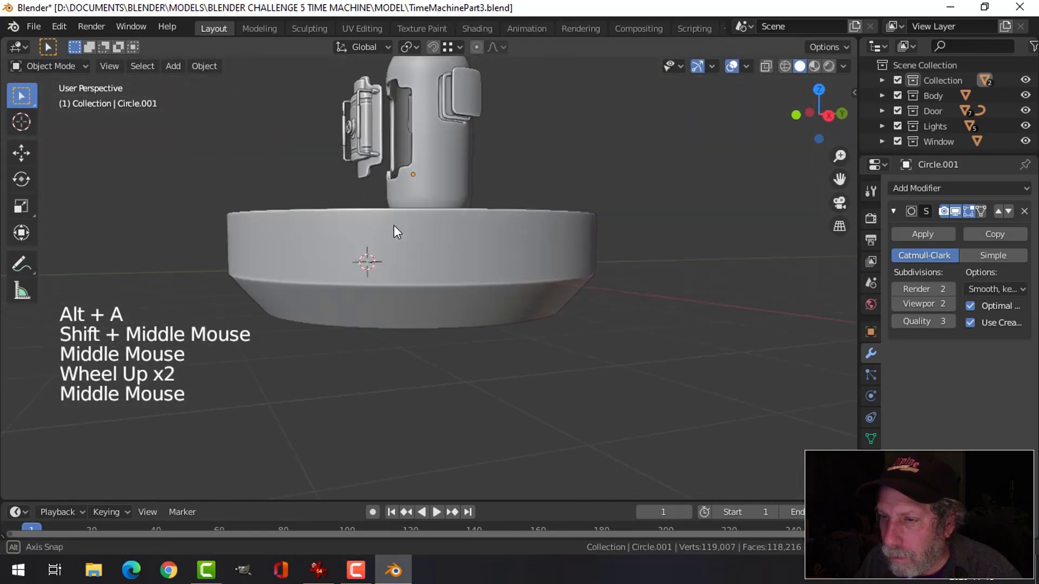
scroll(down, 3)
middle_click(504, 292)
click(472, 271)
middle_click(499, 291)
click(428, 165)
middle_click(448, 221)
key(alt+a)
scroll(up, 3)
middle_click(483, 286)
middle_click(427, 281)
middle_click(506, 252)
middle_click(505, 282)
middle_click(487, 265)
click(494, 244)
key(Tab)
middle_click(525, 251)
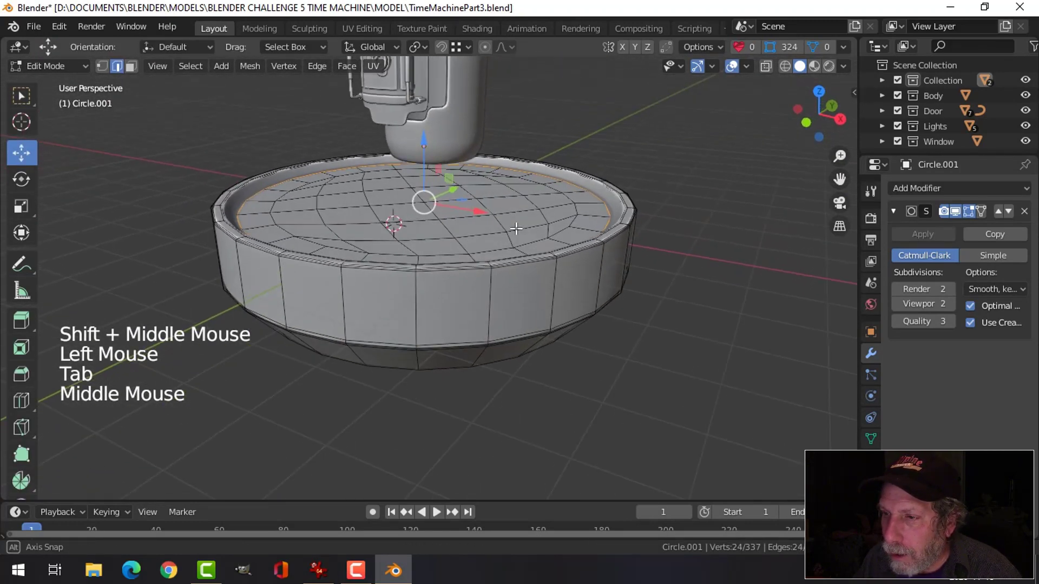
Duplicate the platform's inner top loop, separate it as Circle.002 and select the new disc
key(shift+d)
click(428, 146)
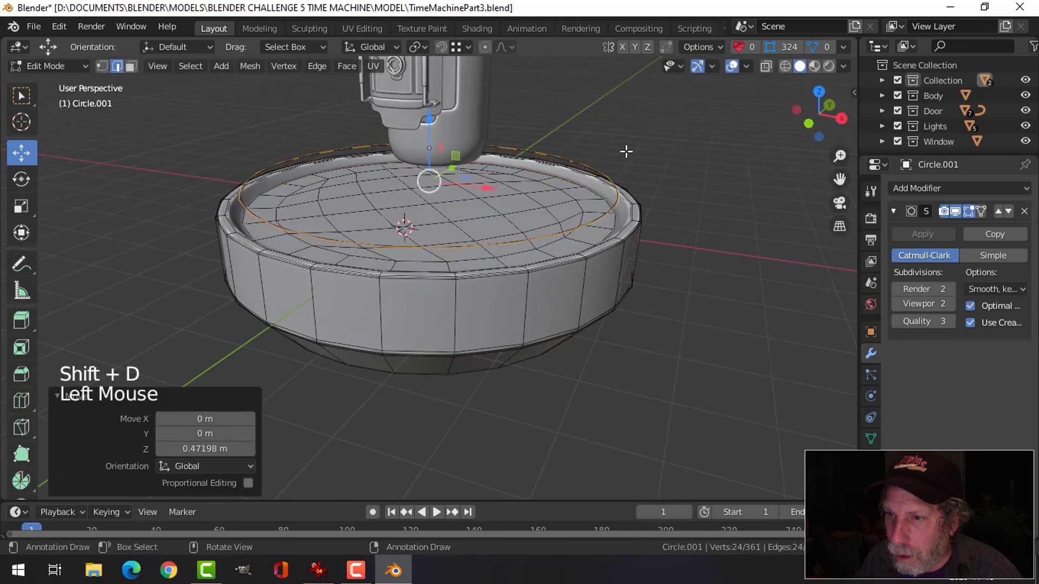
key(s)
key(p)
key(Tab)
click(493, 252)
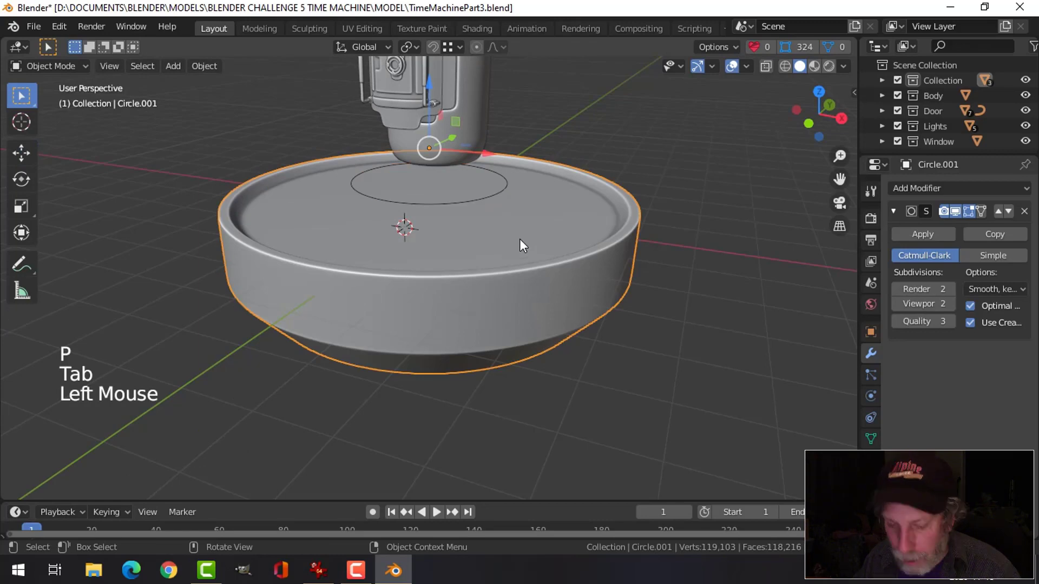
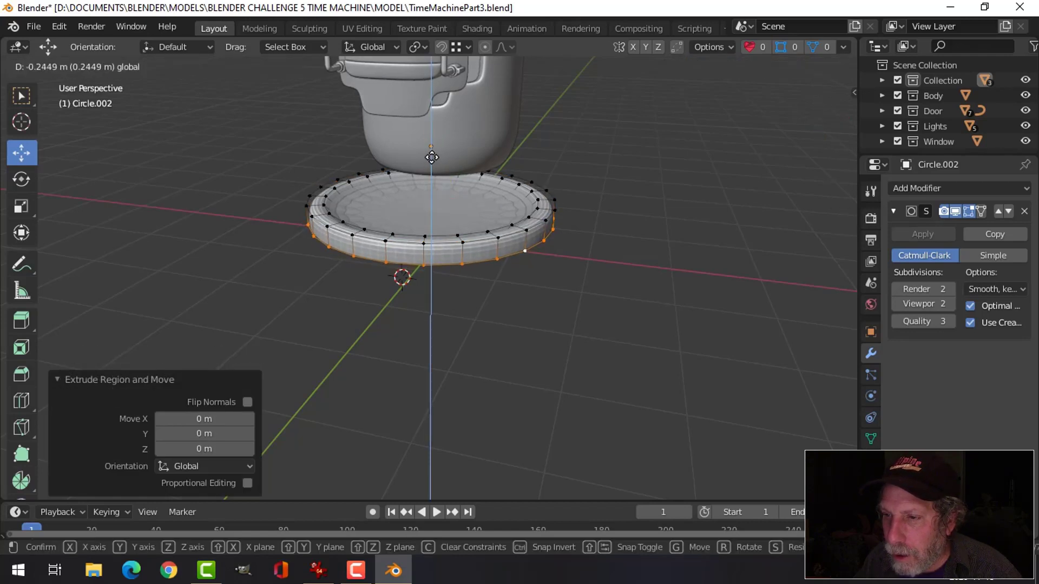
Enlarge the disc's outer edge and pull the pedestal's outer rim vertices down to thicken its base
key(e)
key(s)
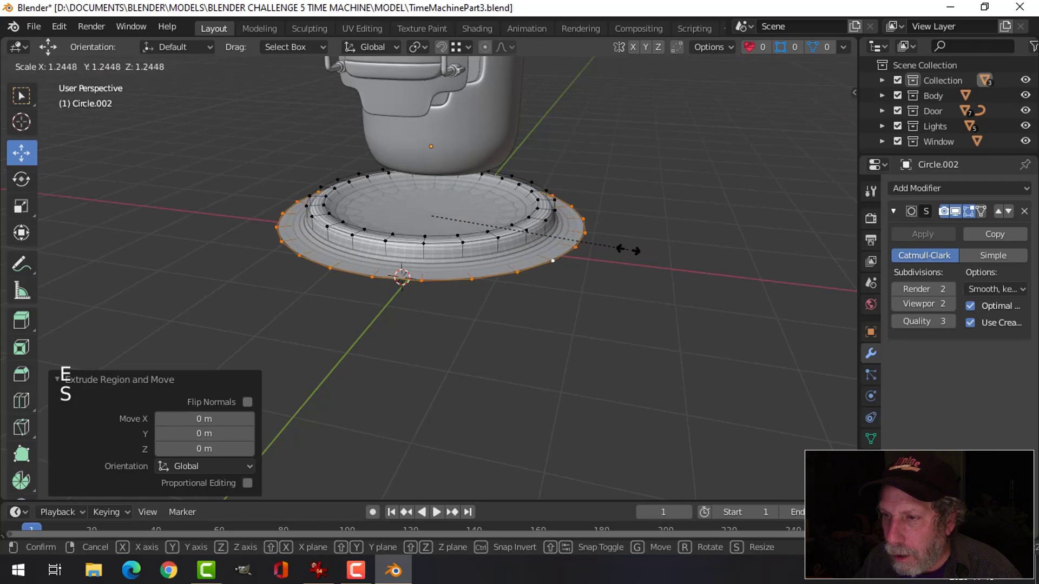
click(432, 157)
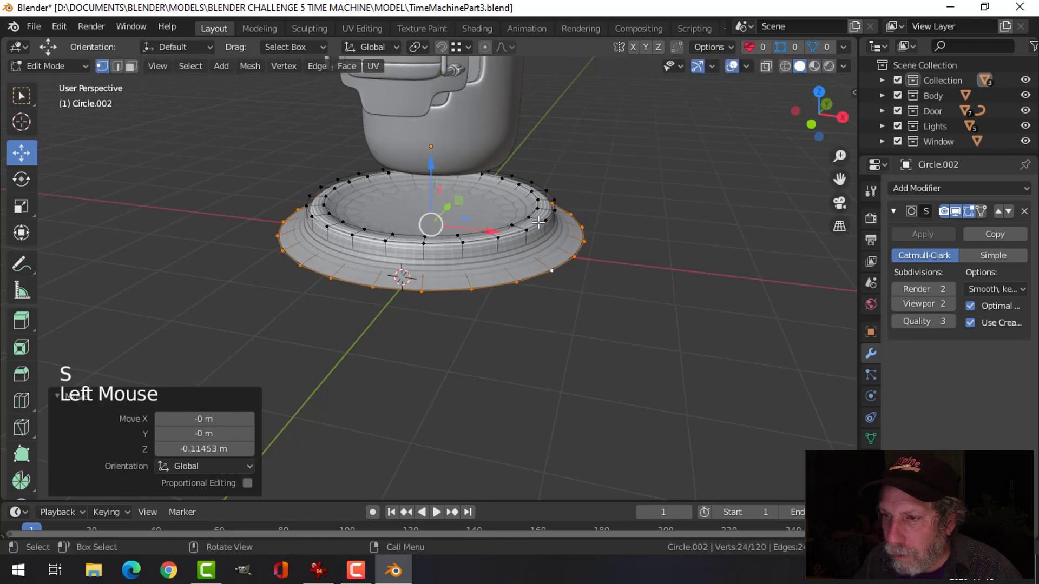
key(e)
click(434, 164)
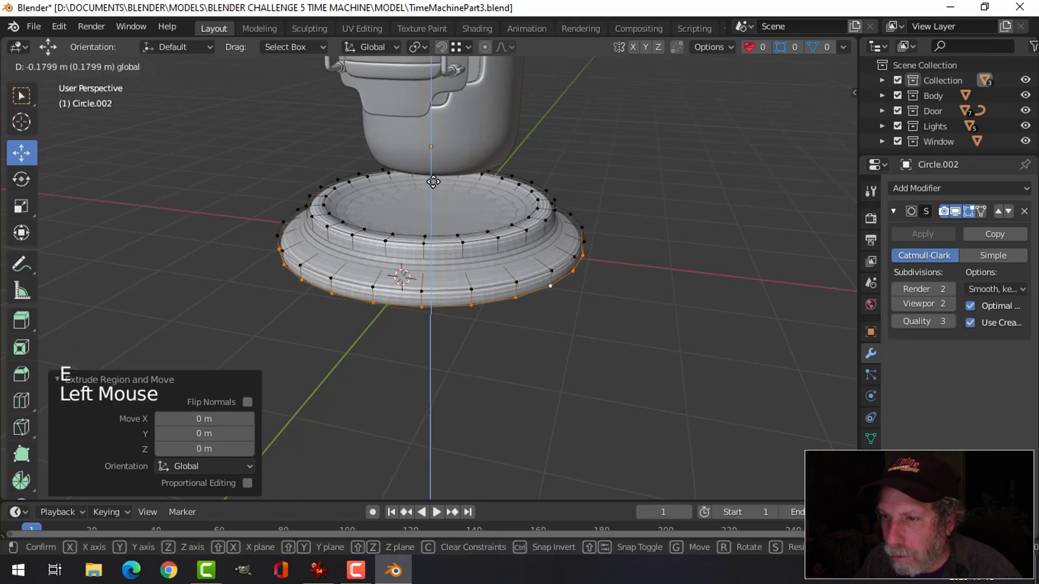
key(e)
key(s)
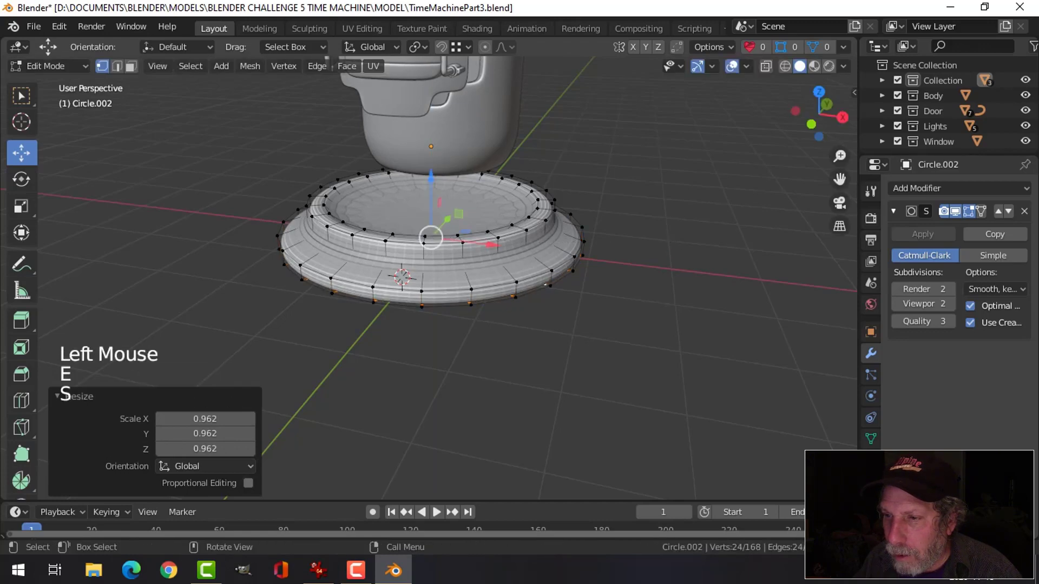
key(alt+a)
Separate another inner ring of the platform top into its own object, Circle.003
key(Tab)
middle_click(628, 263)
key(Tab)
key(3)
click(460, 223)
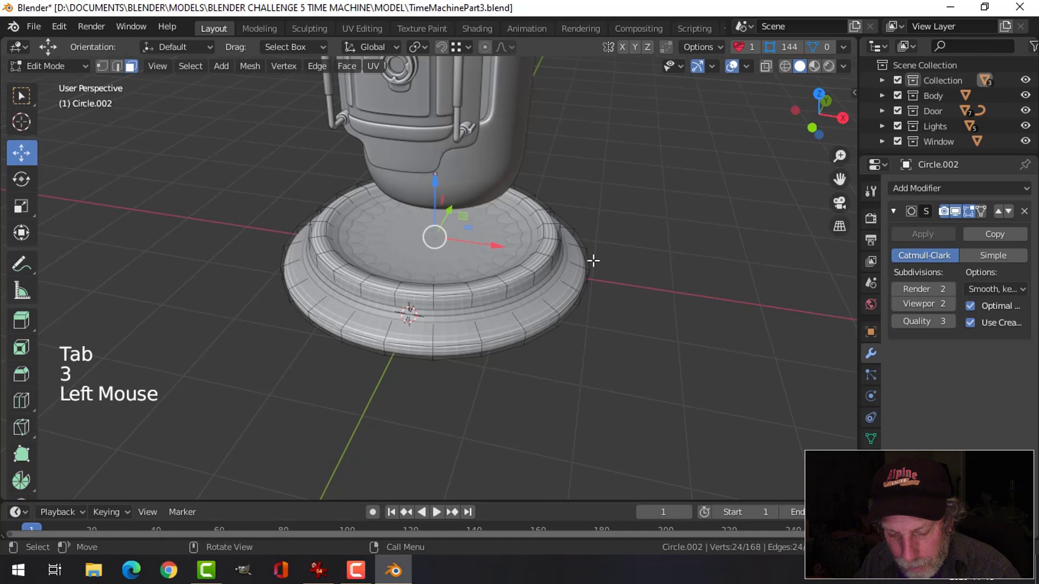
key(p)
key(Tab)
click(485, 240)
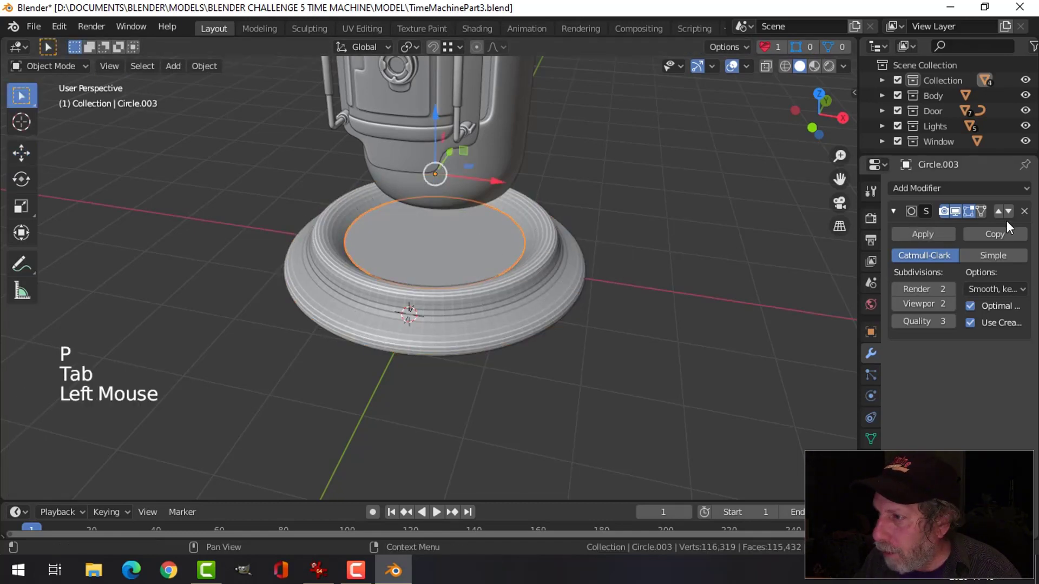
Adjust the top disc, then start an extra edge loop around the pedestal's lower step
click(1027, 215)
key(alt+a)
click(502, 309)
right_click(499, 307)
middle_click(539, 290)
key(Tab)
middle_click(516, 282)
key(ctrl+r)
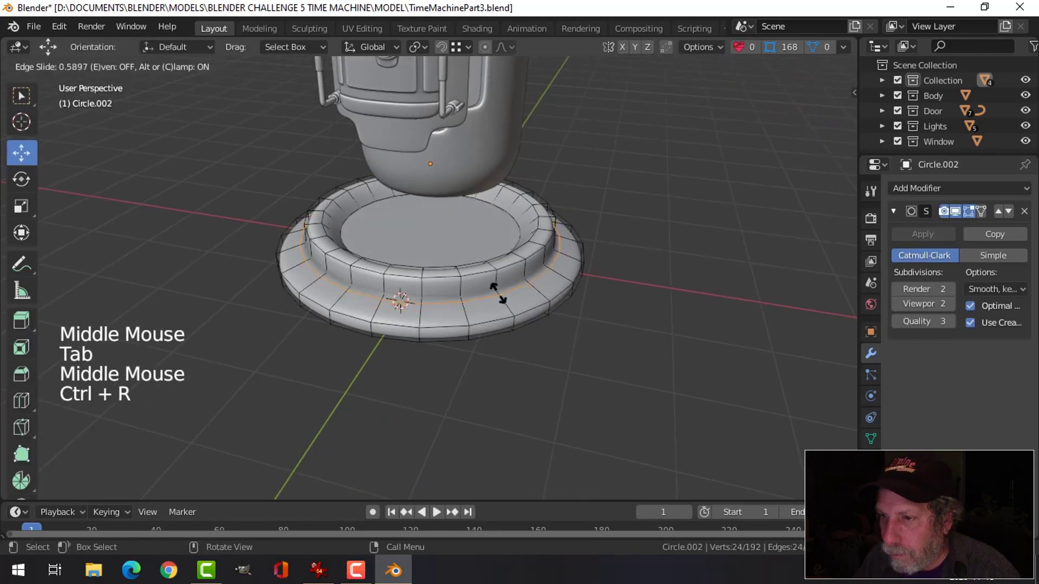
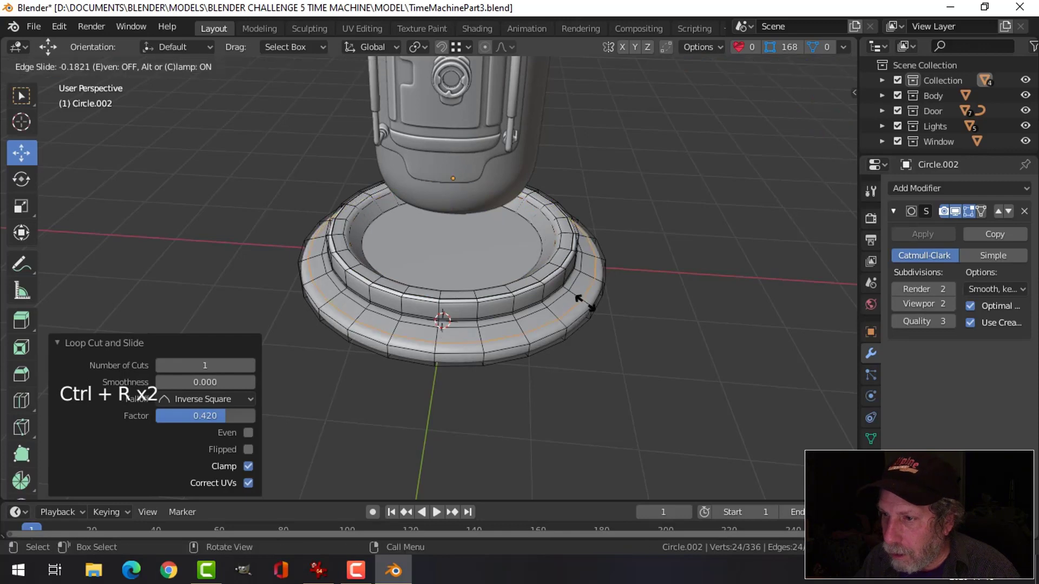
Add a supporting loop cut on the lower step and slide it close to the step edge
key(ctrl+r)
key(Tab)
middle_click(604, 268)
key(alt+a)
scroll(down, 3)
middle_click(518, 267)
scroll(up, 3)
middle_click(518, 288)
scroll(down, 3)
middle_click(506, 261)
scroll(up, 3)
middle_click(518, 278)
middle_click(483, 262)
Re-enter the pedestal mesh and tighten the loop hugging its inner lip
click(477, 253)
key(Tab)
middle_click(534, 250)
key(alt+a)
scroll(up, 3)
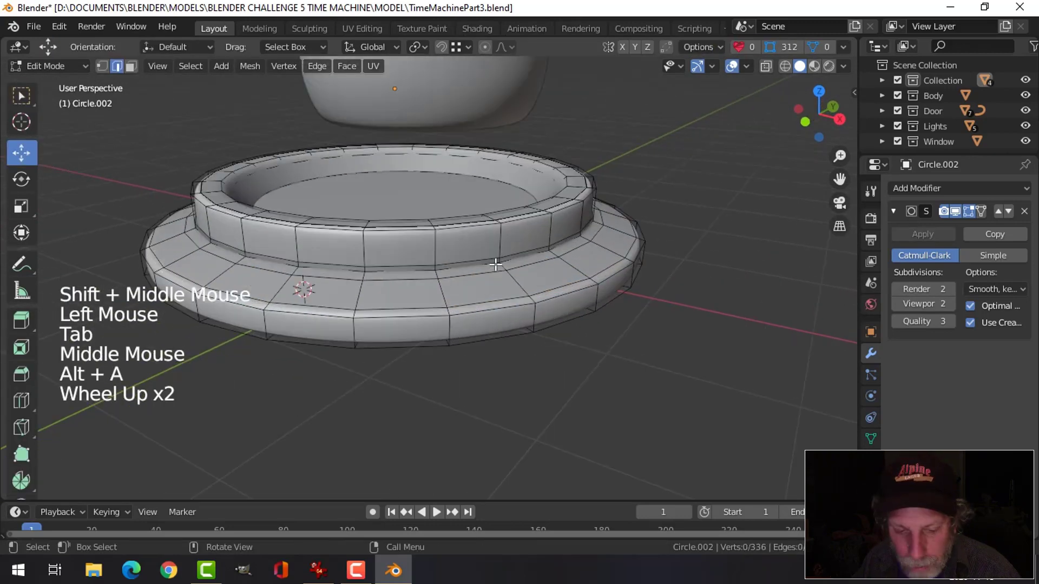
Select the two edge loops at the step junction and scale them slightly outward to widen the crease
key(2)
click(477, 262)
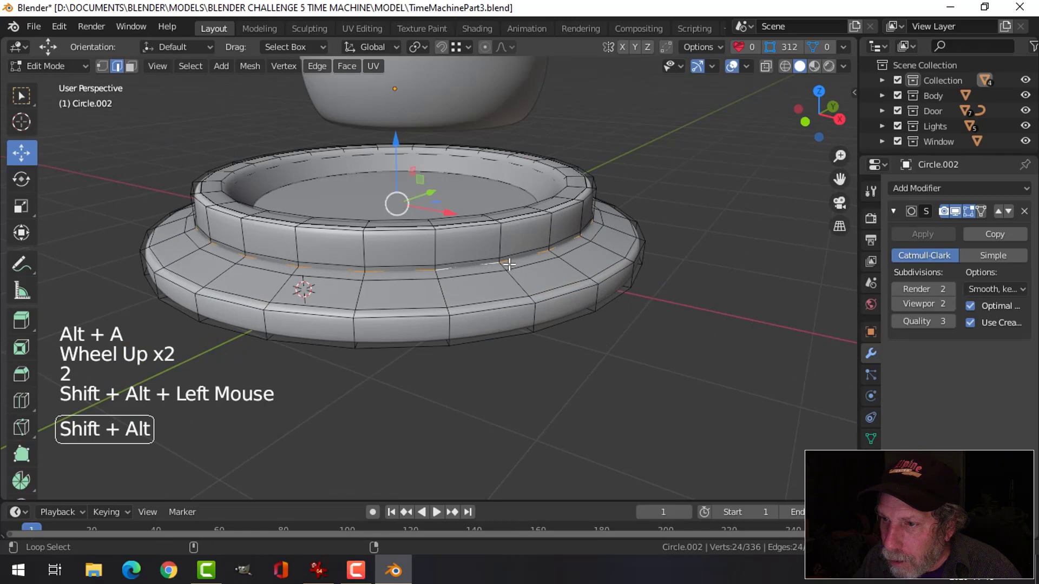
key(alt+a)
click(487, 255)
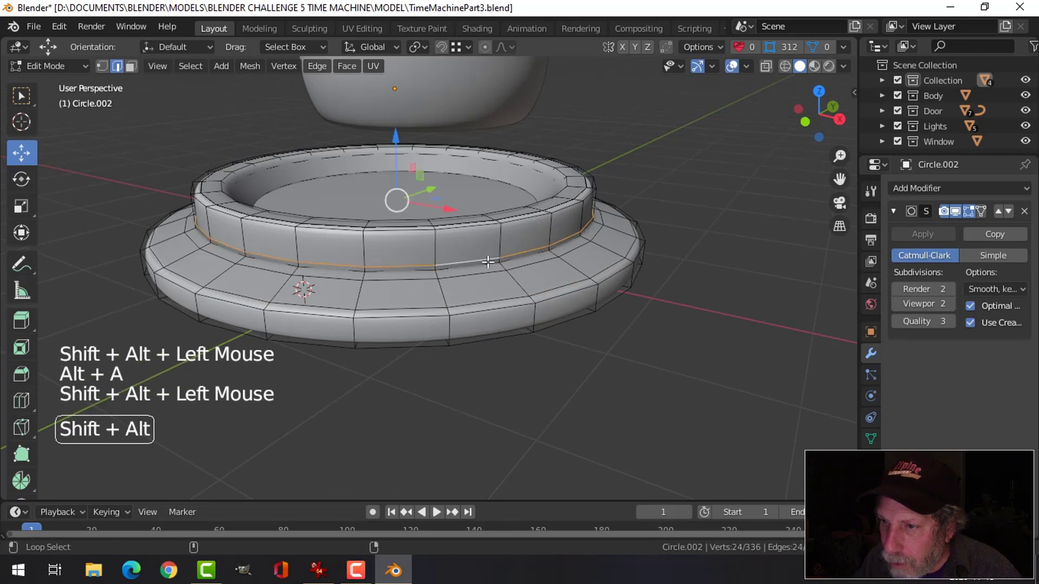
click(538, 267)
middle_click(544, 271)
key(s)
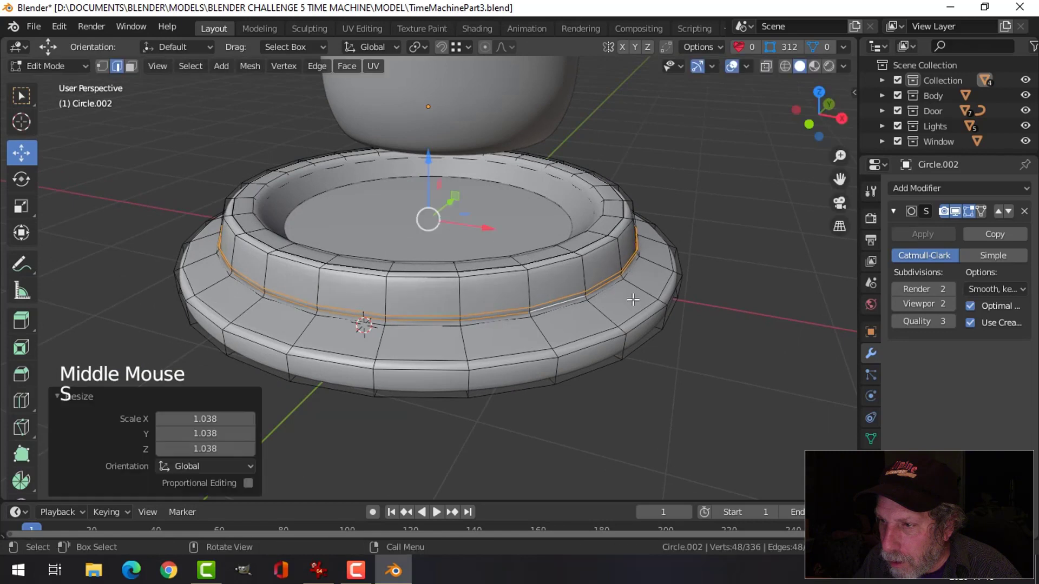
key(alt+a)
click(573, 302)
key(s)
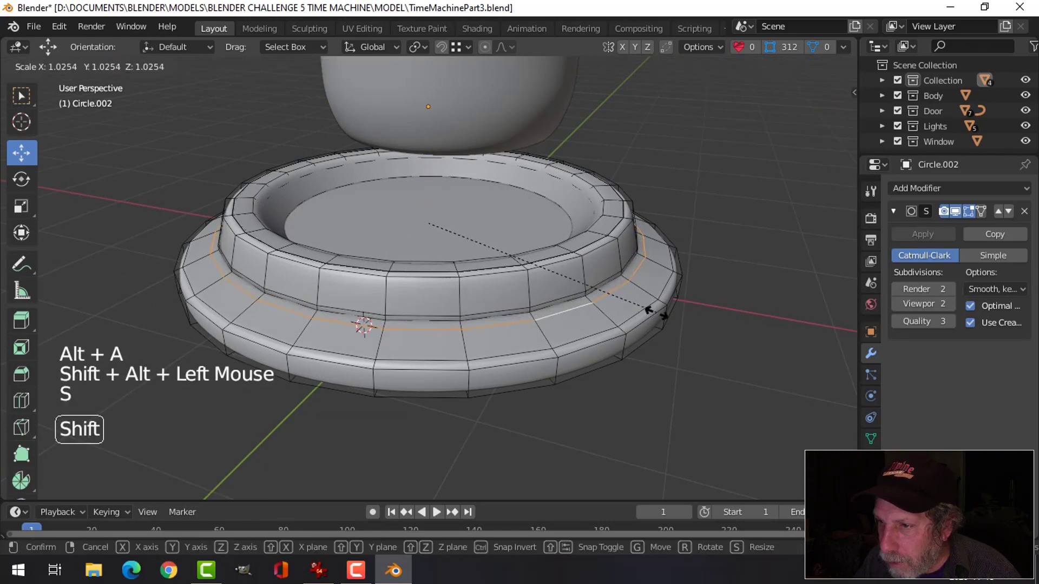
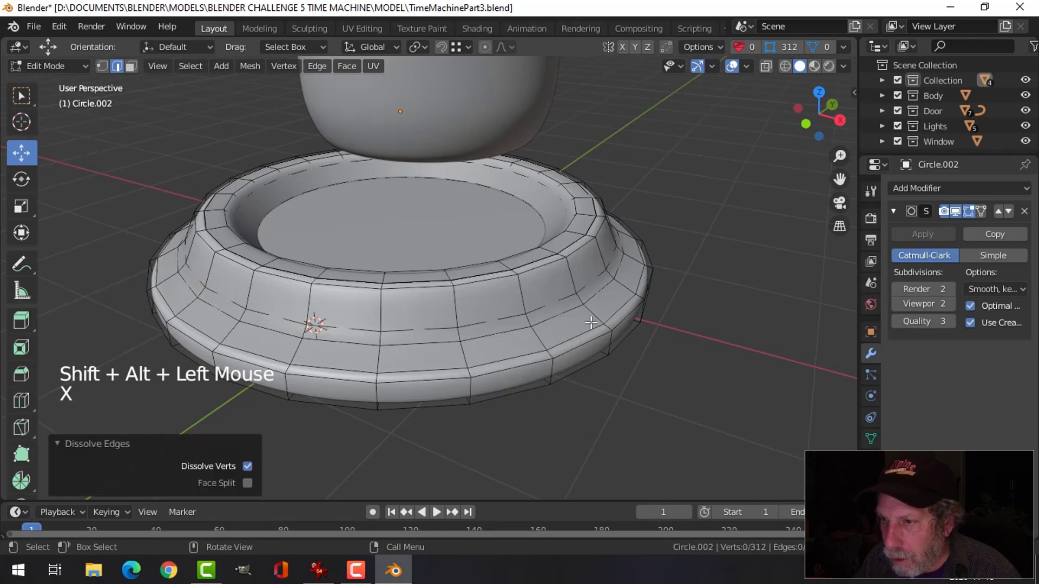
Dissolve the extra edges and slide a new loop cut along the pedestal's lower step
click(566, 297)
key(x)
key(ctrl+r)
key(Tab)
scroll(down, 3)
key(alt+a)
middle_click(537, 306)
scroll(up, 3)
middle_click(487, 310)
middle_click(490, 307)
middle_click(553, 291)
click(559, 276)
Adjust the top rim edge loop, then show the smoothed pedestal as a whole object beneath the pod
key(Tab)
middle_click(597, 280)
key(alt+a)
scroll(up, 3)
click(610, 234)
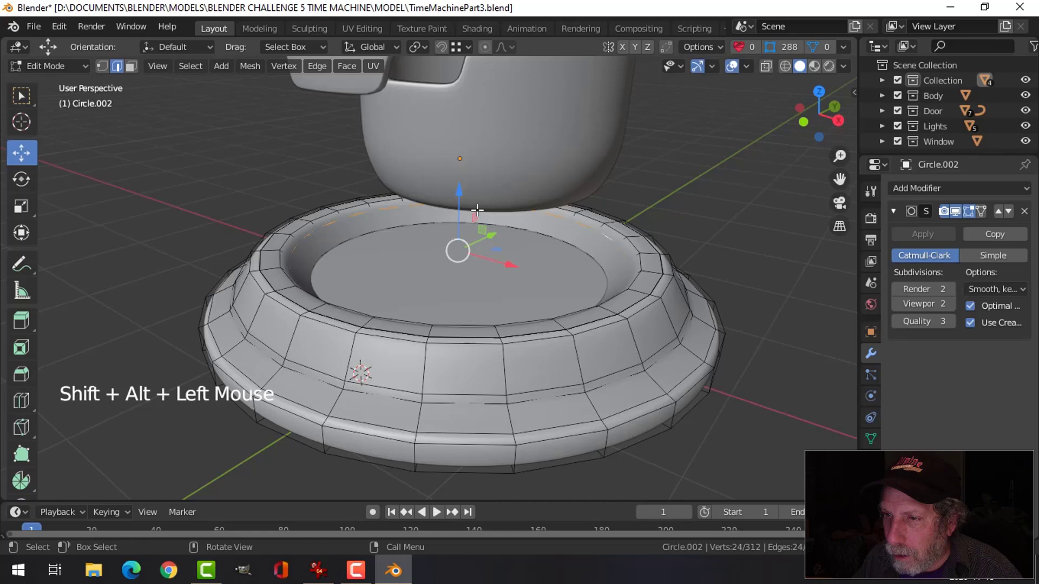
click(462, 195)
key(Tab)
scroll(down, 3)
key(alt+a)
middle_click(585, 260)
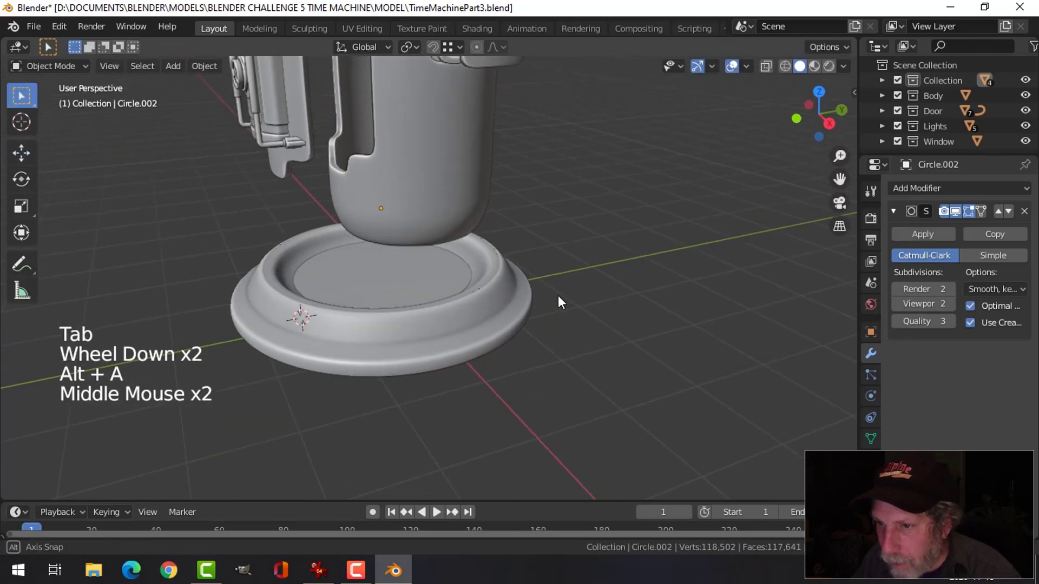
Move the selected pedestal pieces into a new collection named Laser
middle_click(567, 285)
scroll(down, 3)
middle_click(561, 285)
middle_click(583, 282)
middle_click(574, 307)
click(494, 290)
middle_click(583, 303)
click(547, 281)
middle_click(608, 276)
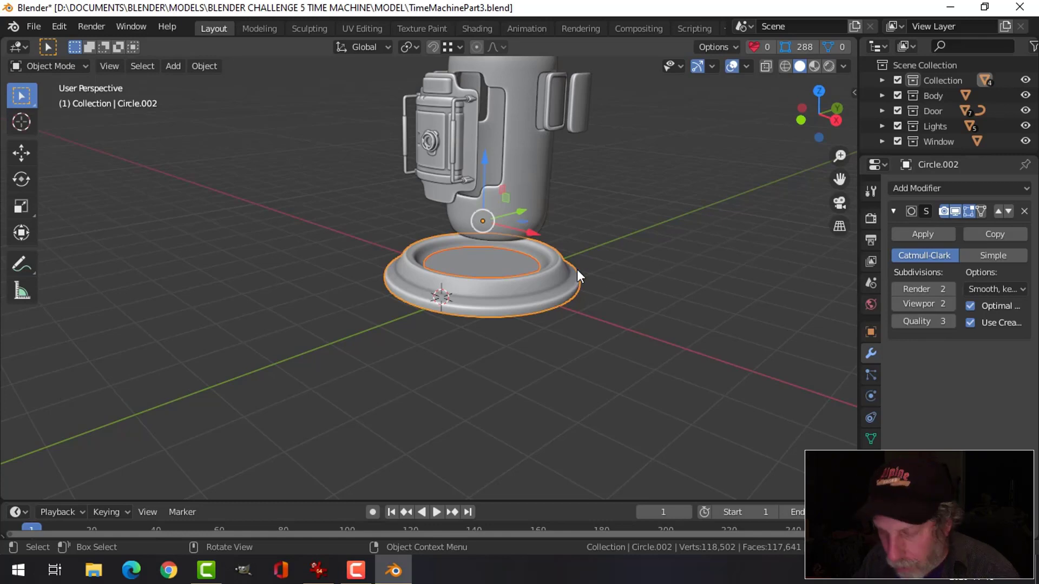
key(m)
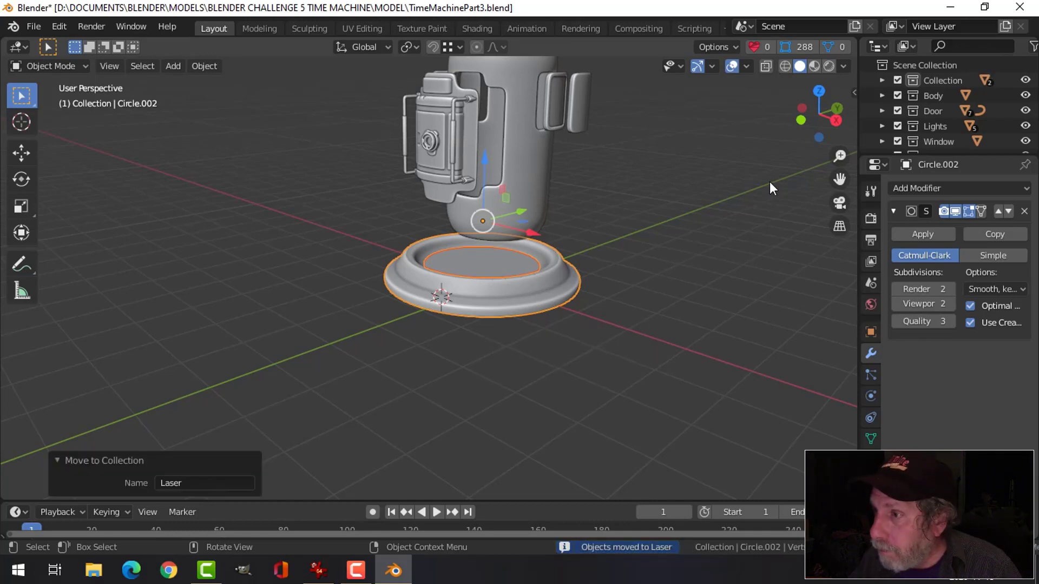
scroll(down, 3)
click(886, 113)
scroll(down, 3)
Isolate the pedestal in local view and enter Edit Mode on its mesh
key(/)
scroll(up, 3)
middle_click(535, 273)
key(alt+a)
middle_click(534, 280)
scroll(down, 3)
middle_click(539, 319)
click(537, 297)
key(Tab)
middle_click(569, 298)
key(alt+a)
scroll(up, 3)
Select the pedestal's lower-step edge loop and start moving it downward
key(2)
click(578, 327)
click(578, 337)
click(464, 216)
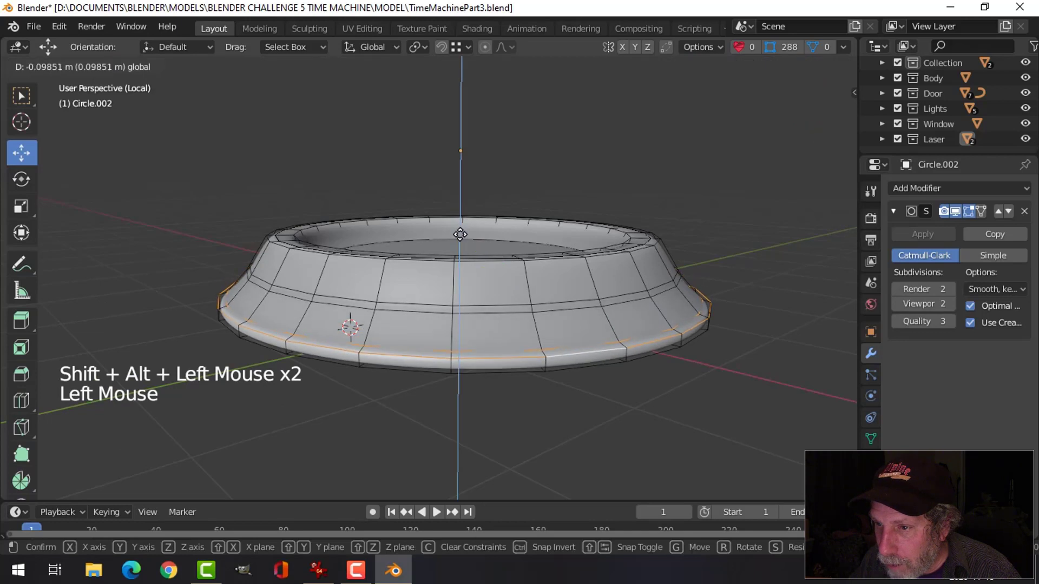
Dissolve the pedestal's lower-step edge loop instead, leaving a simpler stepped side
key(alt+a)
click(563, 323)
key(x)
middle_click(598, 332)
key(alt+a)
middle_click(604, 343)
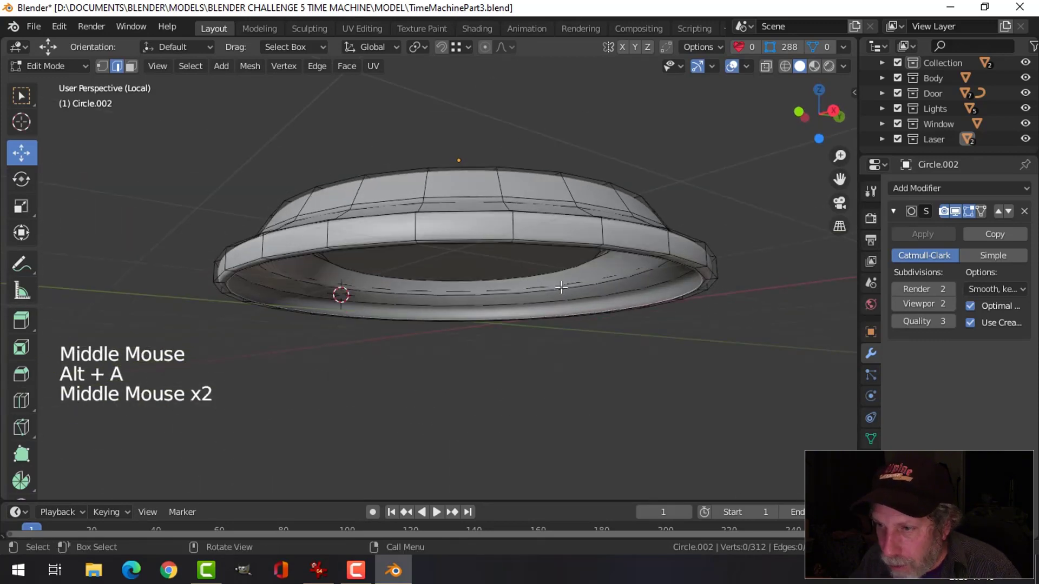
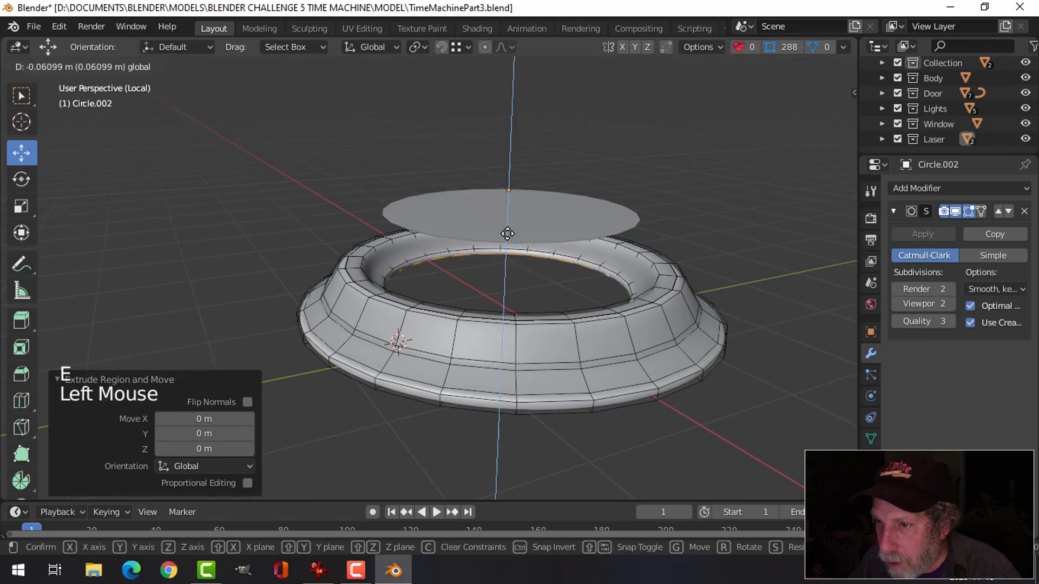
In Object Mode, set the top disc's origin to its own geometry
key(alt+a)
key(Tab)
key(alt+a)
middle_click(561, 273)
click(540, 222)
middle_click(592, 286)
click(214, 75)
middle_click(558, 204)
middle_click(522, 213)
middle_click(522, 204)
middle_click(521, 200)
middle_click(523, 213)
Save the file and select the pedestal ring for further editing
key(ctrl+s)
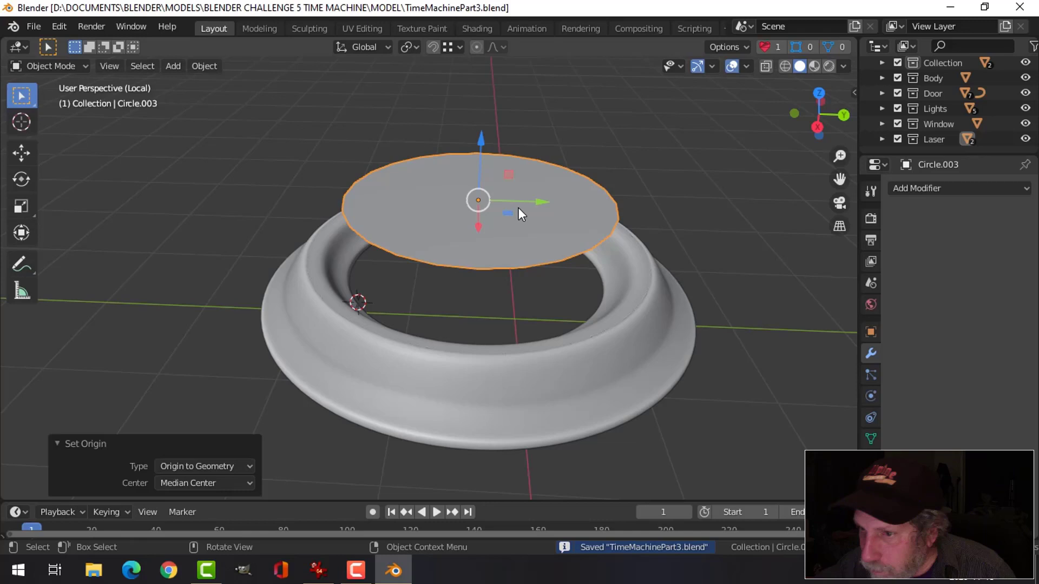
middle_click(597, 347)
click(593, 346)
right_click(593, 347)
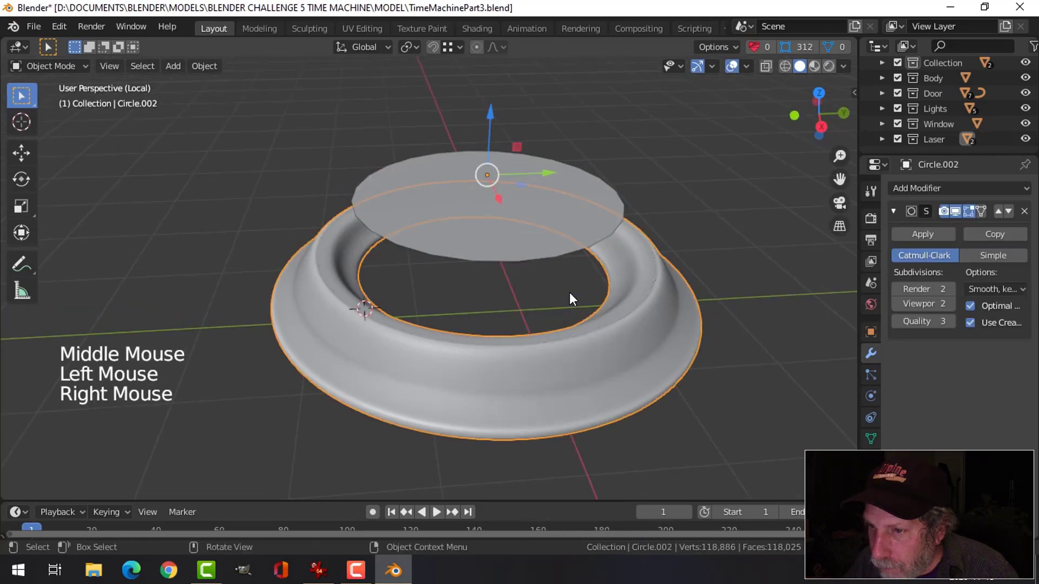
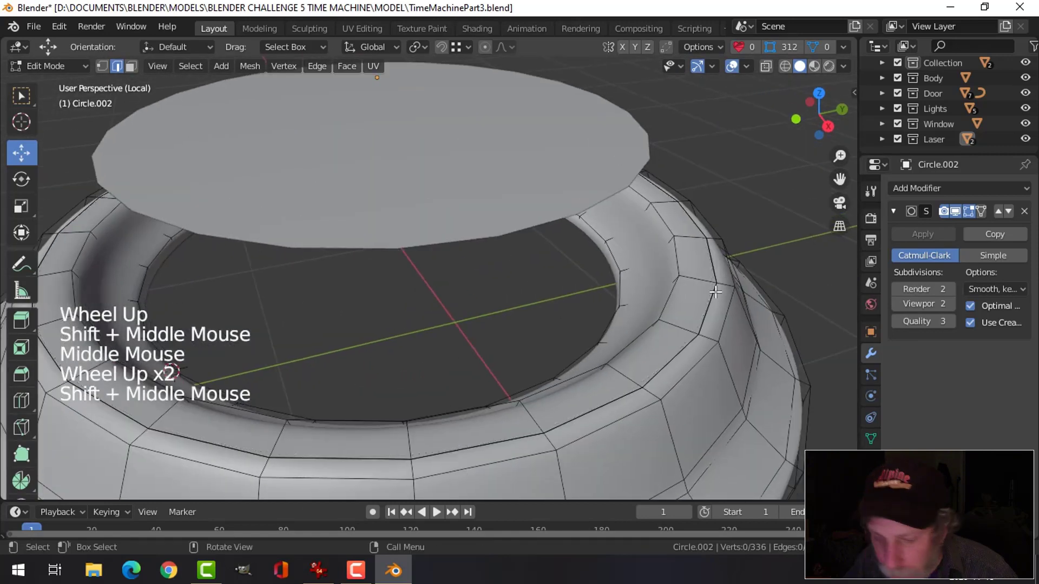
Dissolve an edge on the ring and add a loop cut near its top edge
key(2)
click(715, 261)
key(x)
key(Tab)
middle_click(746, 330)
key(Tab)
middle_click(731, 271)
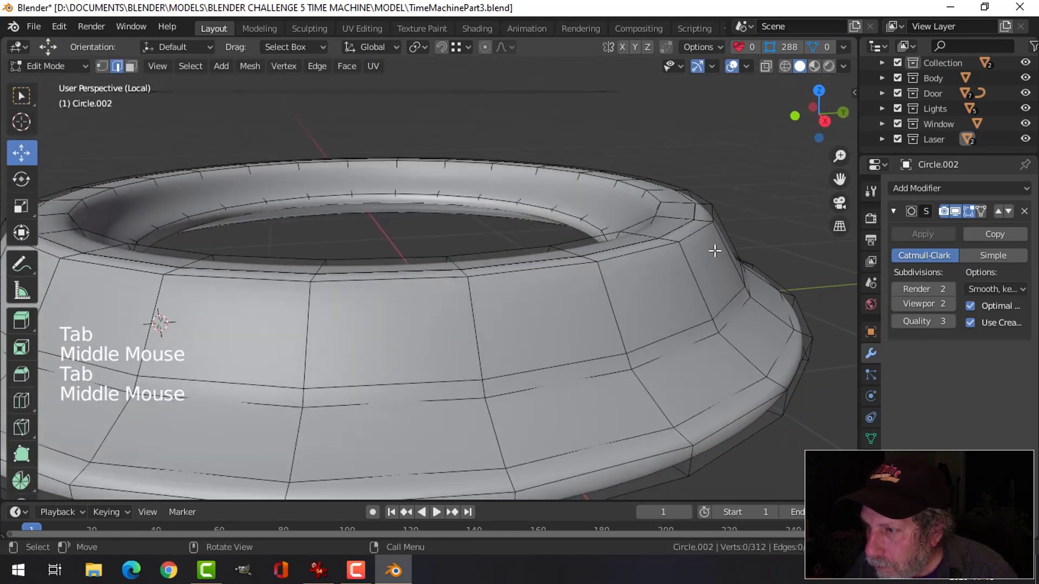
key(ctrl+r)
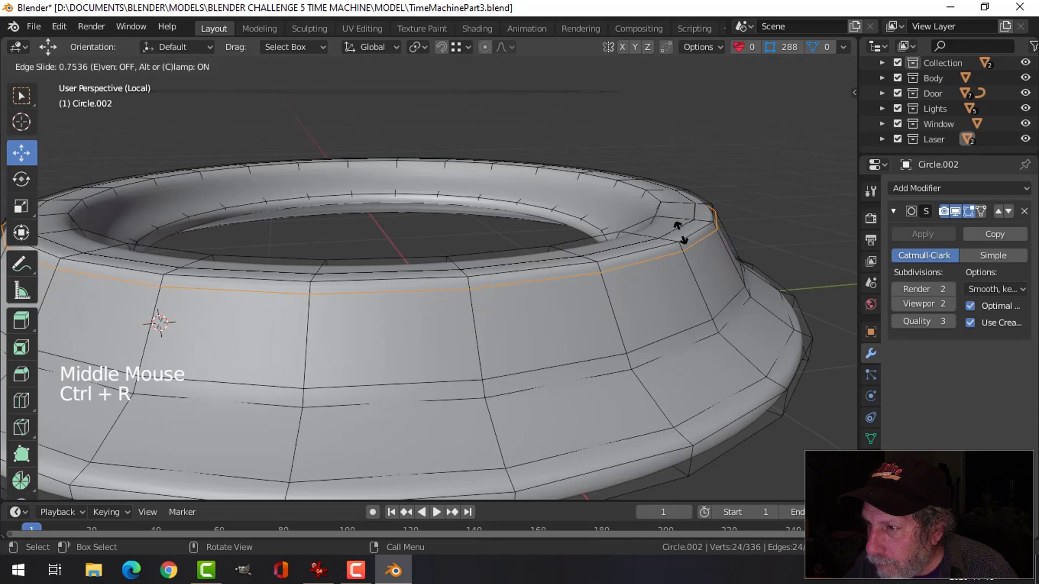
key(Tab)
middle_click(628, 280)
scroll(down, 3)
key(alt+a)
middle_click(621, 303)
Remove another edge loop and slide a new loop along the ring's top rim
key(Tab)
middle_click(607, 263)
key(alt+a)
middle_click(603, 260)
middle_click(611, 267)
middle_click(614, 246)
middle_click(609, 260)
scroll(up, 3)
click(665, 248)
key(x)
middle_click(644, 282)
key(ctrl+r)
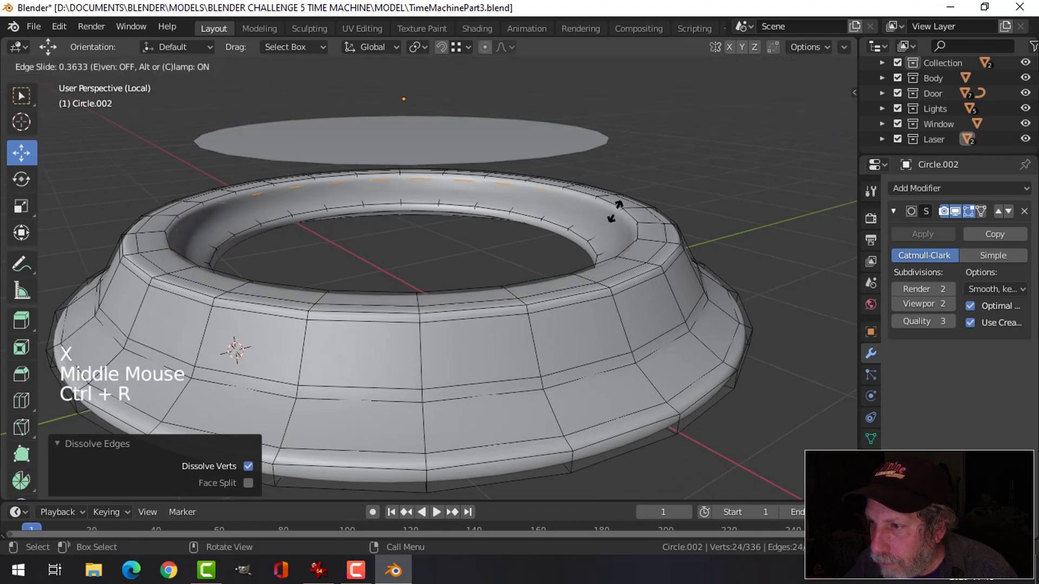
Leave Edit Mode to review the smoothed ring as a whole object
key(Tab)
middle_click(661, 245)
scroll(down, 3)
middle_click(587, 273)
middle_click(606, 290)
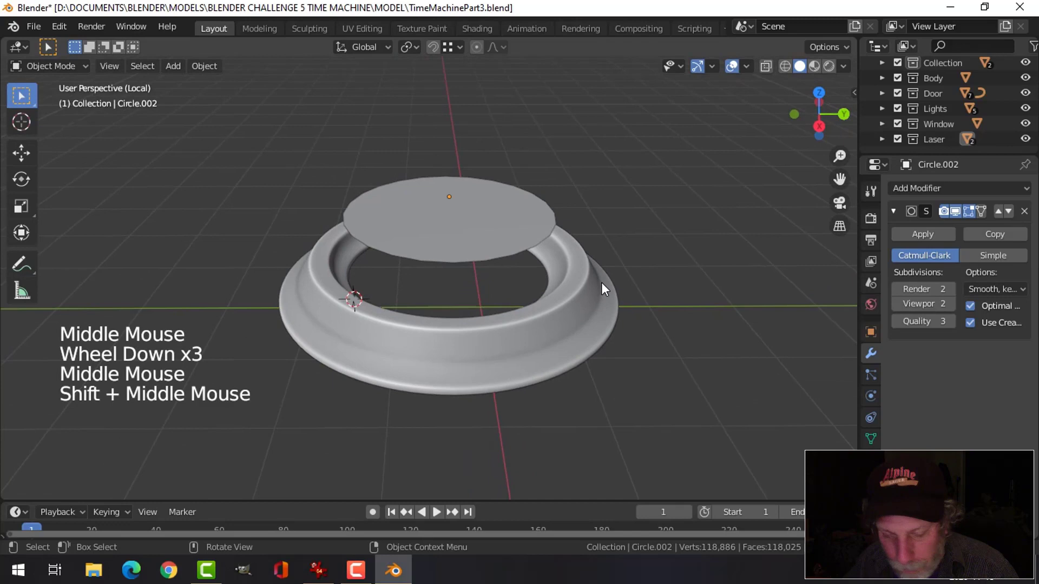